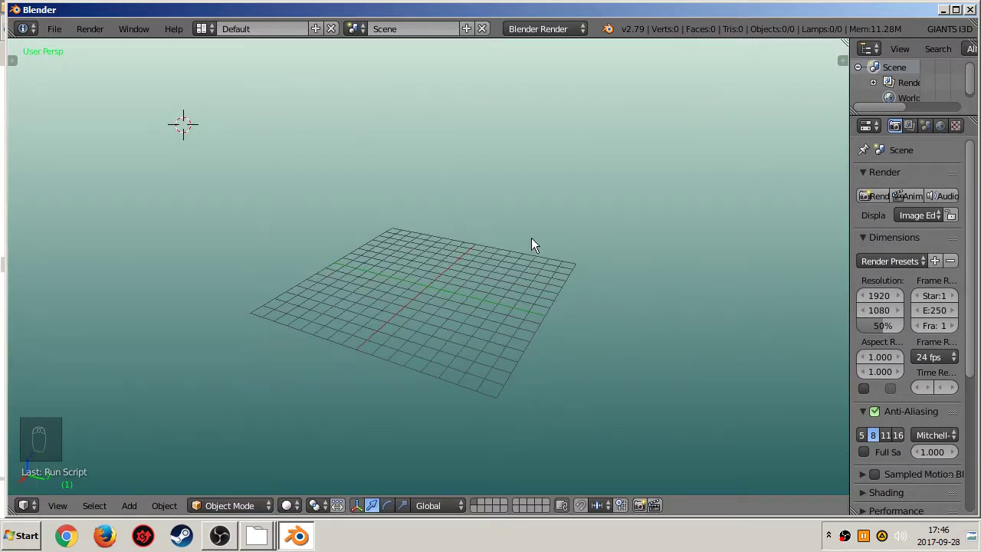
# Widen the Properties editor by dragging its border to make room for the Render Layers settings.
pyautogui.moveTo(500, 231); pyautogui.dragTo(68, 36)
pyautogui.moveTo(68, 36); pyautogui.dragTo(76, 205)
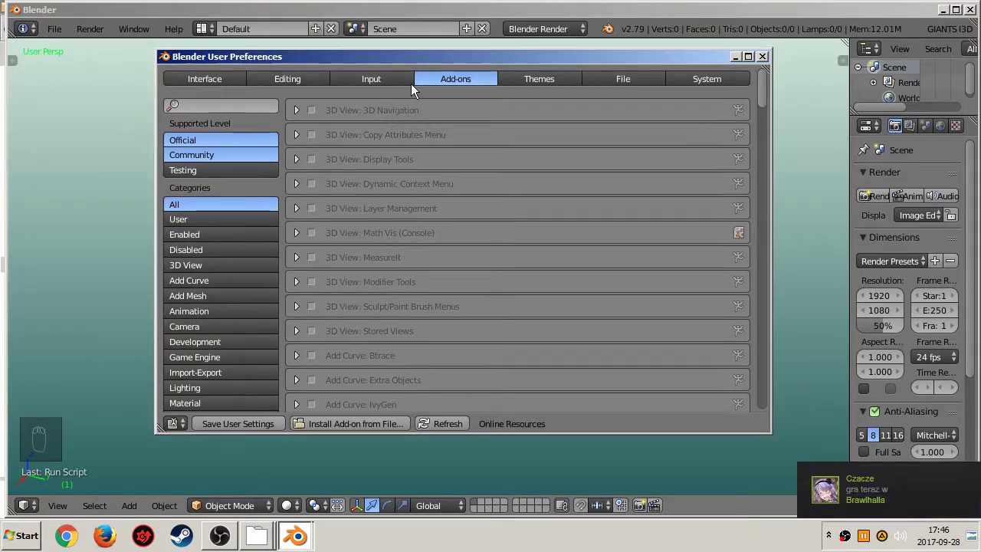
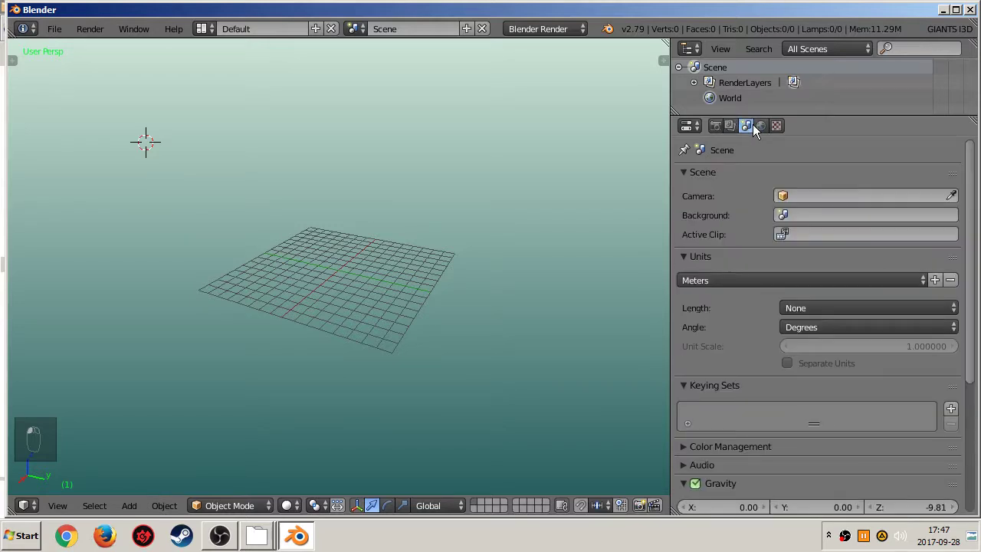
# Set the scene's length units to Metric, then narrow the Properties editor to enlarge the viewport.
pyautogui.click(739, 299)
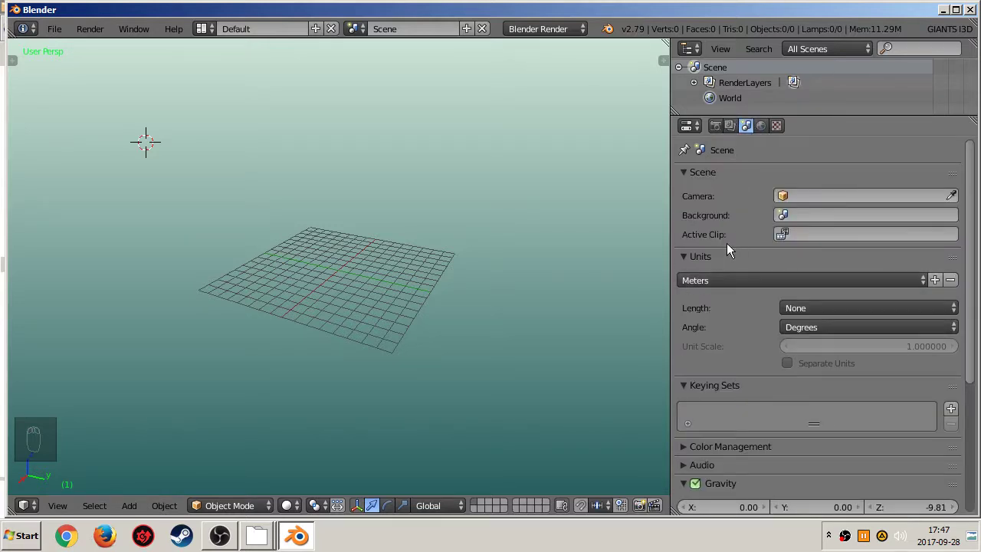
pyautogui.moveTo(703, 284); pyautogui.dragTo(698, 340)
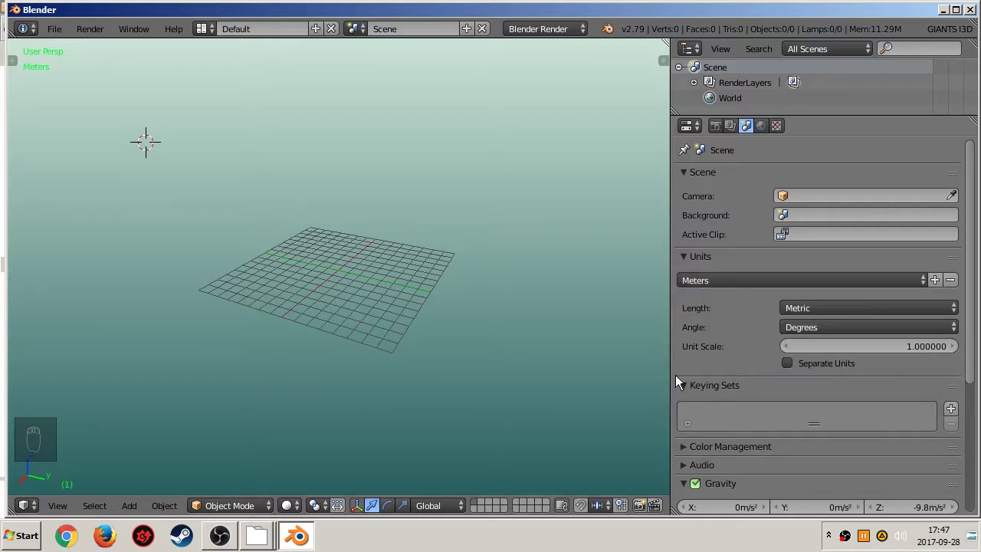
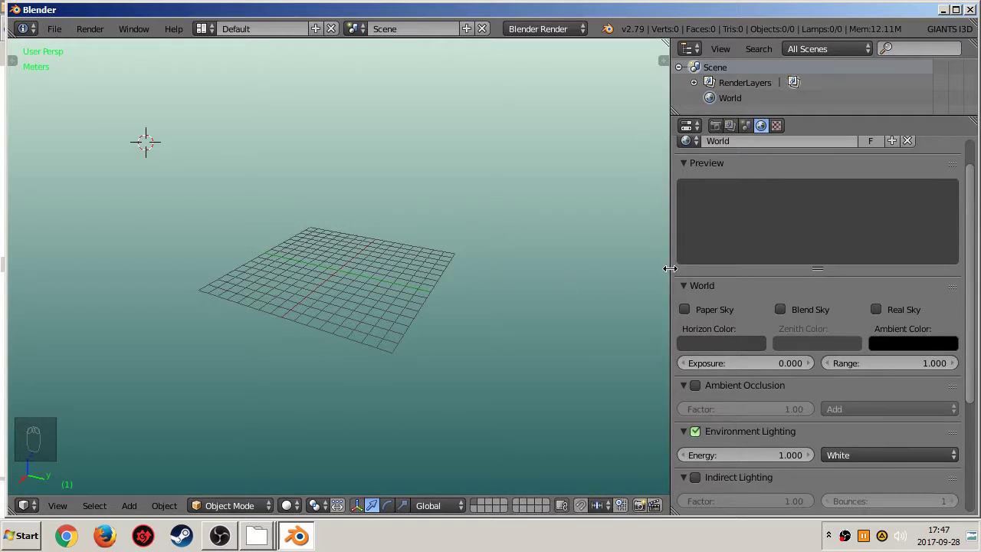
pyautogui.moveTo(673, 274); pyautogui.dragTo(672, 284)
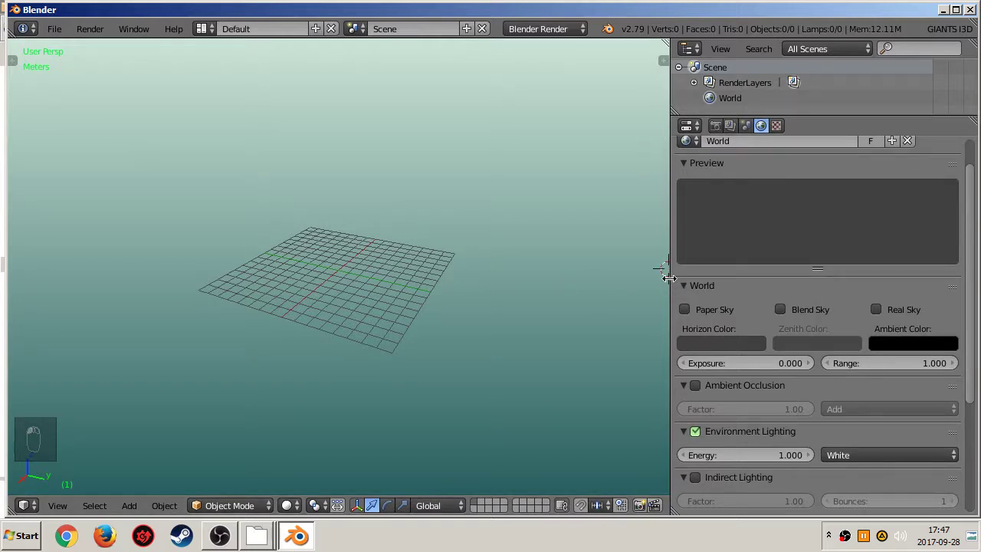
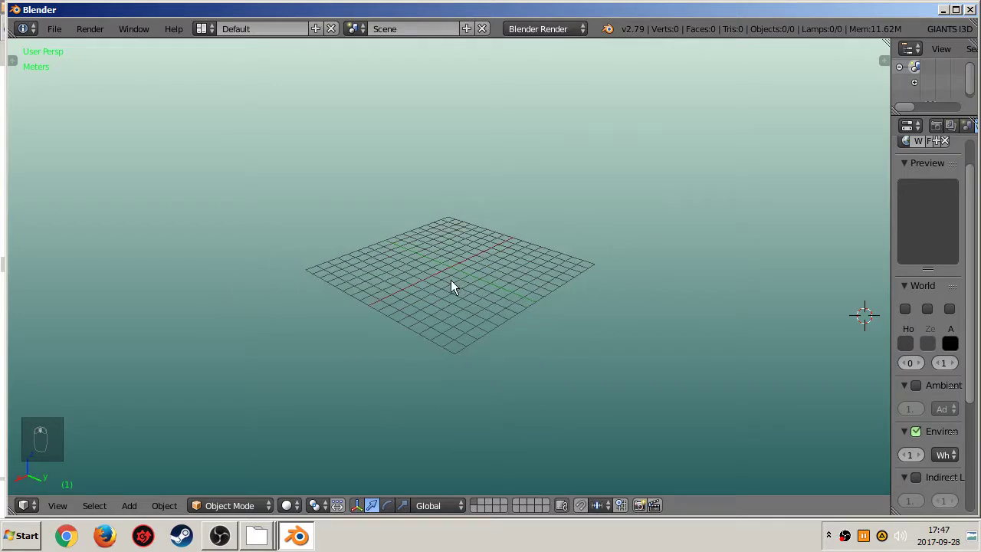
# Snap the 3D cursor to the centre and add a Sapling tree plus a small cube there.
pyautogui.press('shift+s')
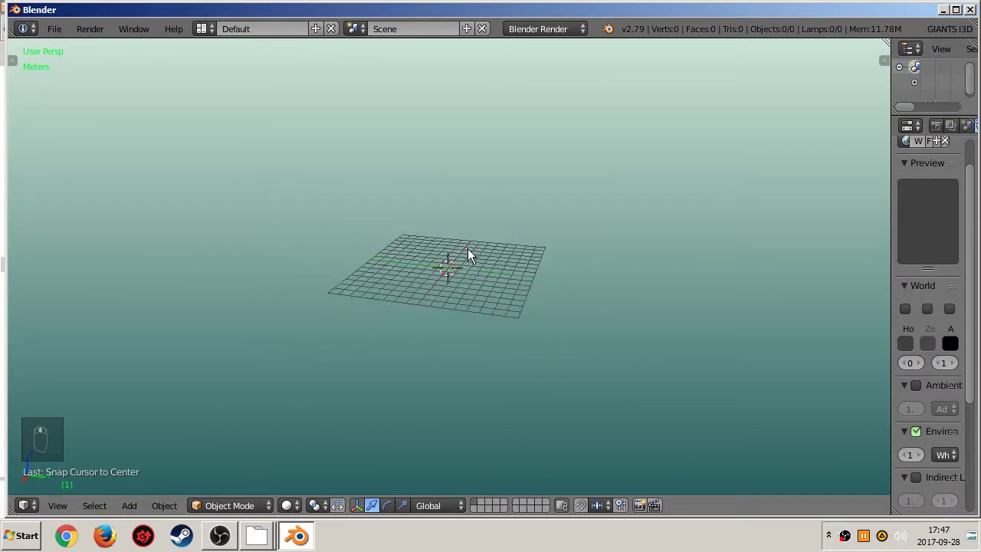
pyautogui.press('shift+a')
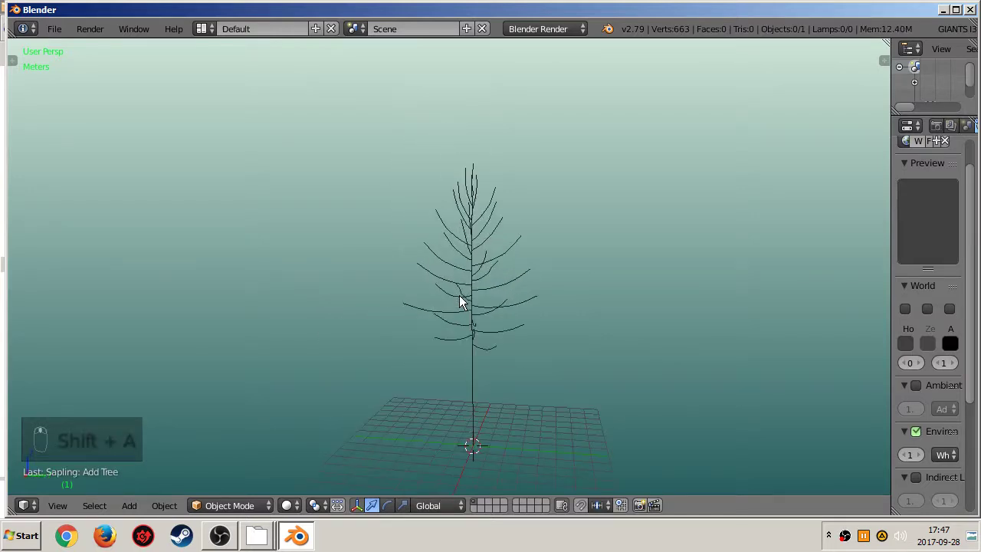
pyautogui.press('shift+a')
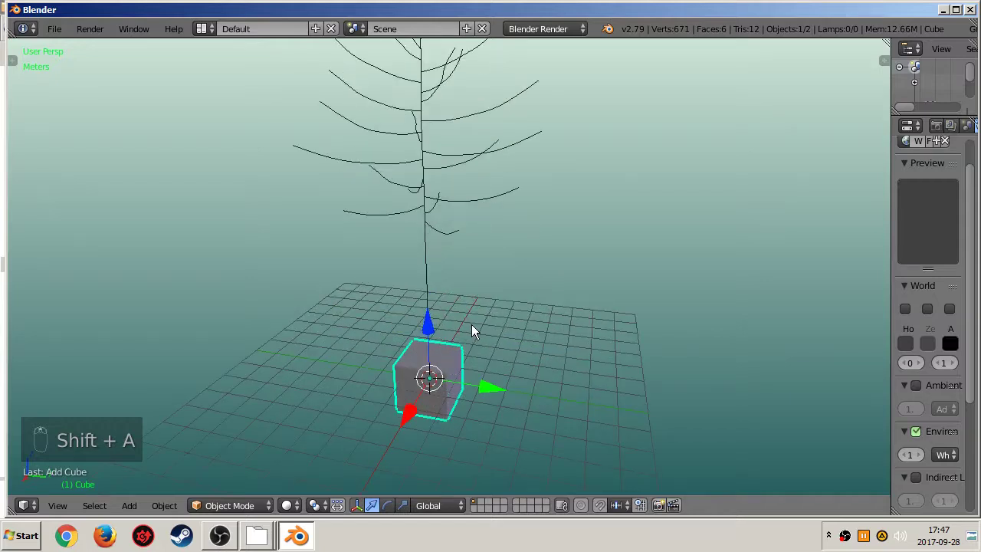
pyautogui.moveTo(424, 381); pyautogui.dragTo(348, 250)
pyautogui.middleClick(349, 250)
# Delete the first tree and add a new Sapling tree from the Curve add menu.
pyautogui.press('x')
pyautogui.click(349, 274)
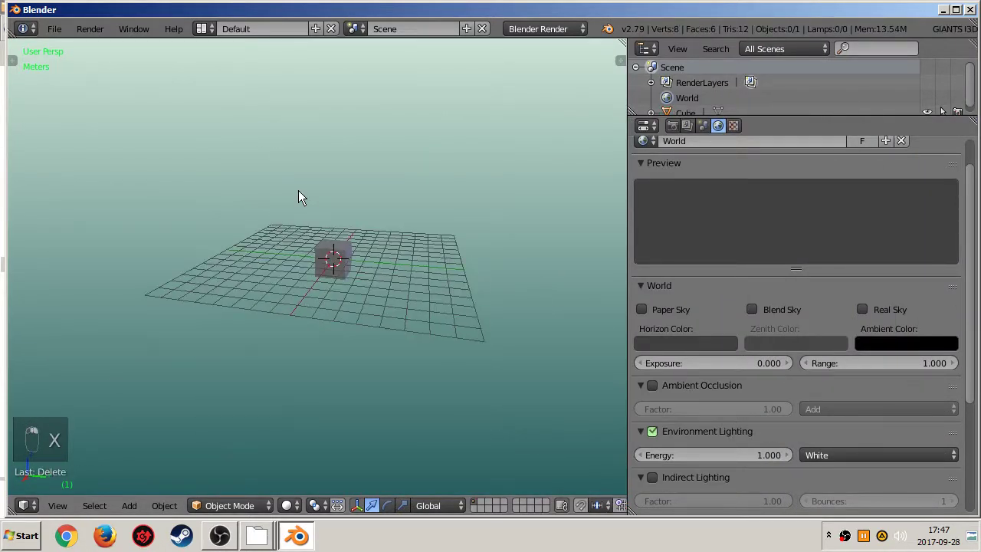
pyautogui.press('shift+a')
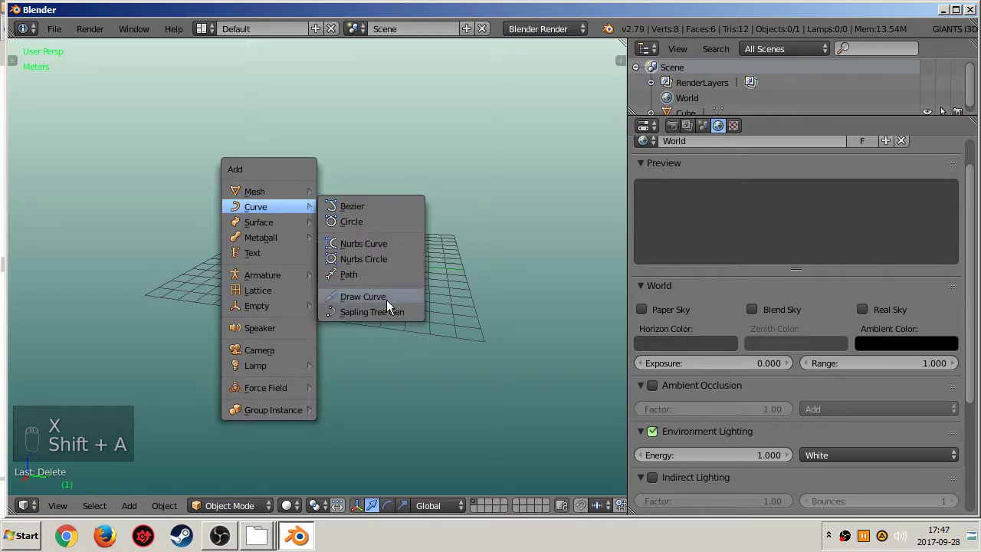
pyautogui.press('t')
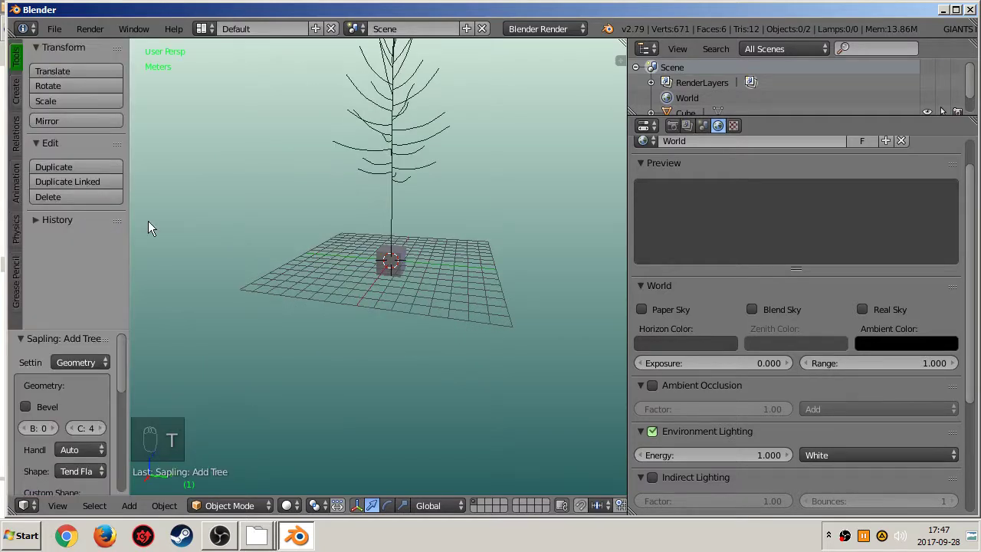
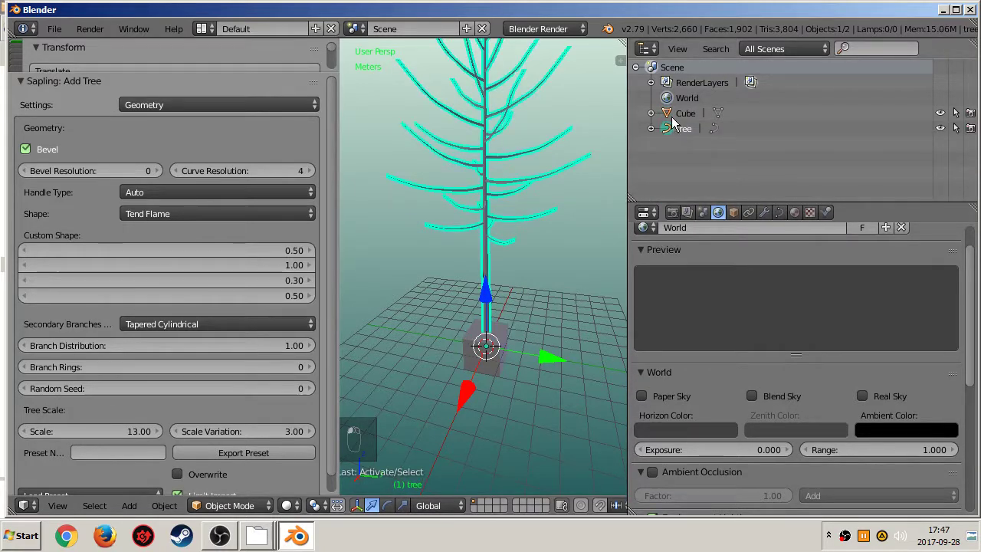
# Delete the old tree and the cube, leaving one freshly added Sapling tree.
pyautogui.press('a')
pyautogui.rightClick(494, 302)
pyautogui.press('a')
pyautogui.moveTo(491, 352); pyautogui.dragTo(67, 189)
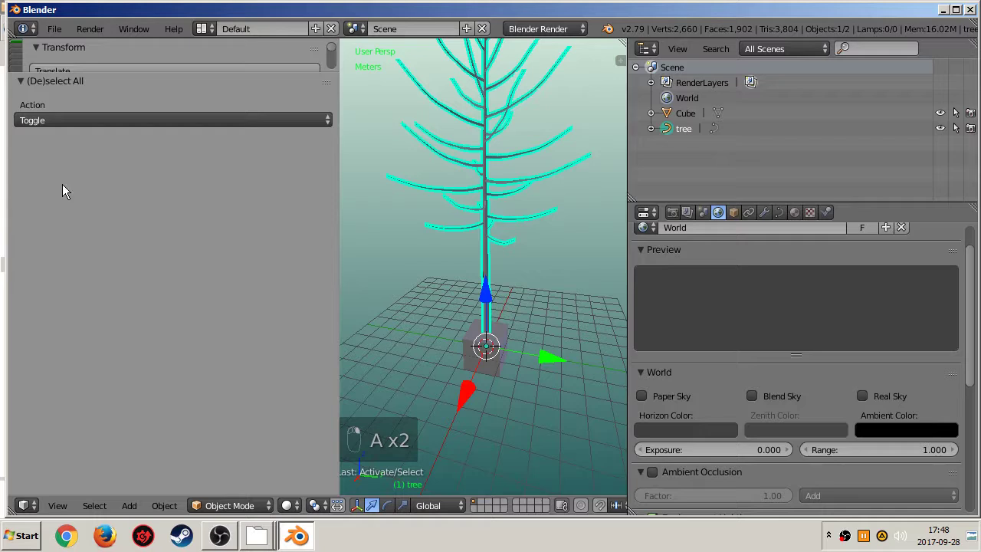
pyautogui.middleClick(457, 184)
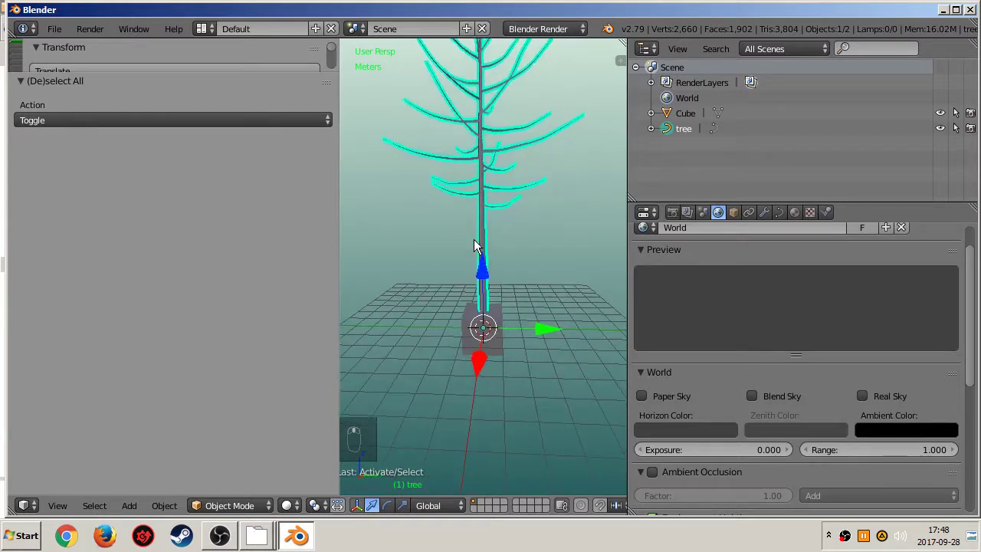
pyautogui.press('x')
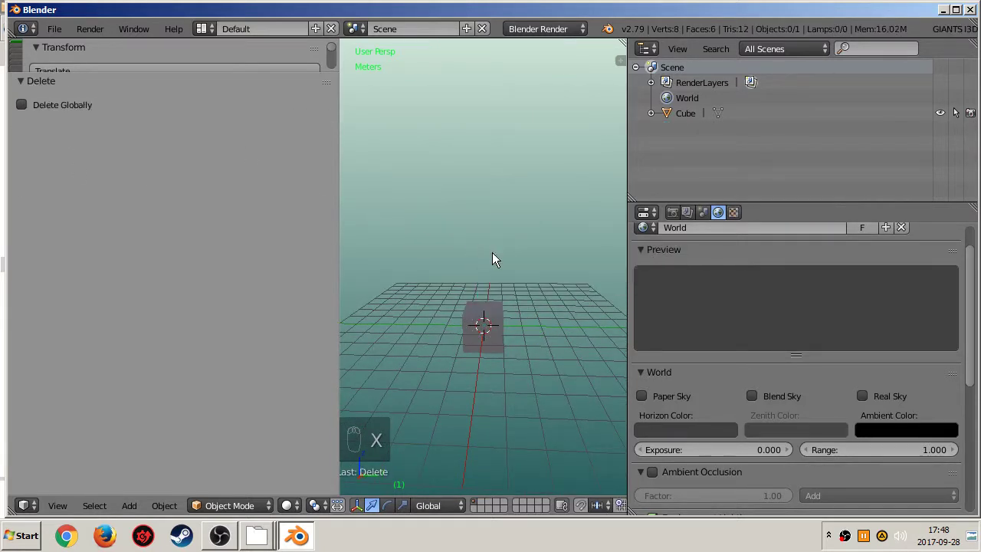
pyautogui.press('x')
pyautogui.press('shift+a')
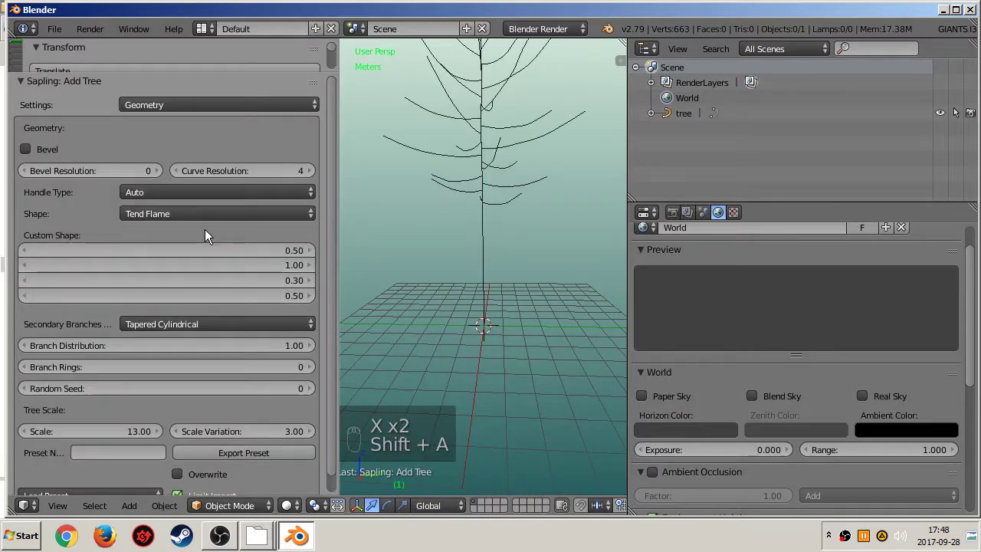
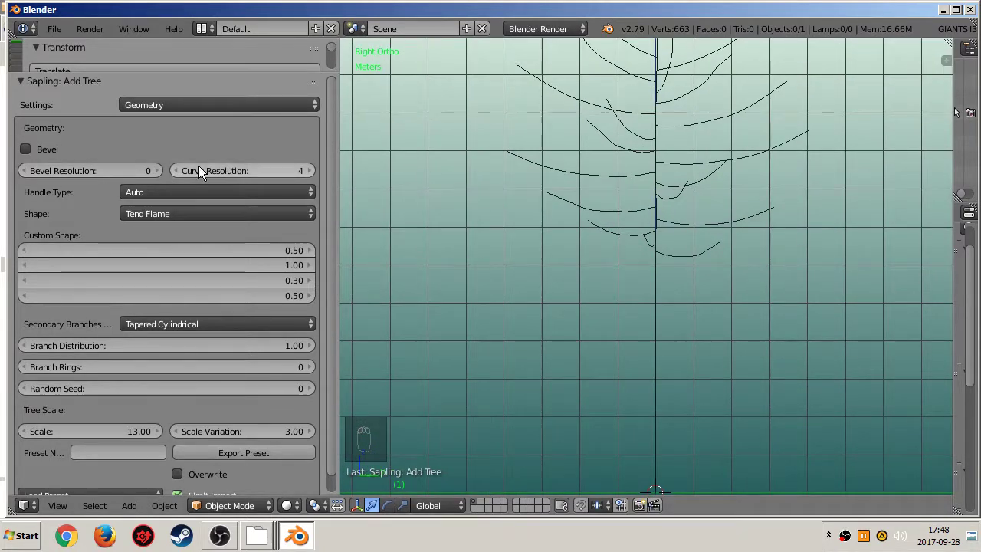
# Set curve resolution 1, enable Bevel for thick branches and adjust the shape profile.
pyautogui.moveTo(260, 180); pyautogui.dragTo(246, 181)
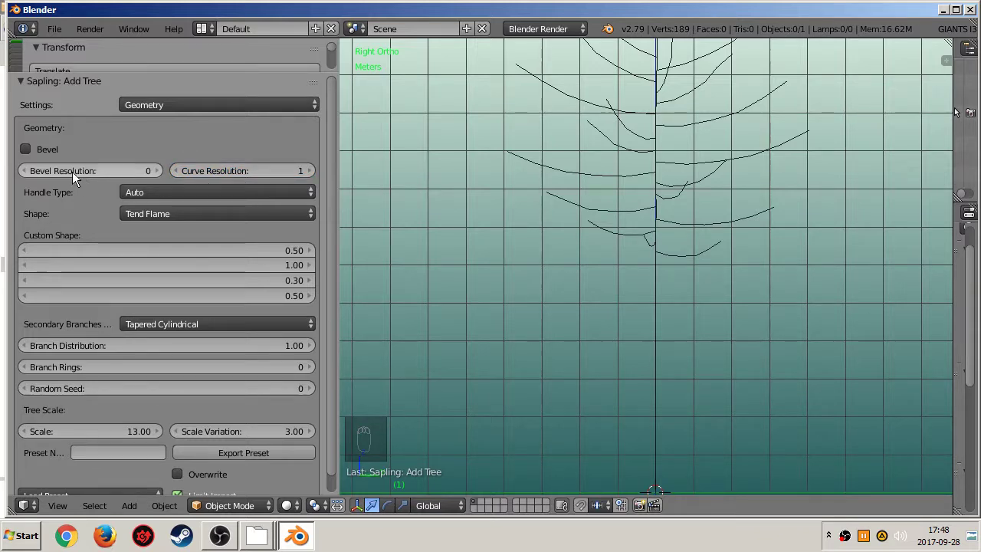
pyautogui.moveTo(25, 154); pyautogui.dragTo(647, 216)
pyautogui.middleClick(648, 217)
pyautogui.moveTo(161, 225); pyautogui.dragTo(382, 314)
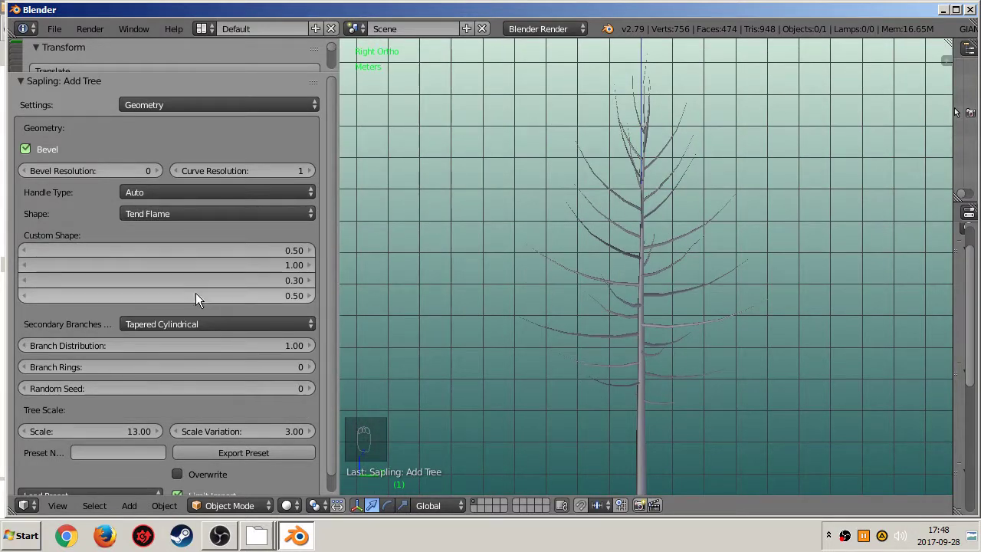
pyautogui.moveTo(156, 212); pyautogui.dragTo(187, 310)
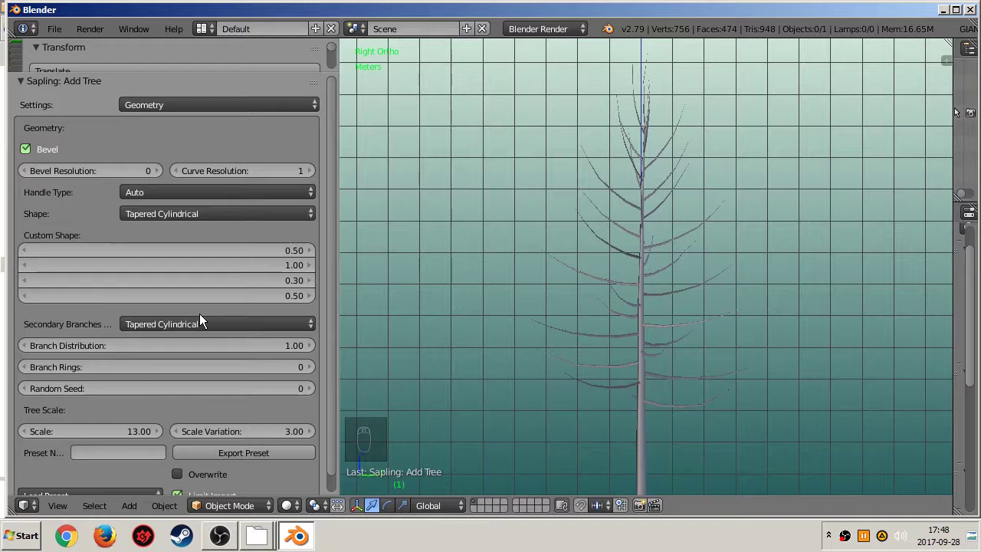
pyautogui.middleClick(651, 345)
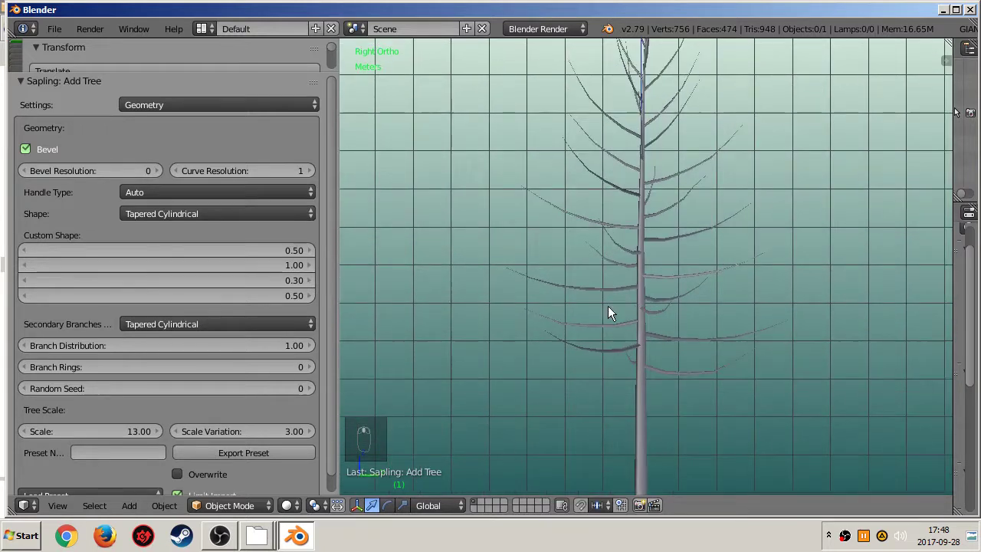
# Switch to a Custom Shape (0.89, 0.46, 0.30, 0.29) and set the branch handle type to Vector.
pyautogui.moveTo(149, 219); pyautogui.dragTo(168, 391)
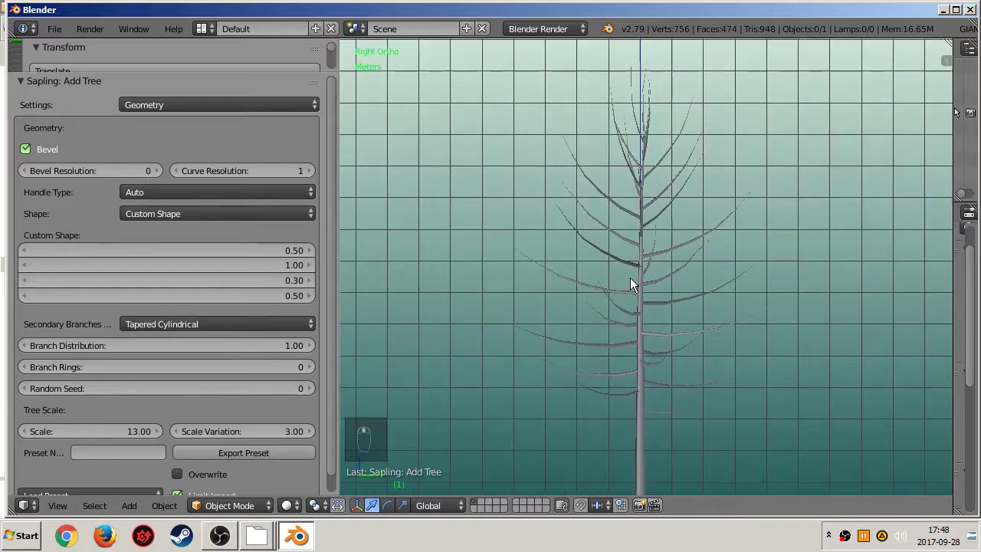
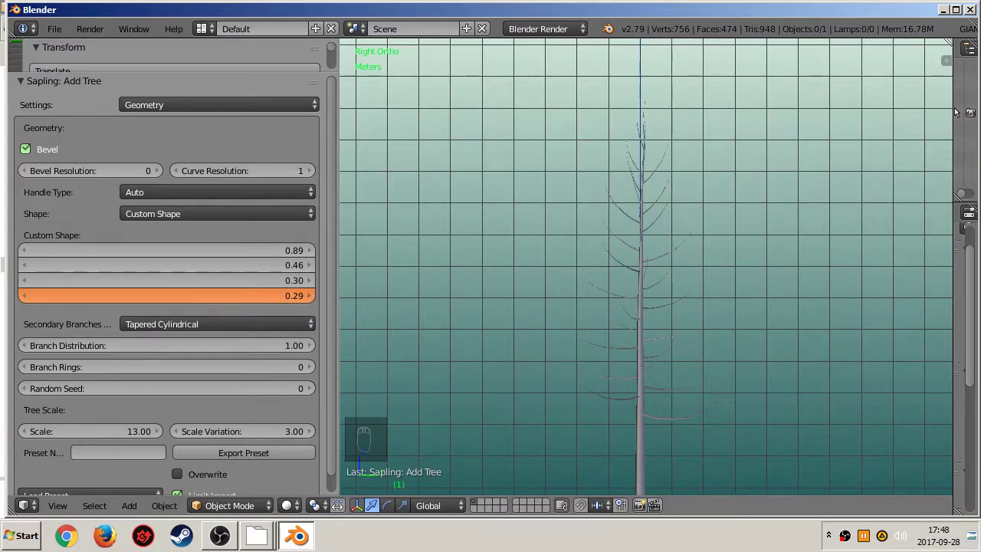
pyautogui.middleClick(689, 277)
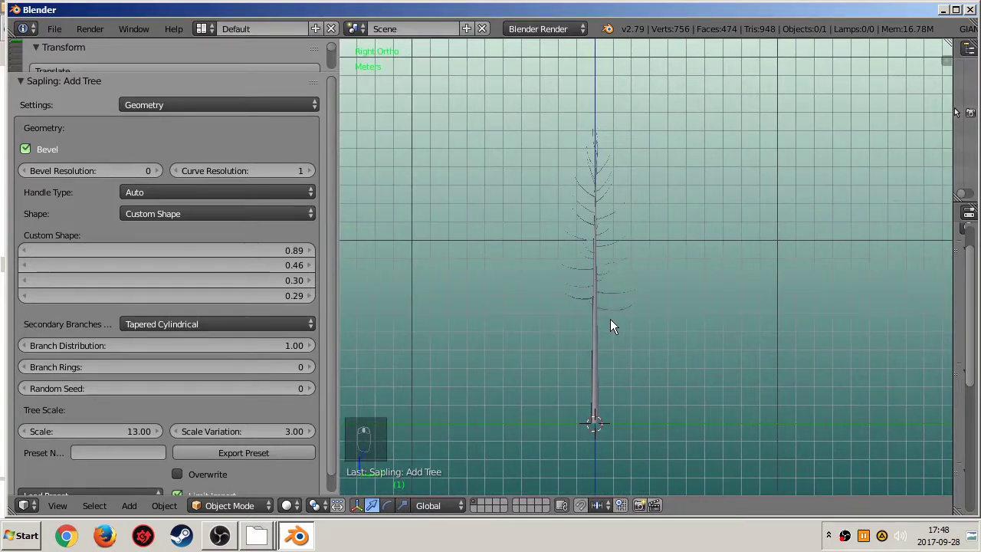
pyautogui.moveTo(608, 308); pyautogui.dragTo(594, 314)
pyautogui.middleClick(605, 241)
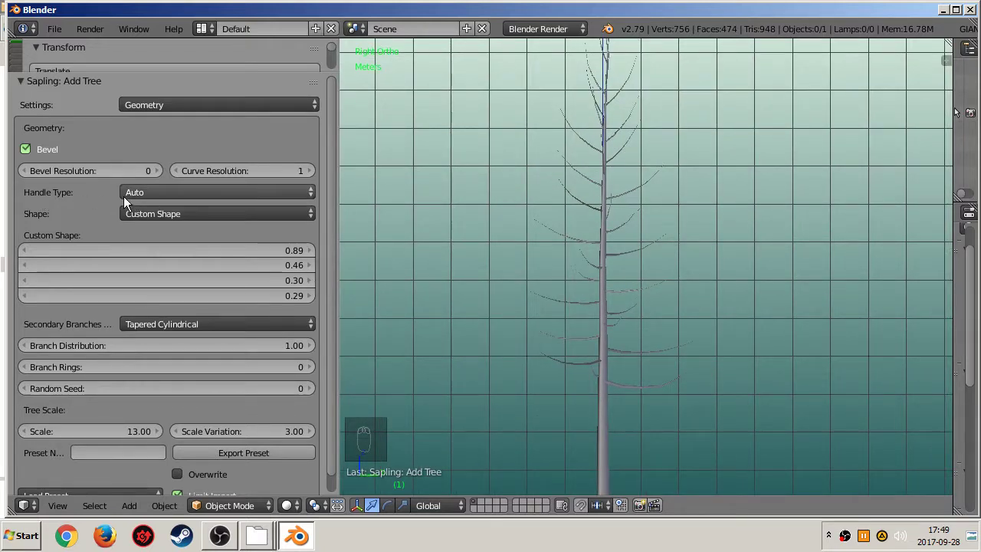
pyautogui.moveTo(137, 198); pyautogui.dragTo(152, 161)
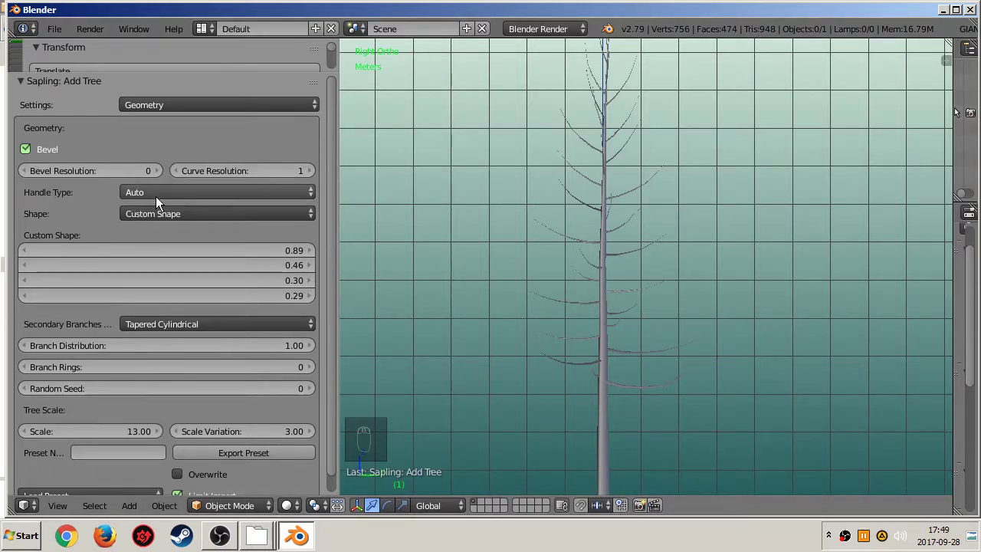
pyautogui.moveTo(159, 202); pyautogui.dragTo(163, 165)
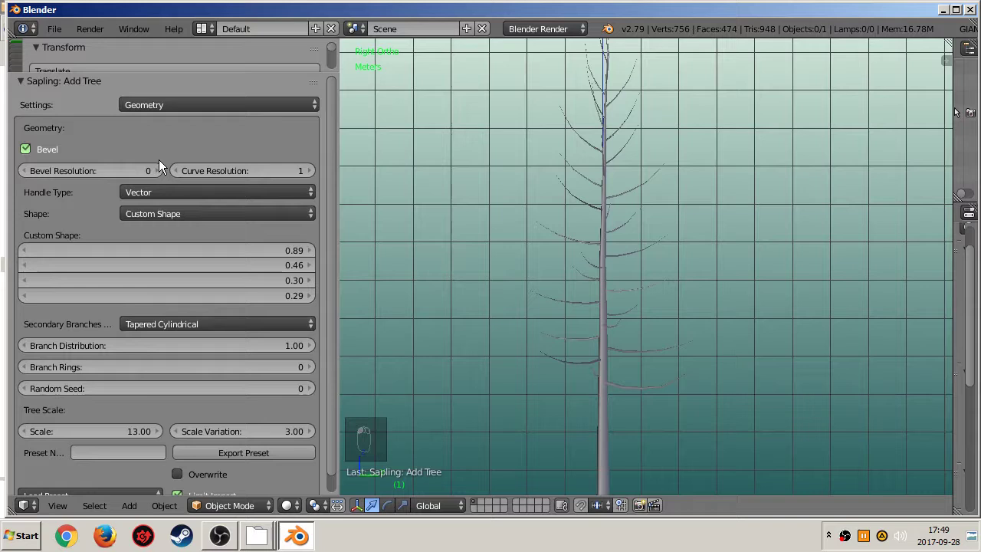
pyautogui.middleClick(561, 366)
# Zoom out to frame the whole tree and expand the Sapling Settings category dropdown.
pyautogui.middleClick(590, 264)
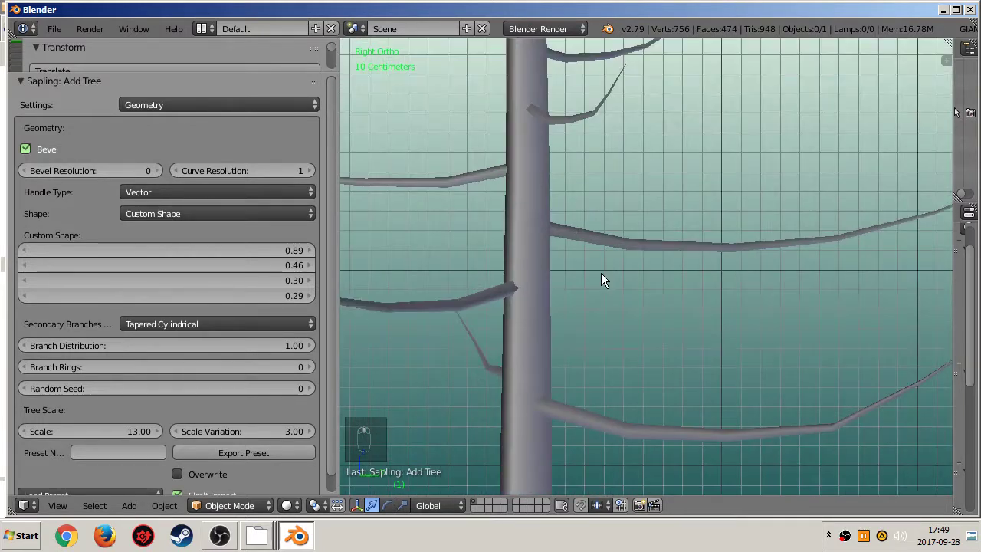
pyautogui.middleClick(564, 262)
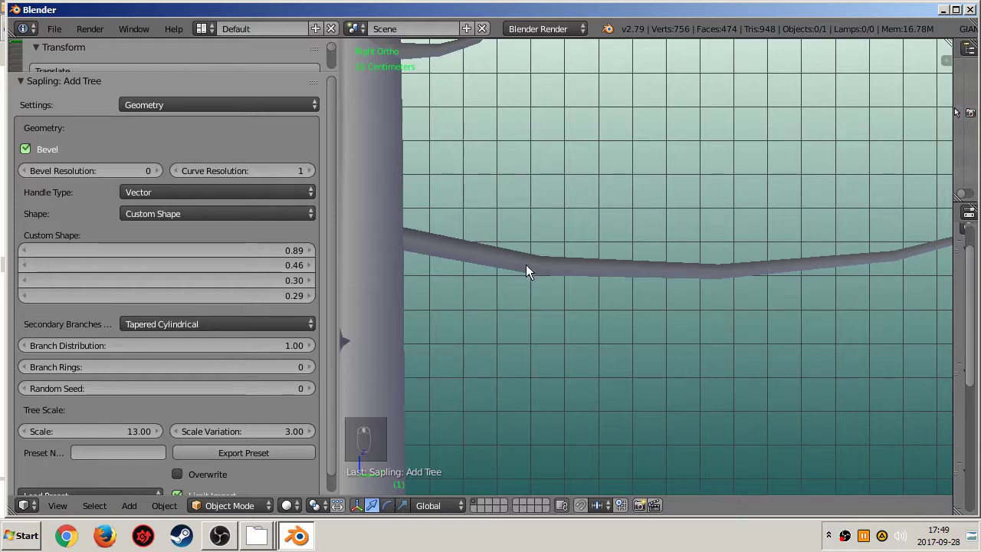
pyautogui.moveTo(169, 204); pyautogui.dragTo(149, 192)
pyautogui.moveTo(149, 192); pyautogui.dragTo(181, 342)
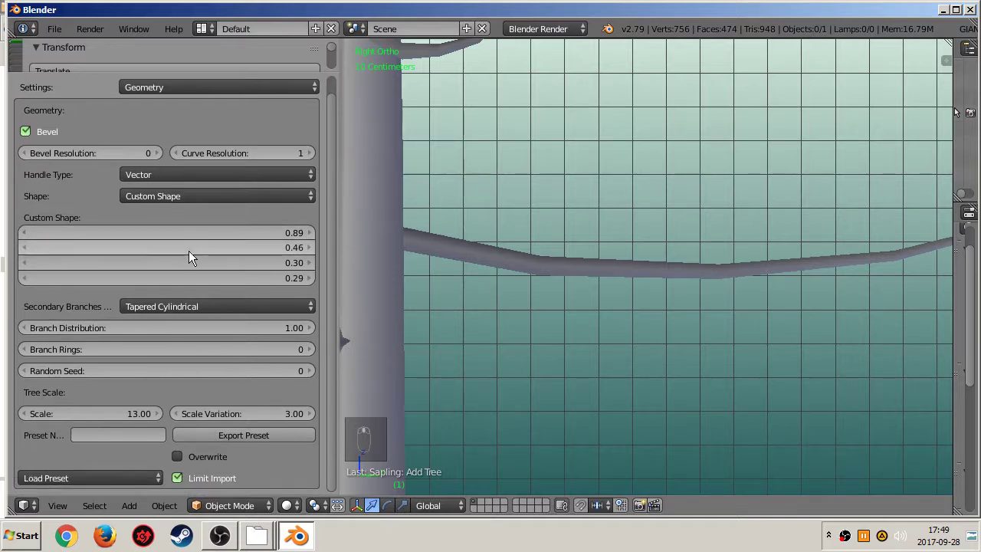
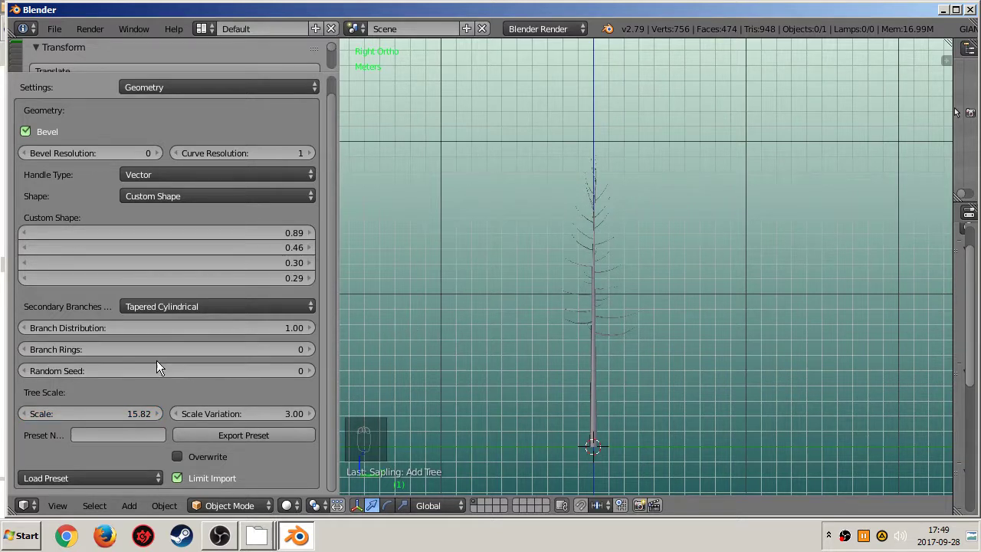
pyautogui.scroll(-3)
# On the Branch Radius page try a larger Radius Scale, revert it, and set bevel resolution 0.
pyautogui.moveTo(155, 113); pyautogui.dragTo(159, 153)
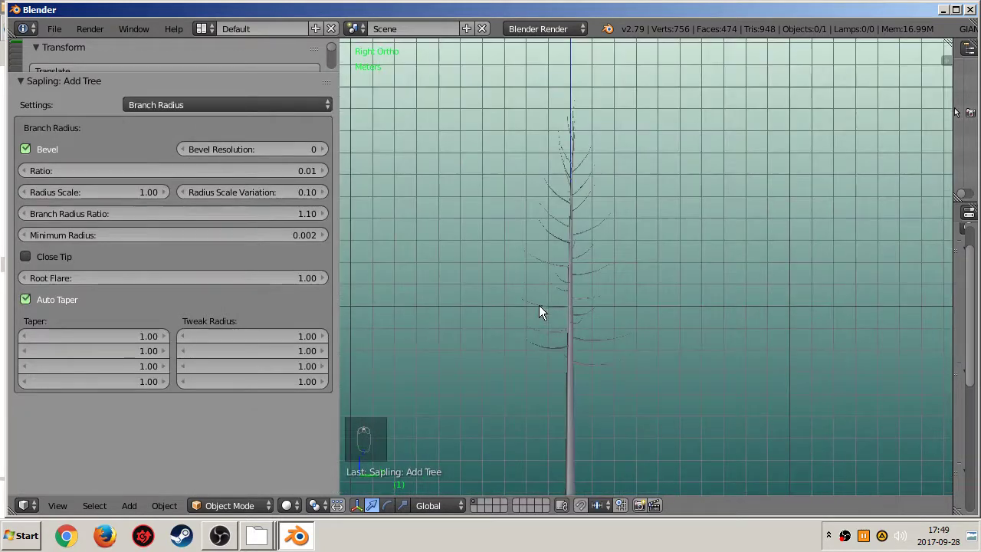
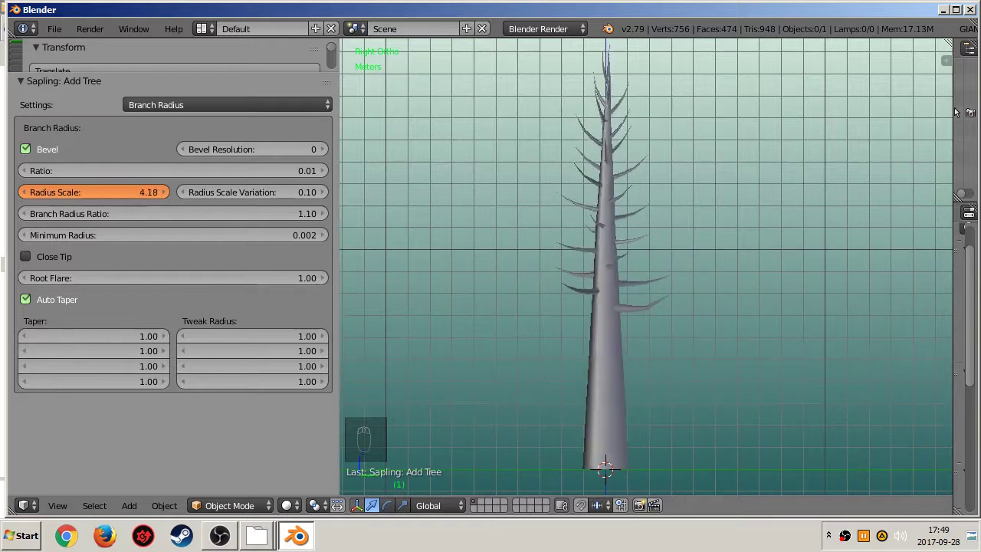
pyautogui.moveTo(121, 199); pyautogui.dragTo(501, 264)
pyautogui.moveTo(501, 264); pyautogui.dragTo(311, 155)
pyautogui.moveTo(311, 155); pyautogui.dragTo(590, 183)
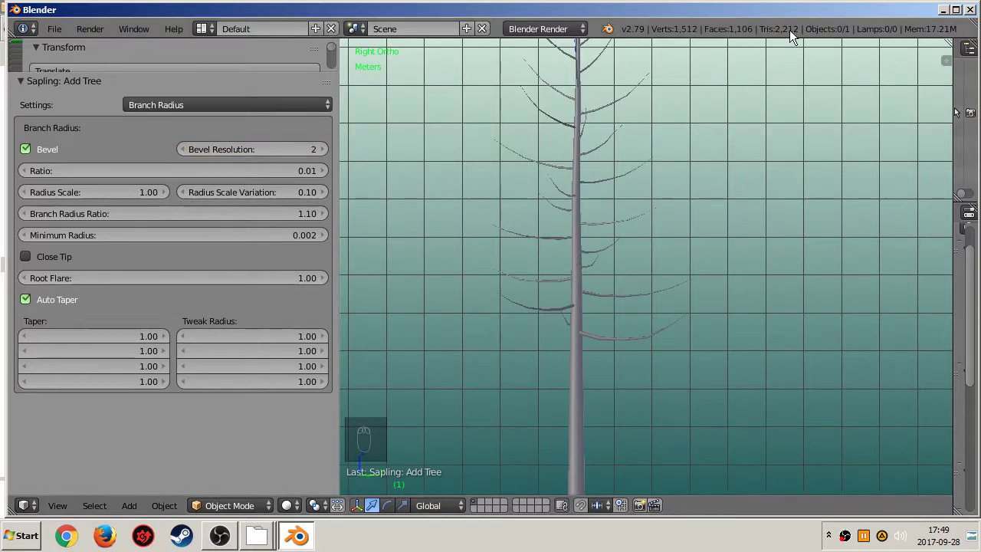
# Inspect the tree from around and switch the settings to the Branch Splitting page.
pyautogui.moveTo(282, 155); pyautogui.dragTo(605, 249)
pyautogui.moveTo(605, 249); pyautogui.dragTo(178, 113)
pyautogui.moveTo(178, 113); pyautogui.dragTo(149, 163)
pyautogui.moveTo(563, 163); pyautogui.dragTo(575, 280)
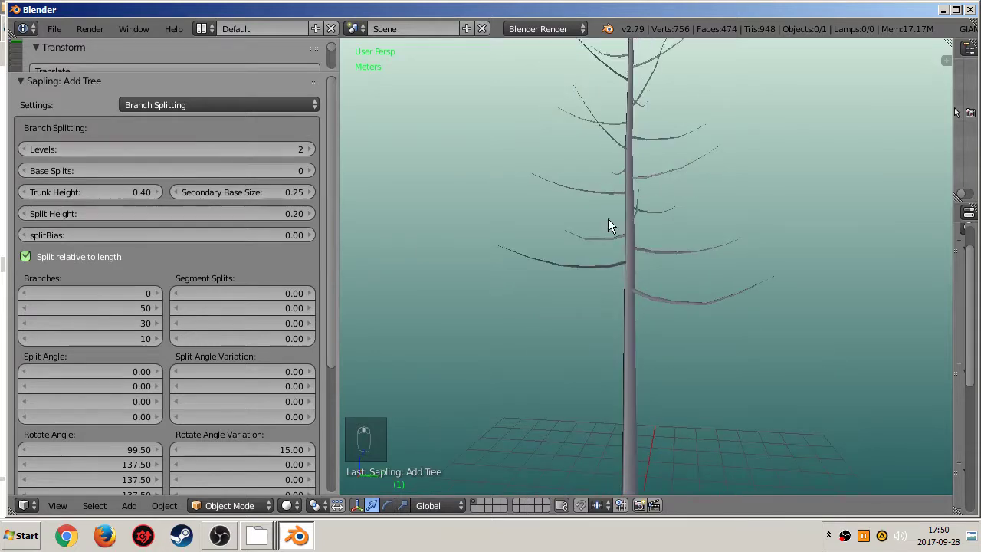
# Raise branching Levels to 4 to preview, then bring them back to 2.
pyautogui.moveTo(314, 156); pyautogui.dragTo(730, 265)
pyautogui.middleClick(788, 258)
pyautogui.middleClick(564, 246)
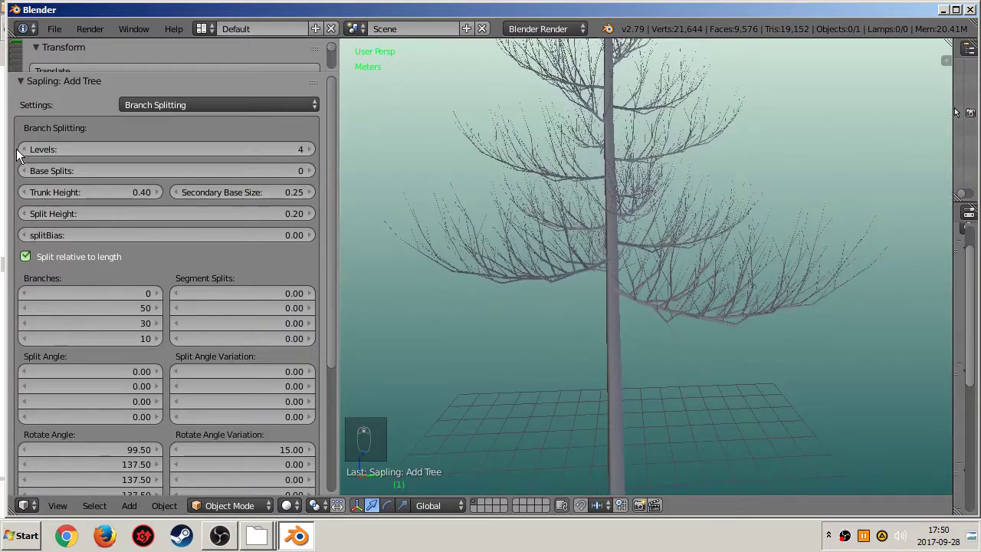
pyautogui.moveTo(24, 154); pyautogui.dragTo(572, 210)
pyautogui.moveTo(581, 239); pyautogui.dragTo(274, 165)
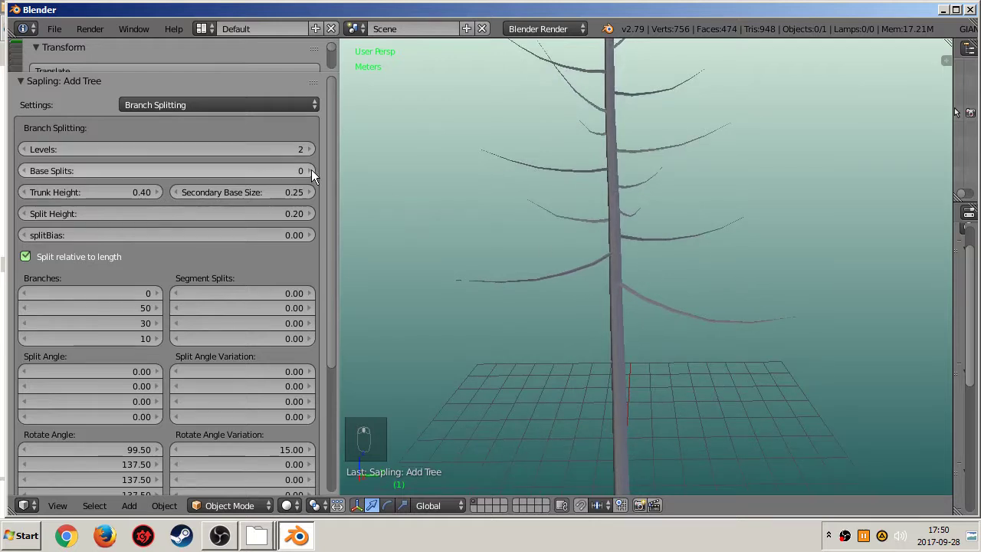
# Try Base Splits 1 for a forked trunk, then return to 0 with Split Angle 4.23.
pyautogui.moveTo(313, 178); pyautogui.dragTo(615, 203)
pyautogui.moveTo(615, 203); pyautogui.dragTo(465, 204)
pyautogui.middleClick(155, 350)
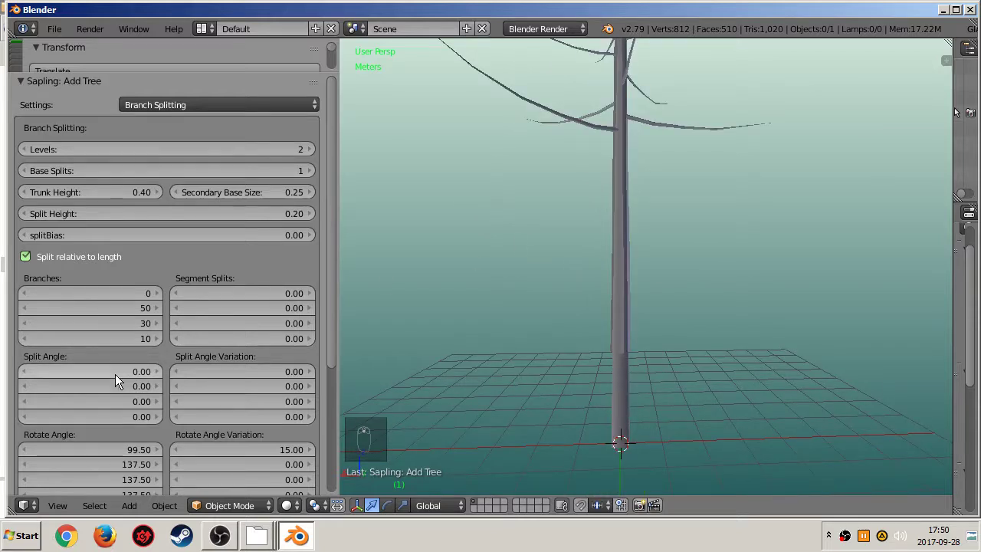
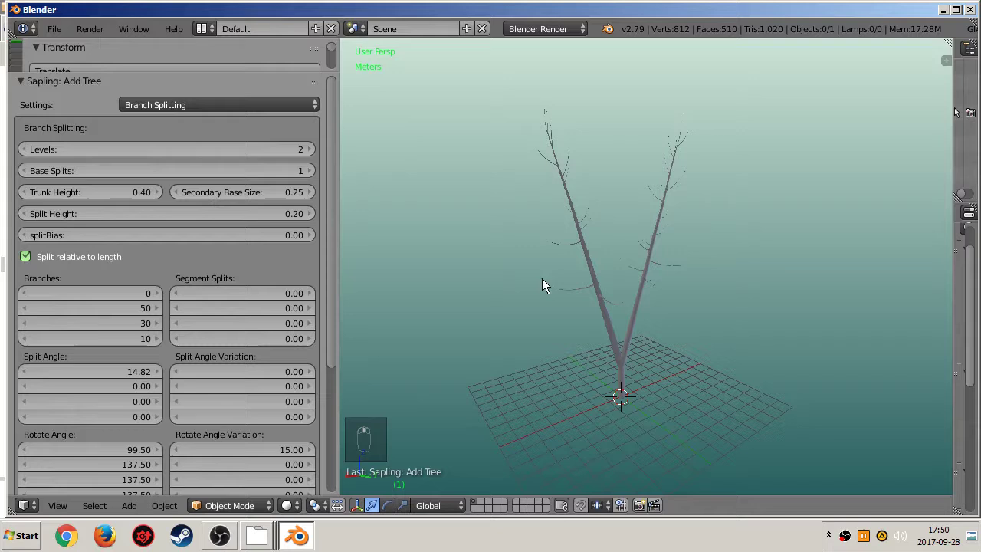
pyautogui.moveTo(685, 171); pyautogui.dragTo(610, 390)
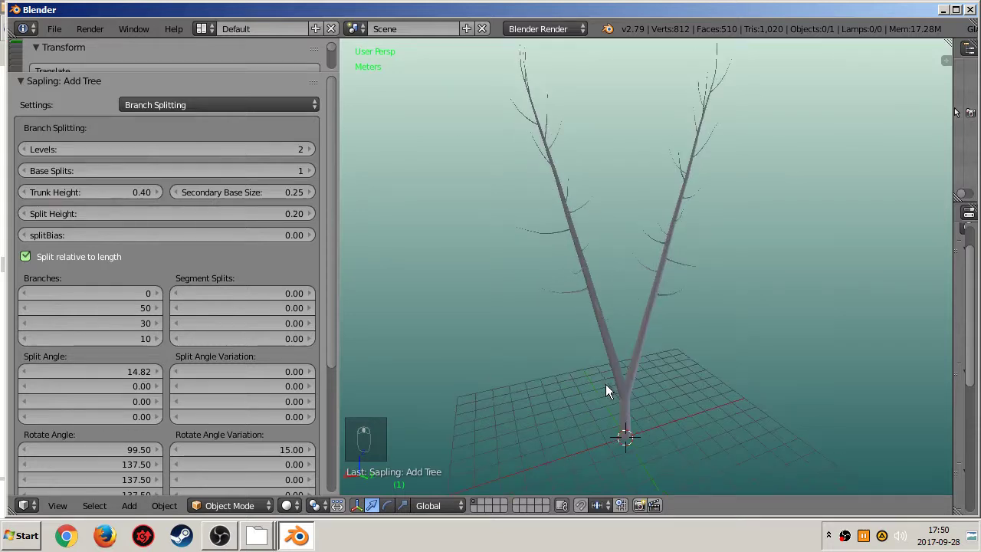
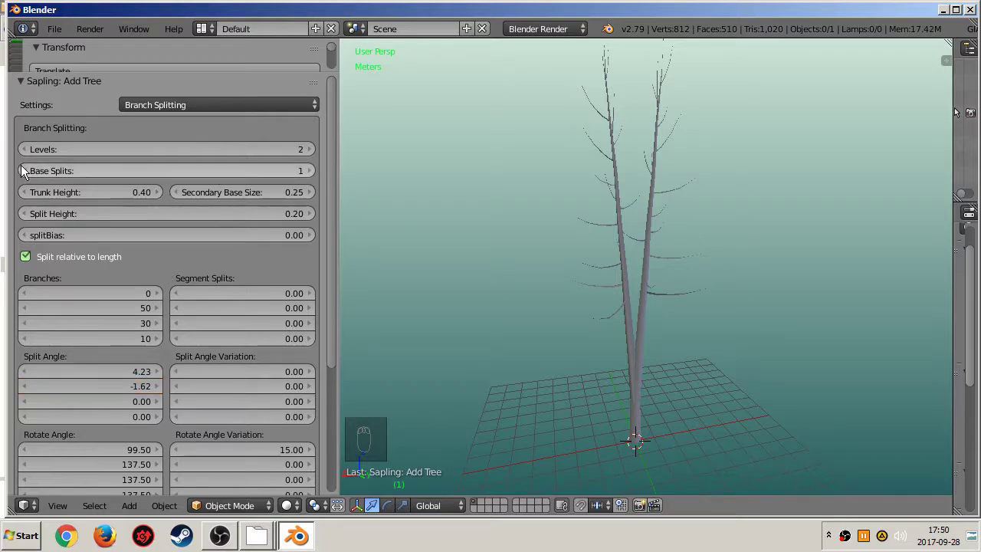
pyautogui.moveTo(31, 179); pyautogui.dragTo(45, 237)
# Raise the bare Trunk Height to 0.67 so side branches start higher.
pyautogui.click(52, 222)
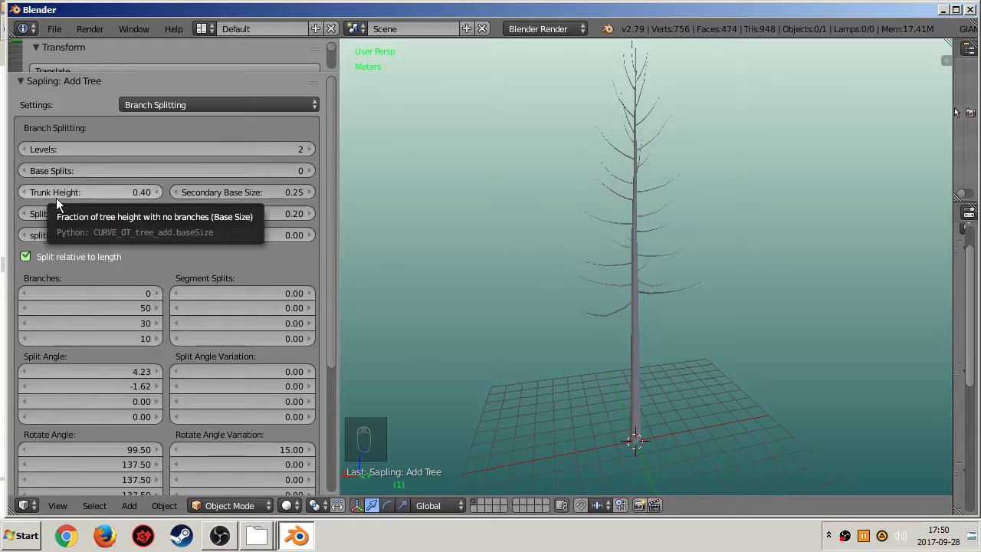
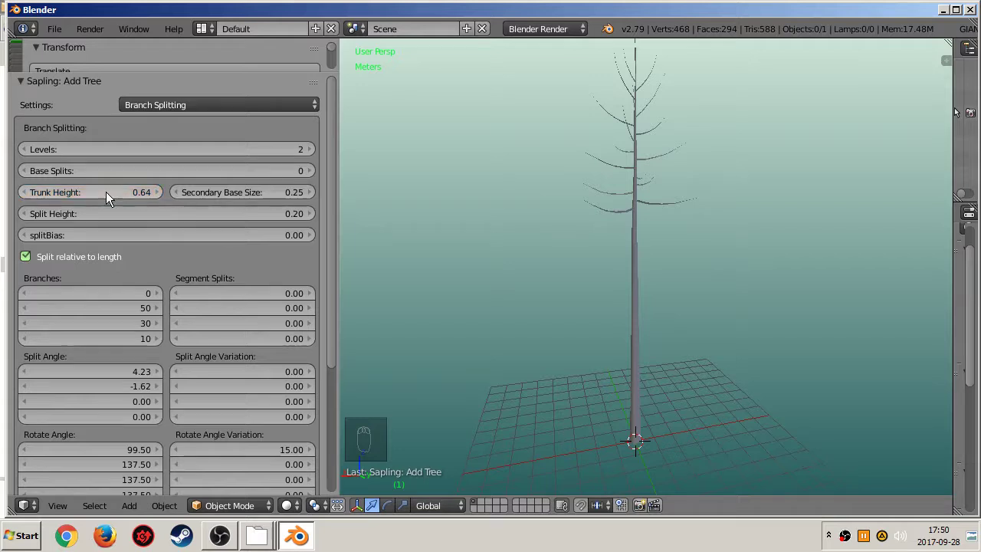
pyautogui.moveTo(160, 200); pyautogui.dragTo(618, 199)
pyautogui.middleClick(628, 173)
pyautogui.moveTo(622, 170); pyautogui.dragTo(99, 229)
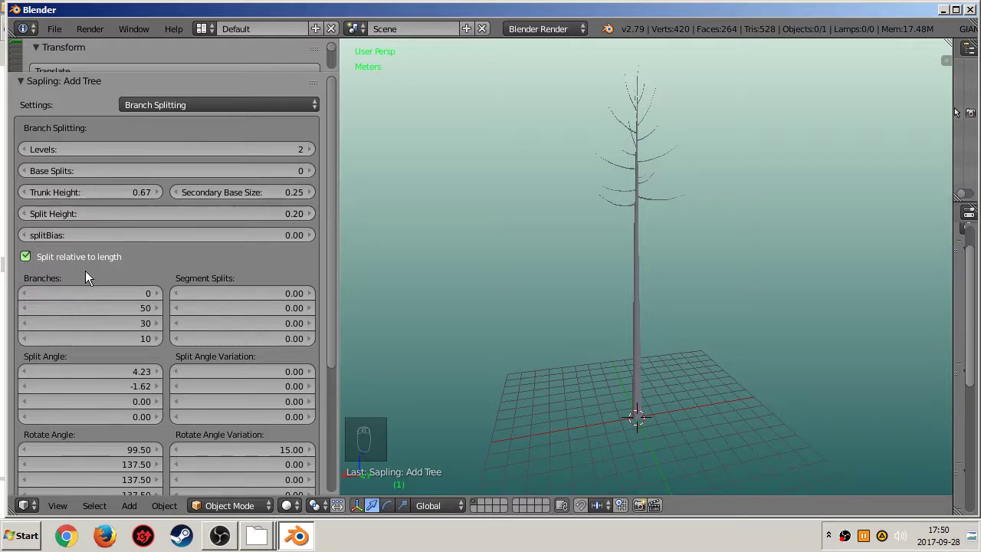
# Cut the second-level Branches count from 50 to 25 for a sparser crown.
pyautogui.moveTo(521, 271); pyautogui.dragTo(598, 285)
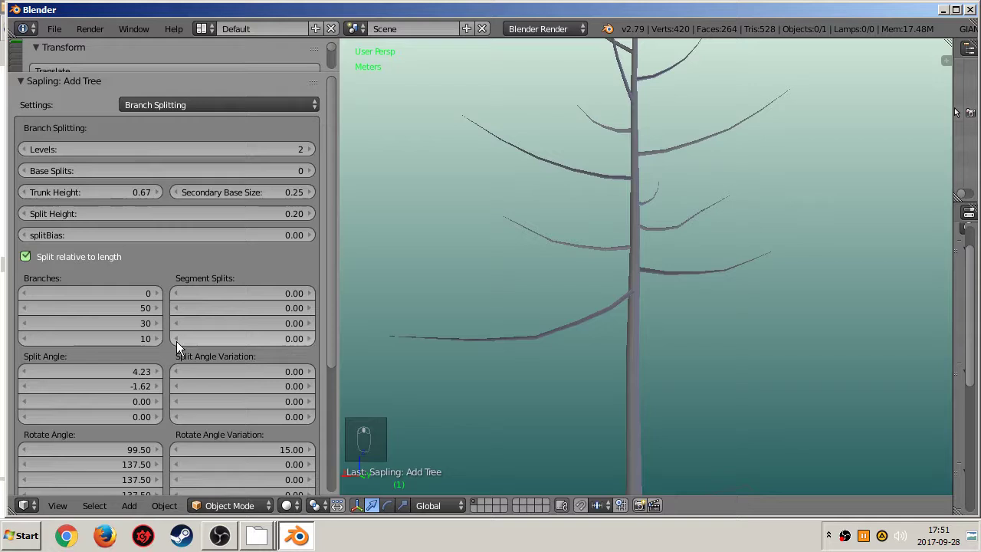
pyautogui.moveTo(131, 310); pyautogui.dragTo(254, 300)
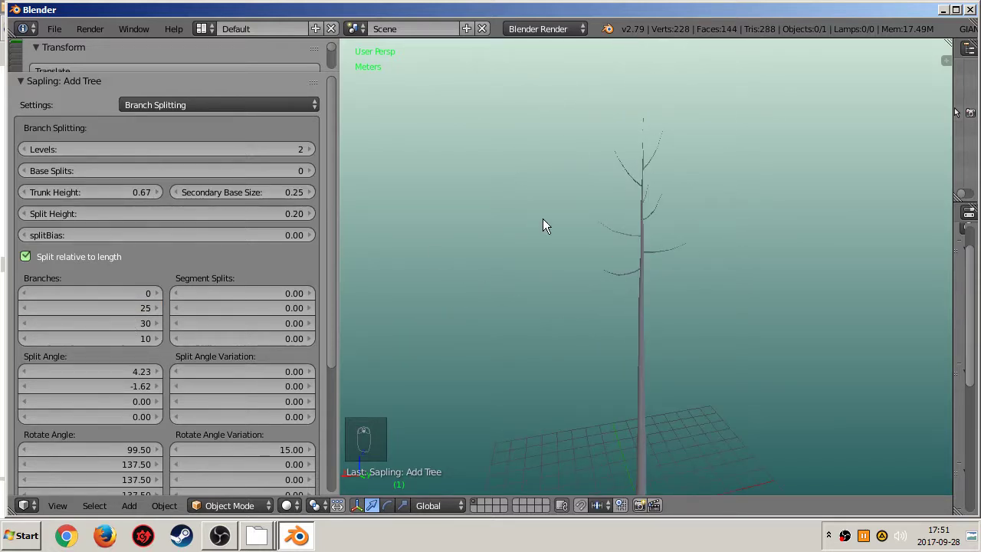
pyautogui.middleClick(623, 195)
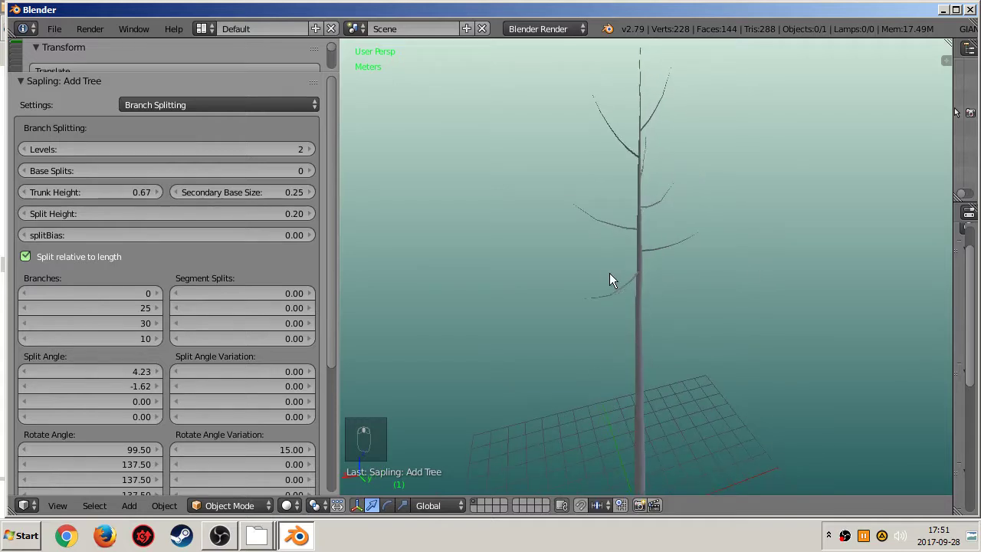
pyautogui.middleClick(636, 351)
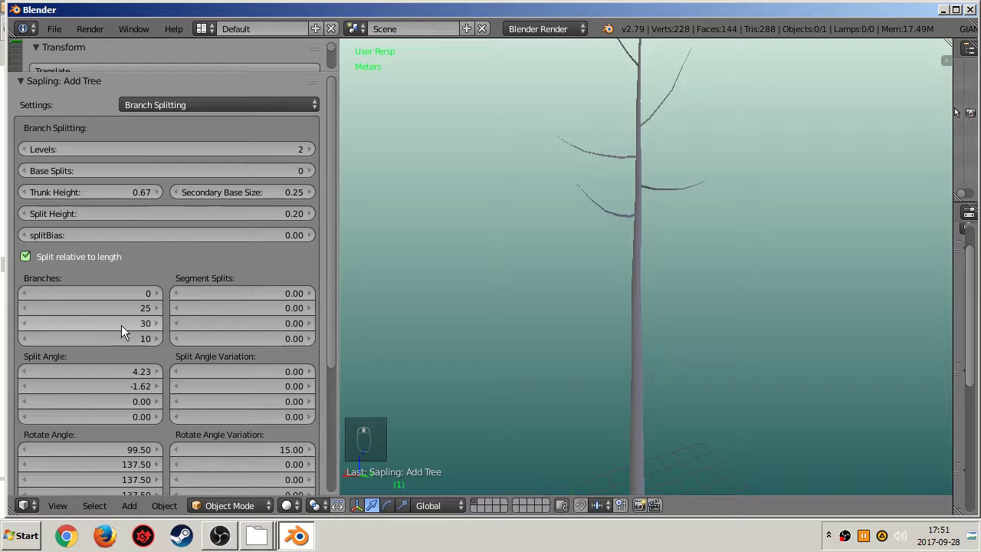
pyautogui.middleClick(219, 319)
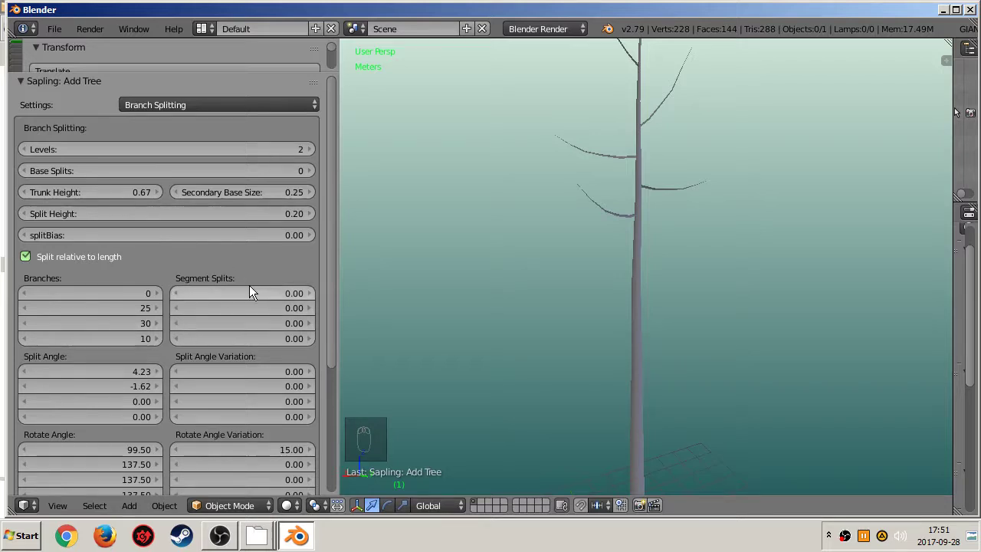
# Set second-level Segment Splits to 0.48 after trying 3.00 and 0.60, checking from above.
pyautogui.moveTo(232, 313); pyautogui.dragTo(105, 375)
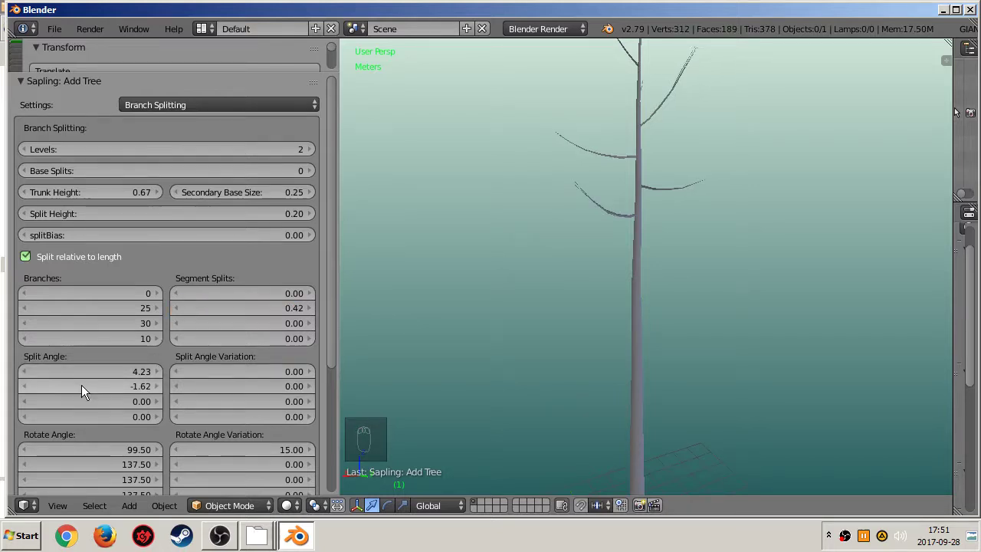
pyautogui.click(93, 394)
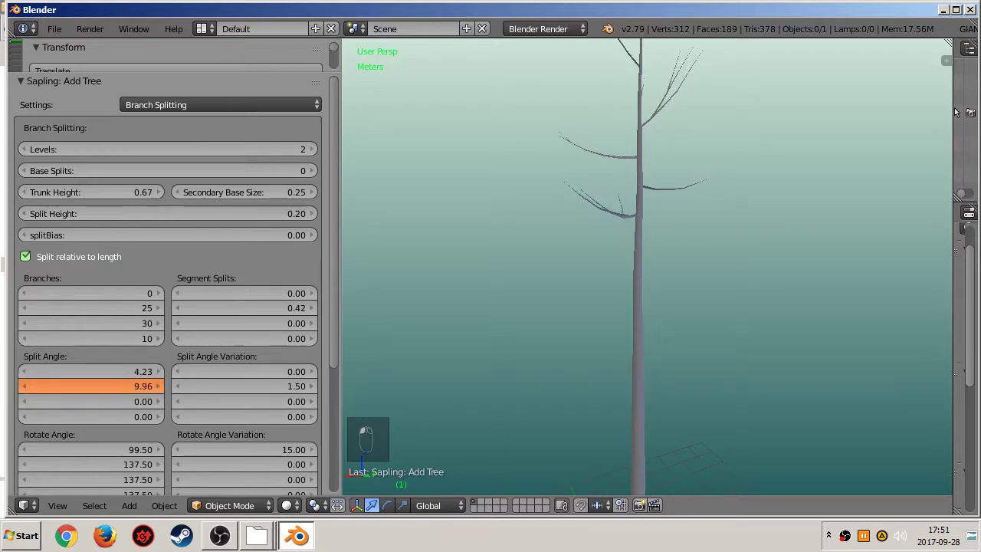
pyautogui.middleClick(590, 235)
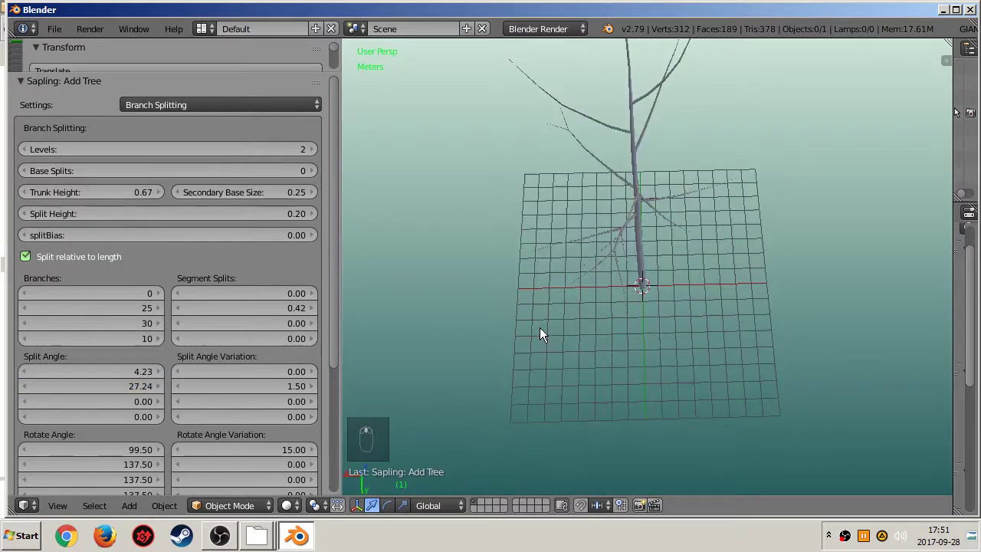
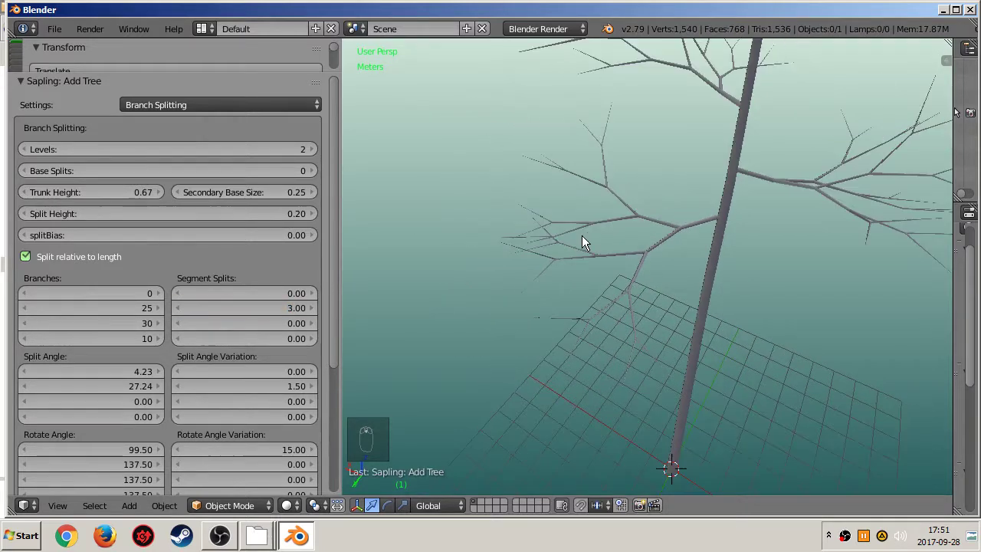
pyautogui.middleClick(540, 393)
pyautogui.middleClick(575, 235)
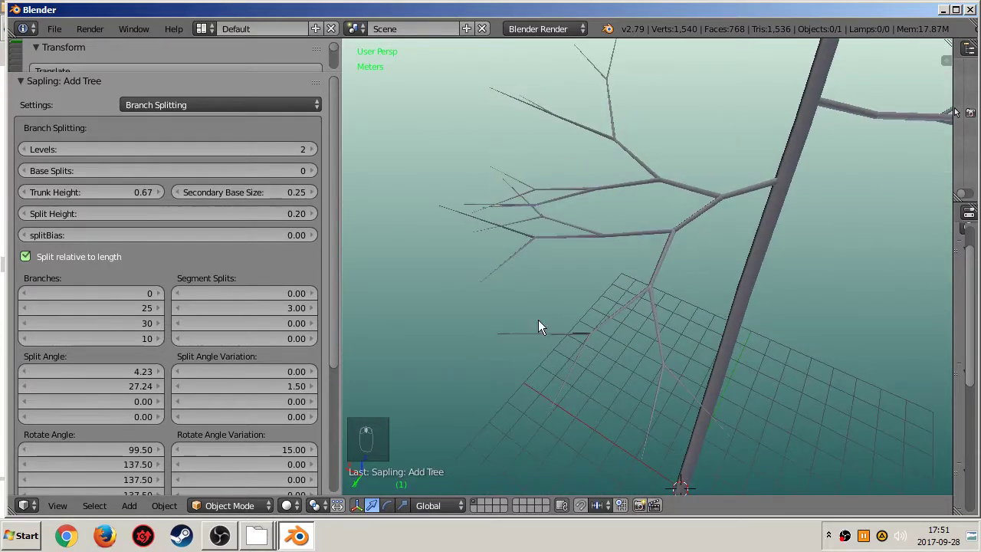
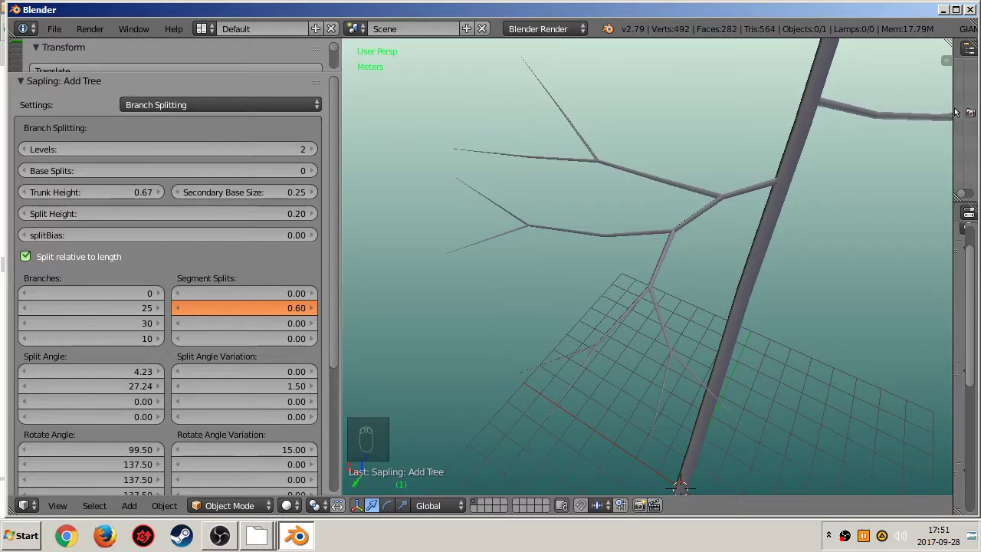
pyautogui.middleClick(631, 298)
pyautogui.middleClick(658, 230)
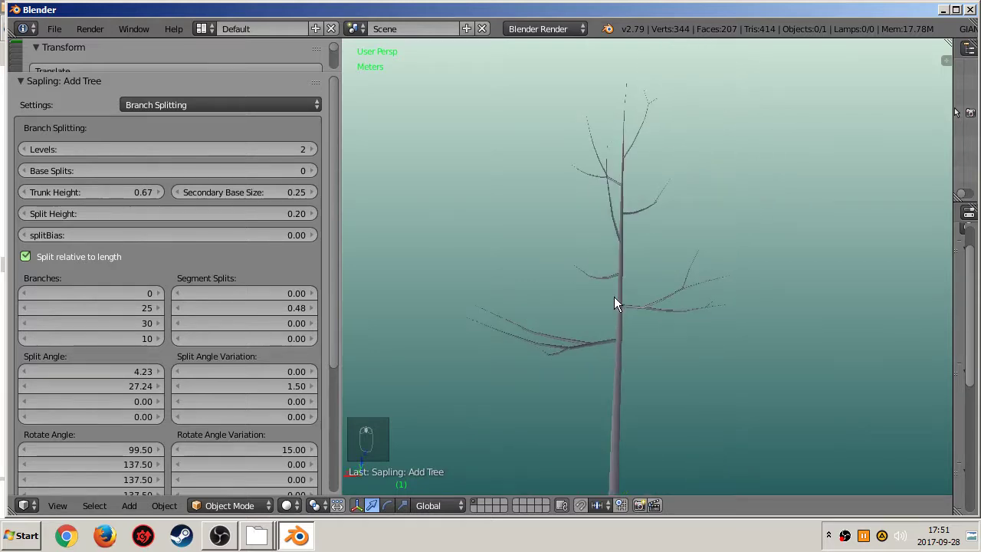
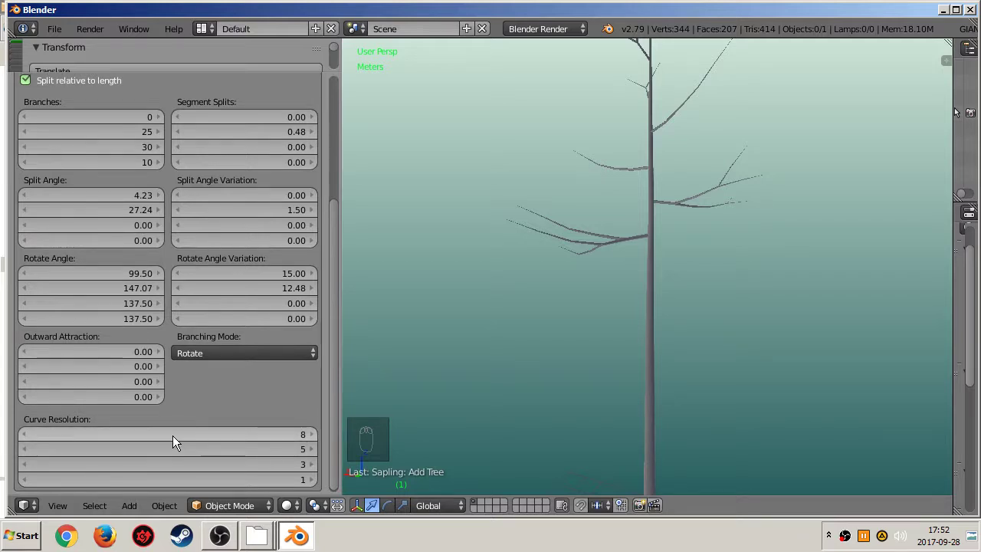
# Raise the second-level segment splits to 1.29 and check the result around the tree.
pyautogui.moveTo(229, 441); pyautogui.dragTo(427, 391)
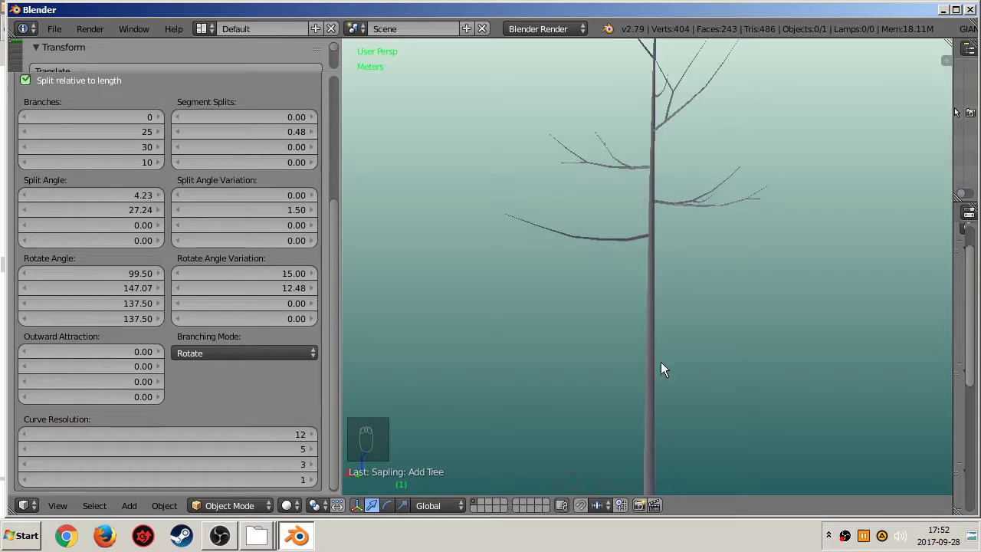
pyautogui.moveTo(658, 310); pyautogui.dragTo(596, 296)
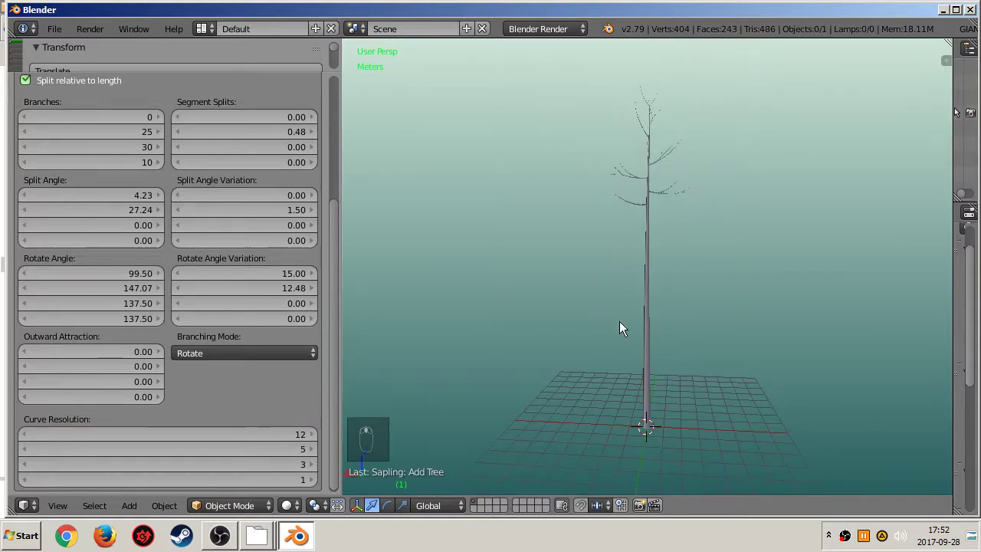
pyautogui.moveTo(28, 454); pyautogui.dragTo(505, 371)
pyautogui.moveTo(315, 458); pyautogui.dragTo(629, 263)
pyautogui.middleClick(629, 263)
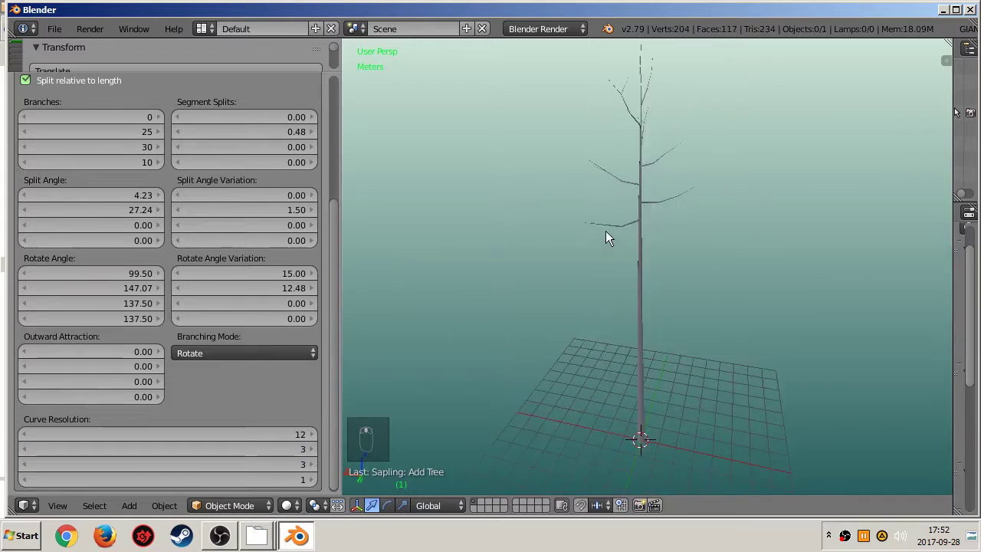
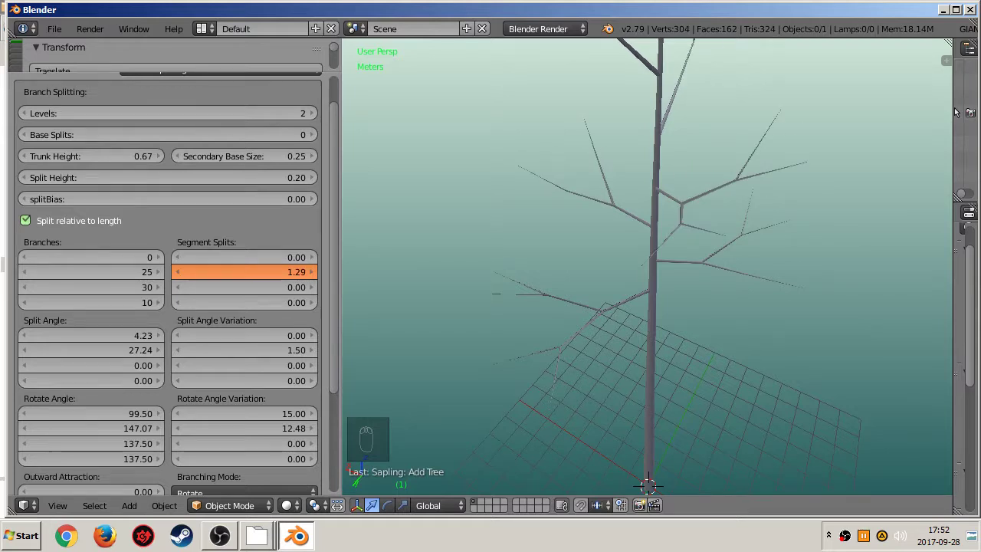
pyautogui.middleClick(599, 289)
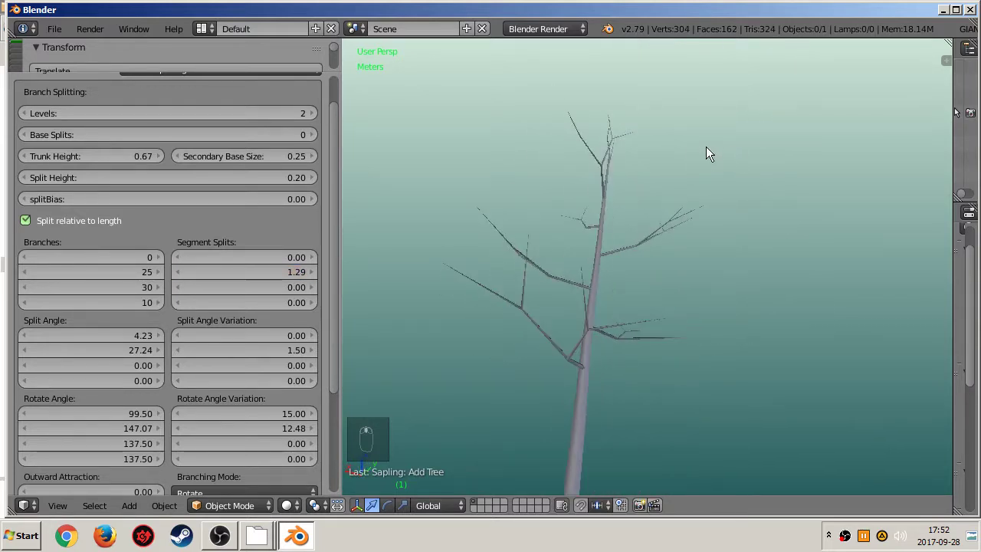
pyautogui.moveTo(724, 166); pyautogui.dragTo(609, 273)
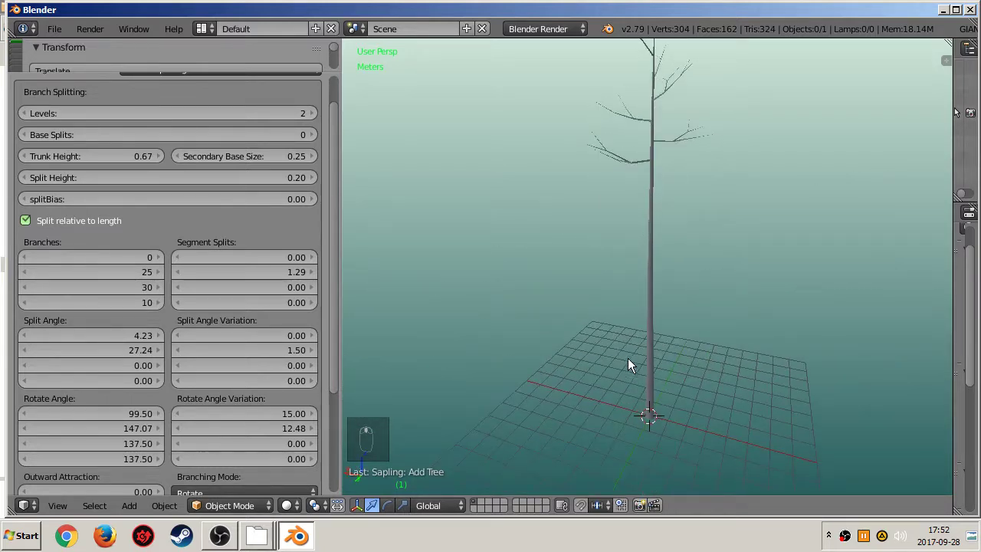
# Switch the Sapling settings page to Branch Growth.
pyautogui.moveTo(184, 105); pyautogui.dragTo(153, 183)
pyautogui.scroll(-3)
# Set the branch curvature to 37.05 and -32.22, keeping length variation at zero.
pyautogui.moveTo(630, 176); pyautogui.dragTo(628, 235)
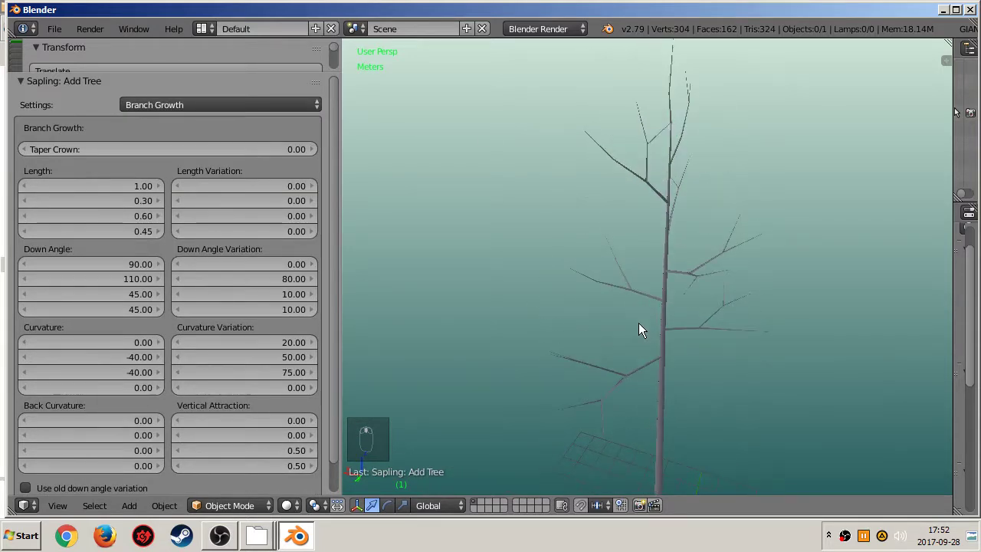
pyautogui.moveTo(163, 188); pyautogui.dragTo(624, 362)
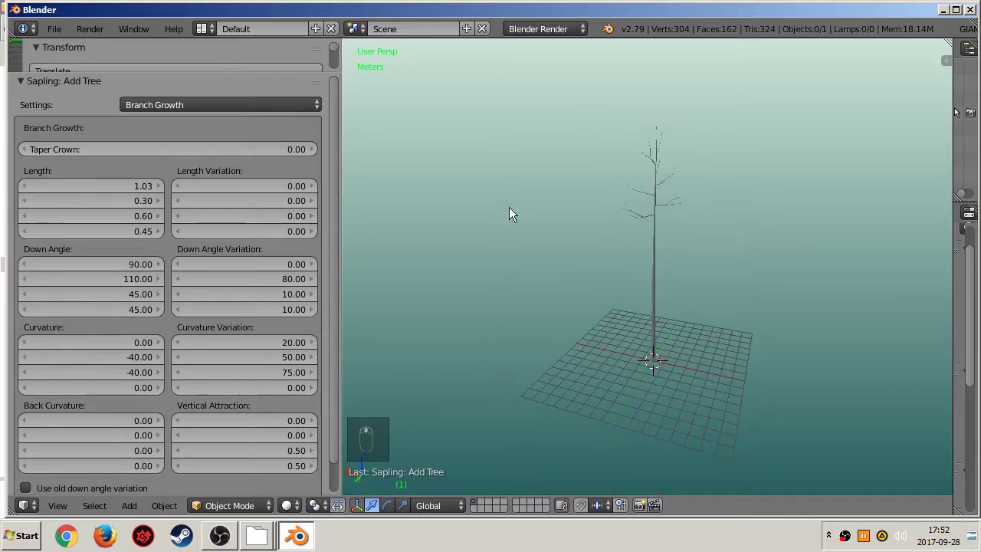
pyautogui.moveTo(118, 187); pyautogui.dragTo(374, 122)
pyautogui.middleClick(406, 233)
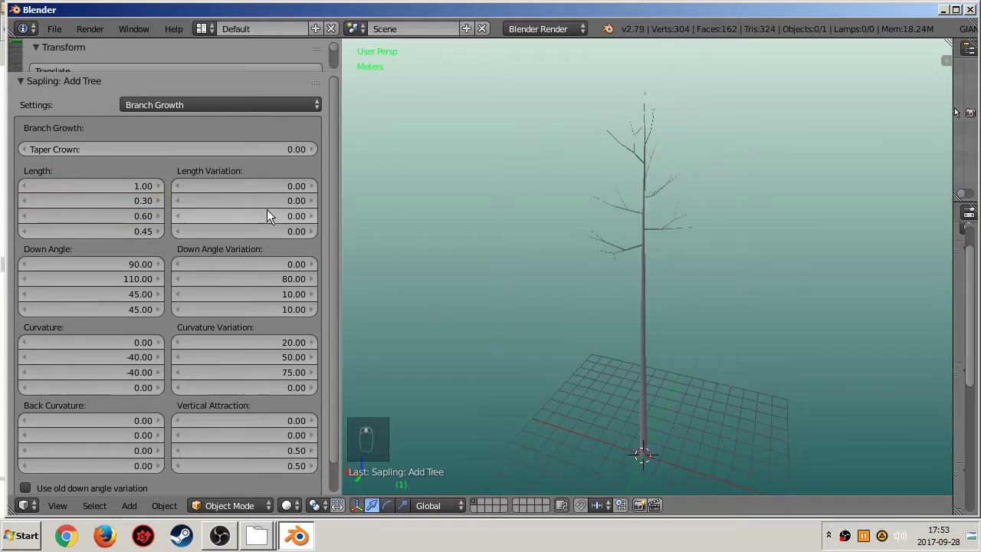
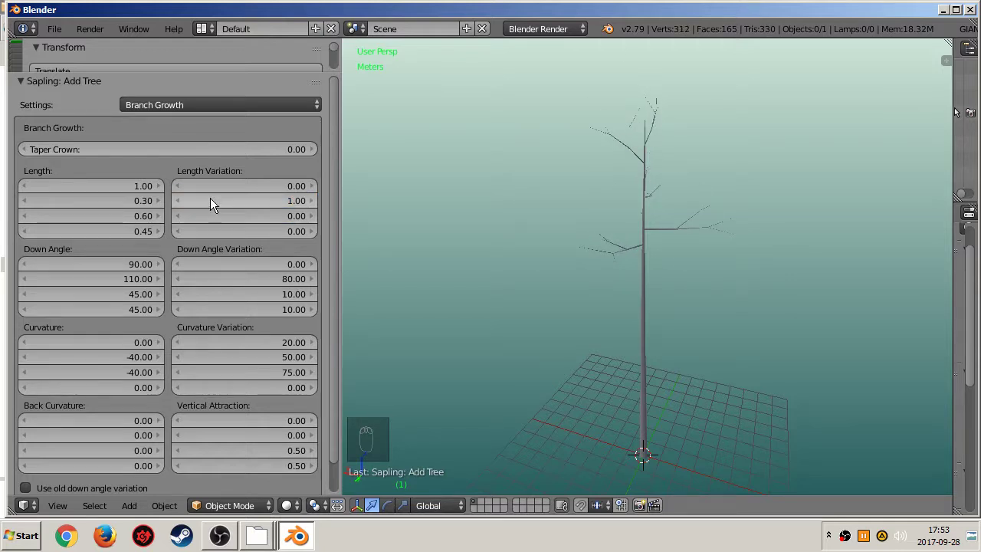
pyautogui.moveTo(214, 204); pyautogui.dragTo(110, 359)
pyautogui.middleClick(109, 359)
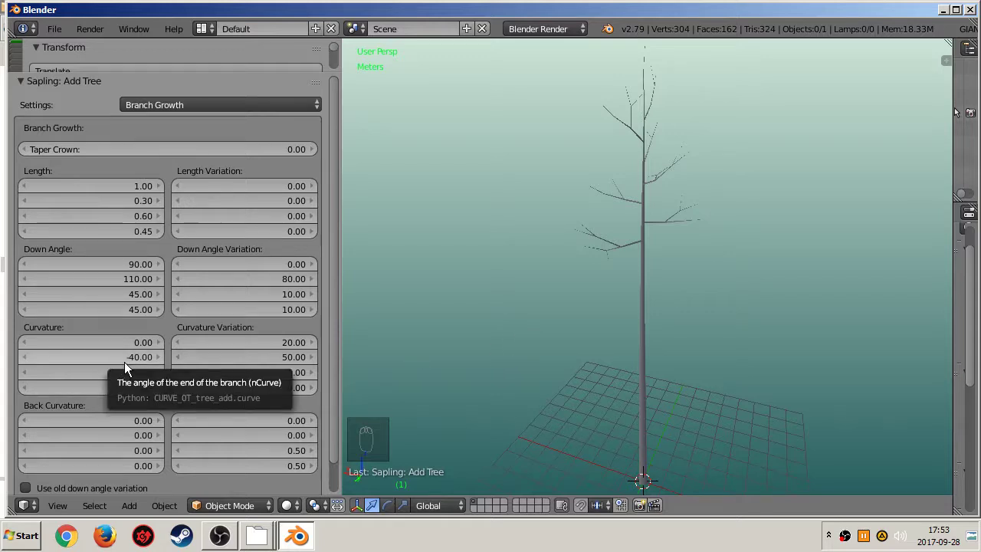
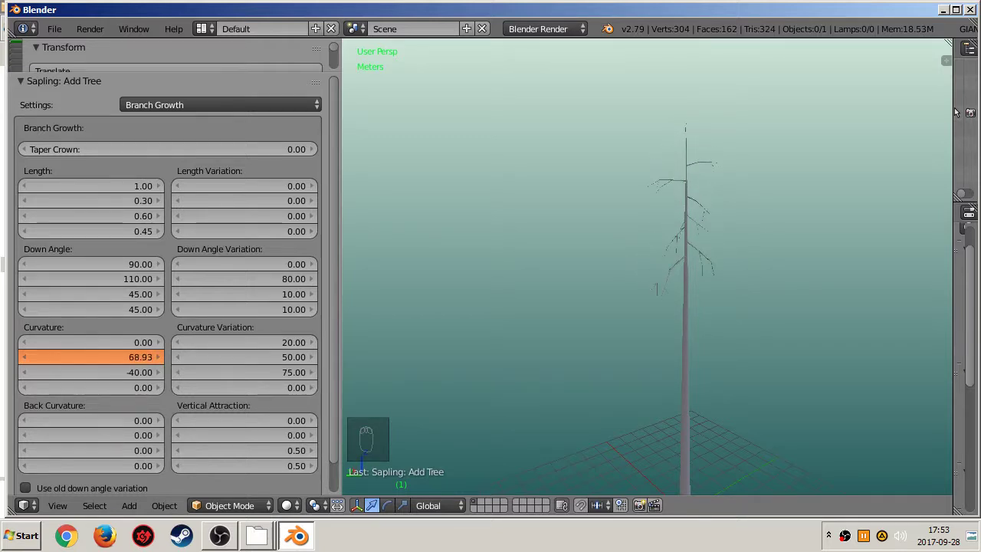
# Raise curvature variation to 82.97 and inspect the bent trunk up close.
pyautogui.middleClick(464, 321)
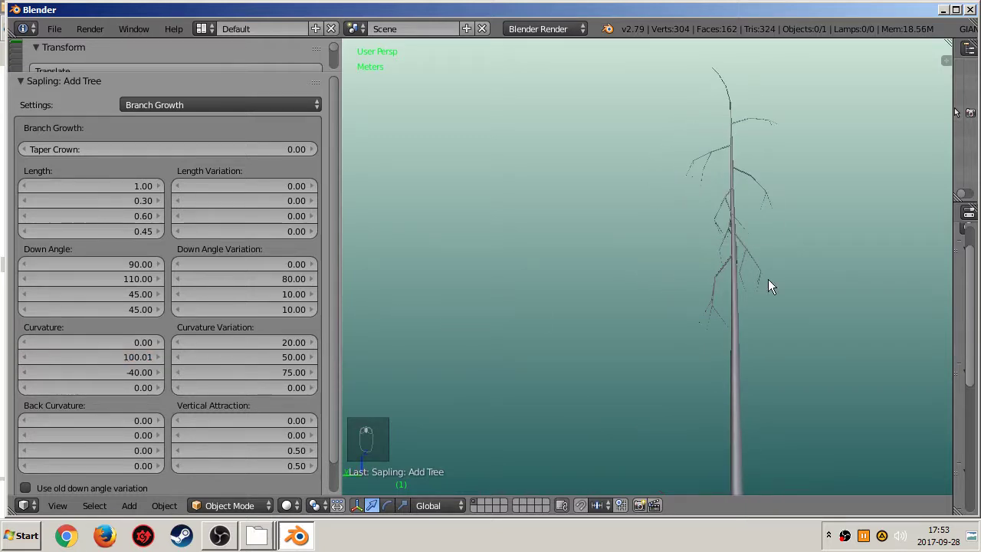
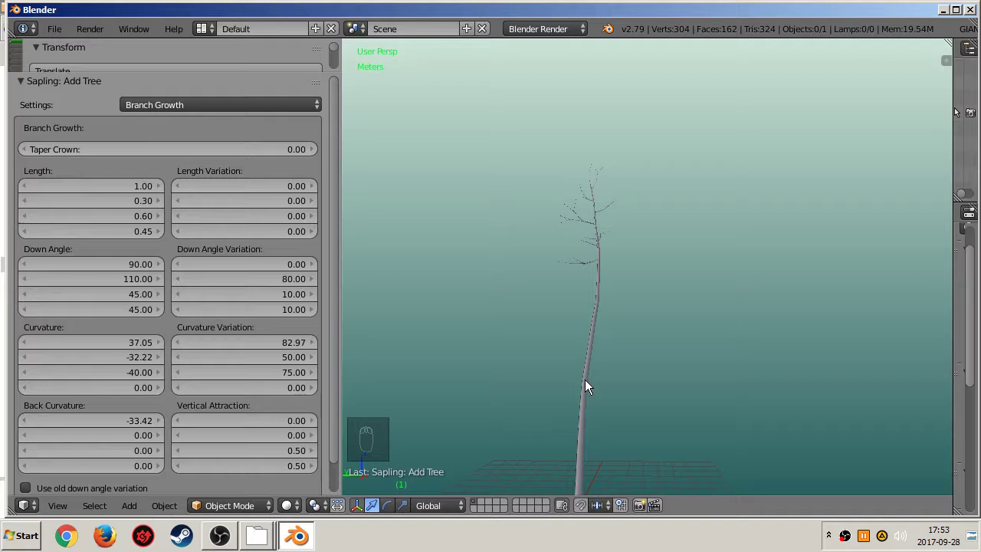
pyautogui.moveTo(567, 392); pyautogui.dragTo(572, 372)
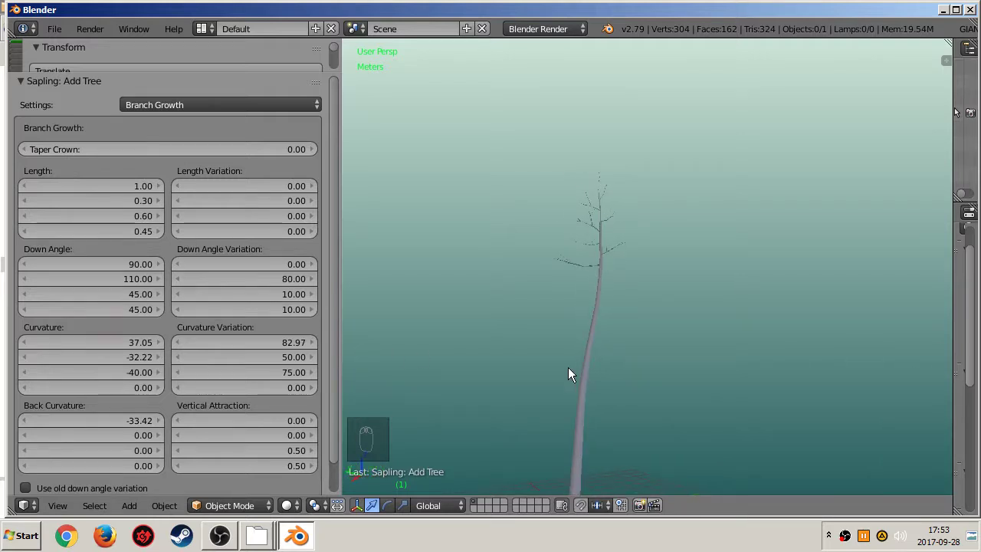
pyautogui.middleClick(658, 399)
pyautogui.moveTo(705, 294); pyautogui.dragTo(526, 269)
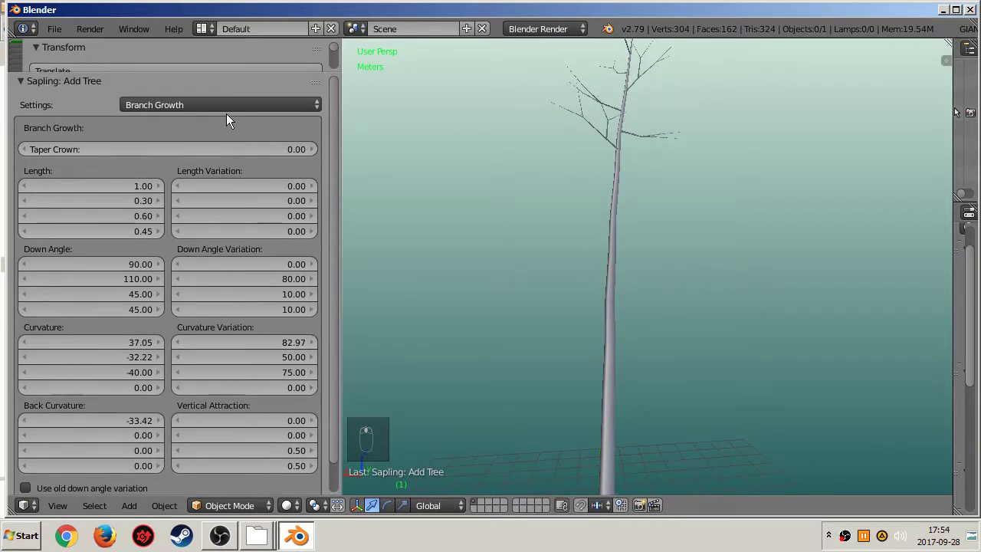
# Try pruning with width 1.66 and base height 0, then leave Prune switched off.
pyautogui.moveTo(231, 107); pyautogui.dragTo(141, 199)
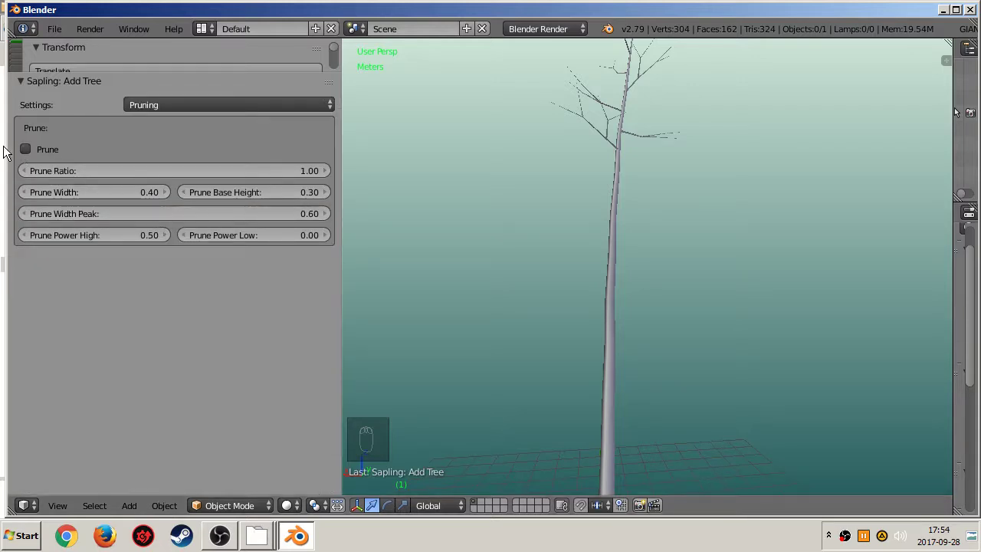
pyautogui.moveTo(31, 154); pyautogui.dragTo(551, 247)
pyautogui.middleClick(689, 249)
pyautogui.click(146, 173)
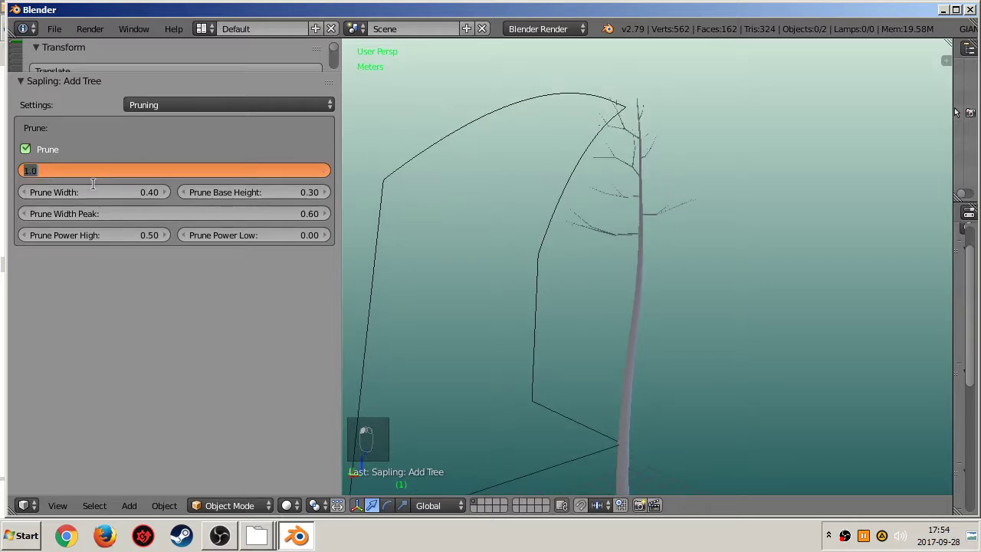
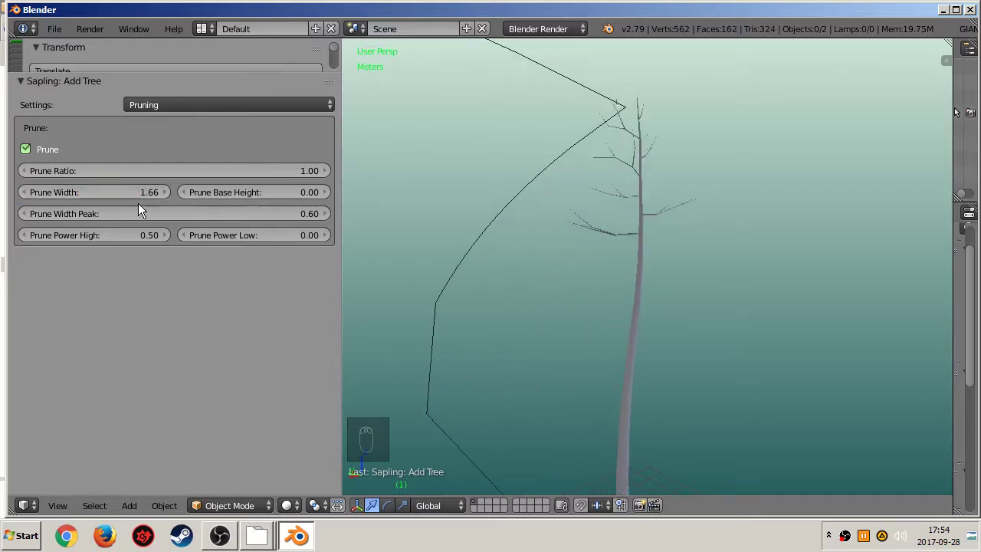
pyautogui.moveTo(146, 211); pyautogui.dragTo(135, 218)
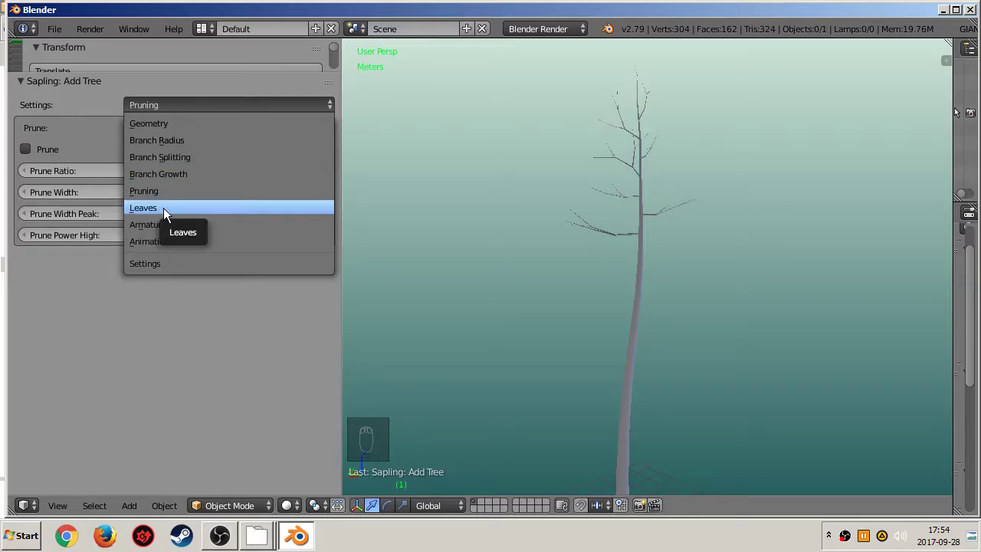
# Show 25 leaves, make them Rectangular and stretch Leaf Scale X to 4.09.
pyautogui.moveTo(660, 207); pyautogui.dragTo(34, 149)
pyautogui.moveTo(34, 150); pyautogui.dragTo(527, 294)
pyautogui.middleClick(527, 294)
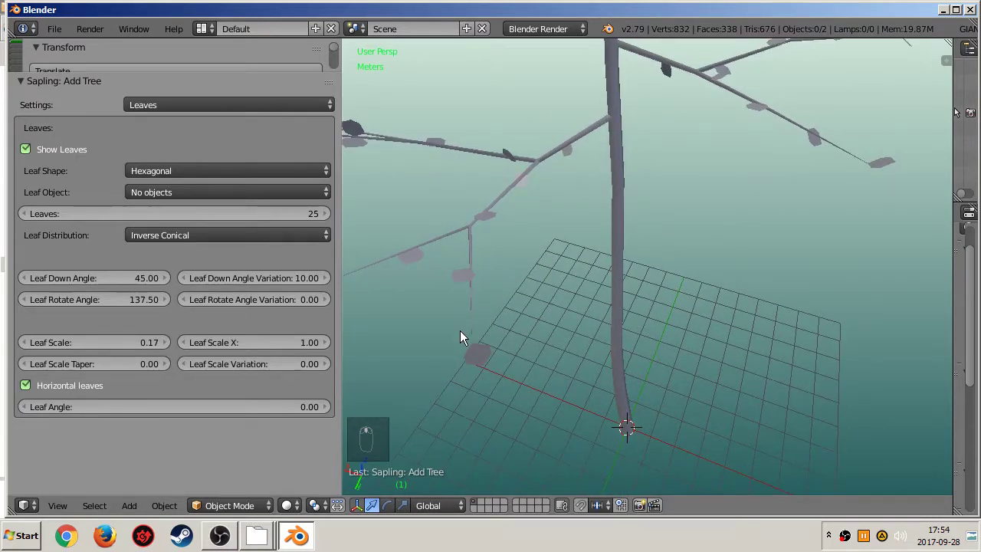
pyautogui.moveTo(180, 172); pyautogui.dragTo(577, 271)
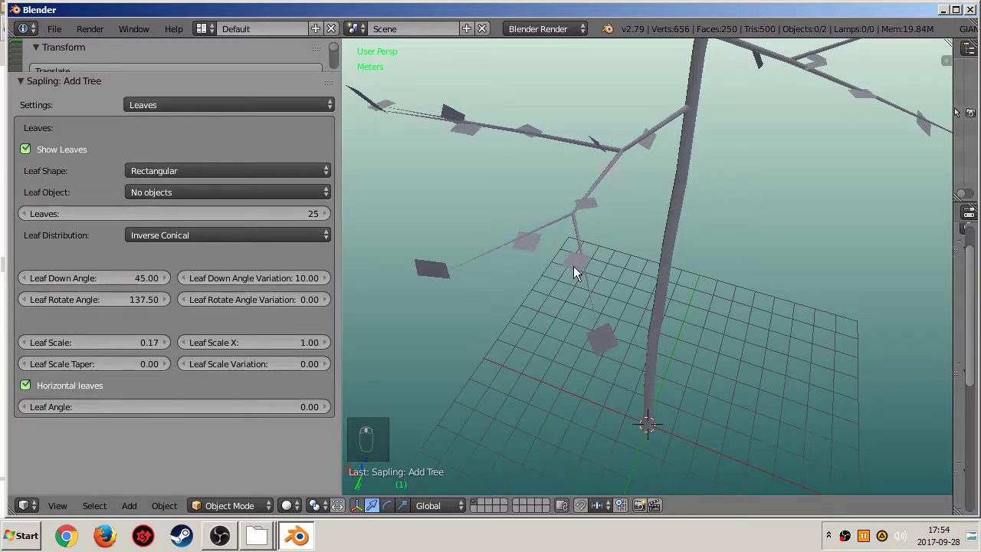
pyautogui.moveTo(527, 256); pyautogui.dragTo(157, 271)
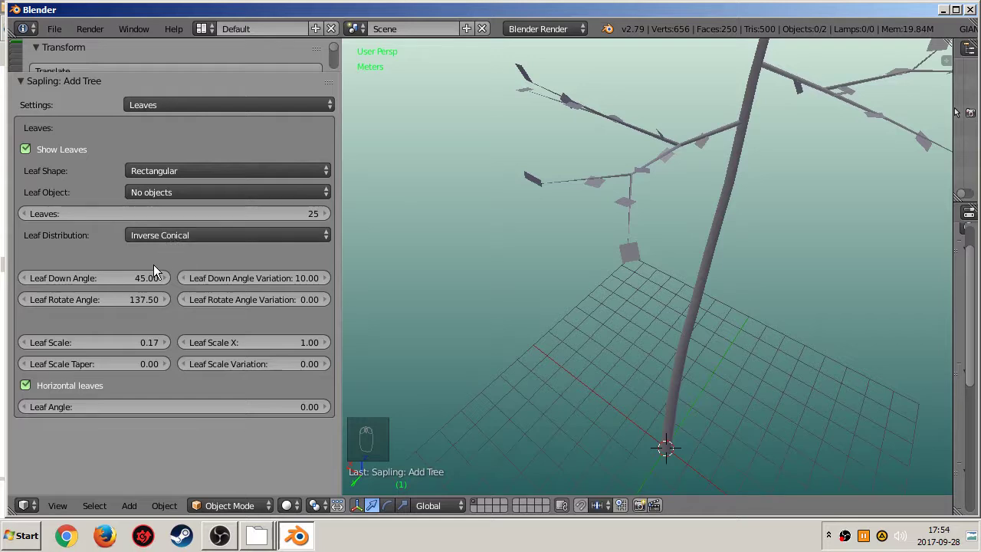
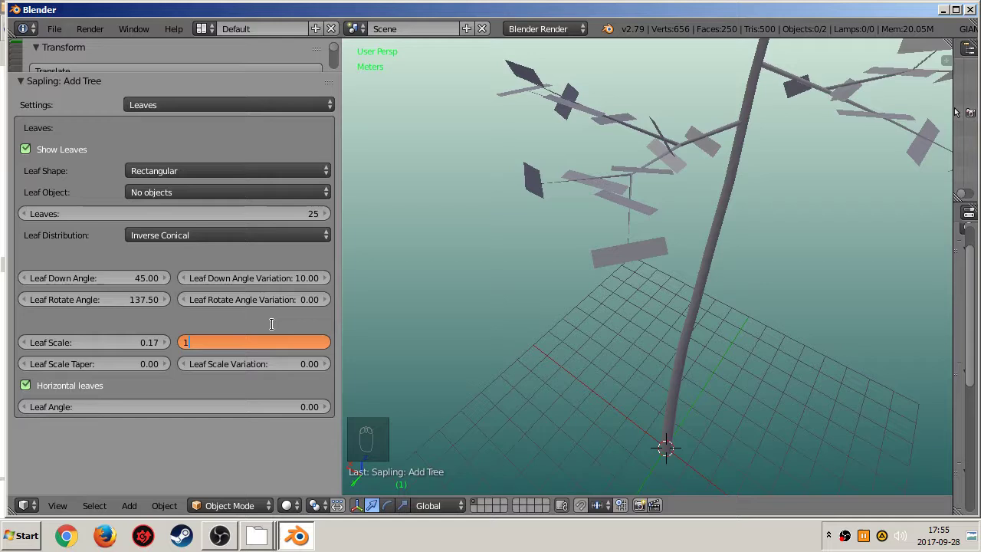
# Reset Leaf Scale X to 1 and raise the overall leaf scale to 1.60.
pyautogui.moveTo(646, 269); pyautogui.dragTo(131, 347)
pyautogui.moveTo(131, 347); pyautogui.dragTo(128, 338)
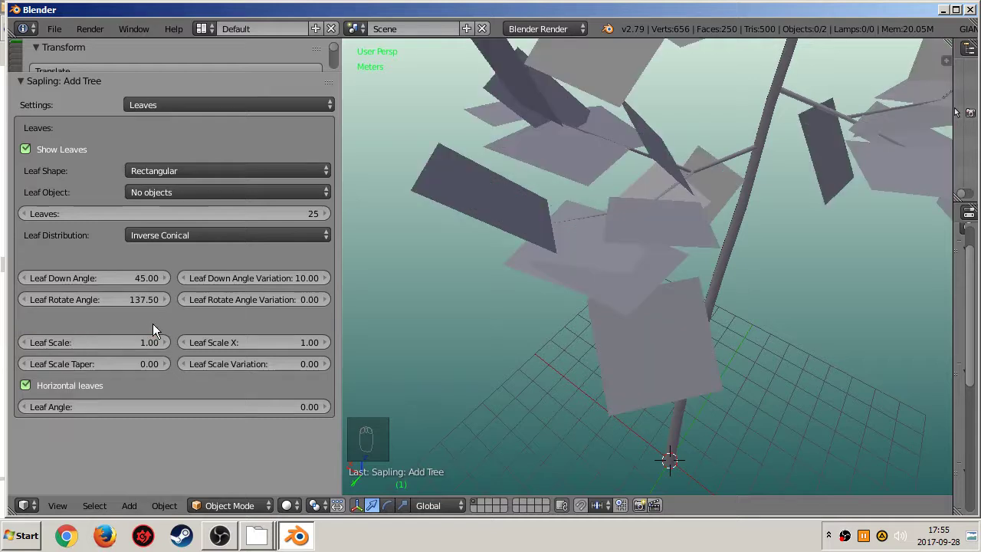
pyautogui.middleClick(559, 333)
pyautogui.moveTo(130, 350); pyautogui.dragTo(544, 255)
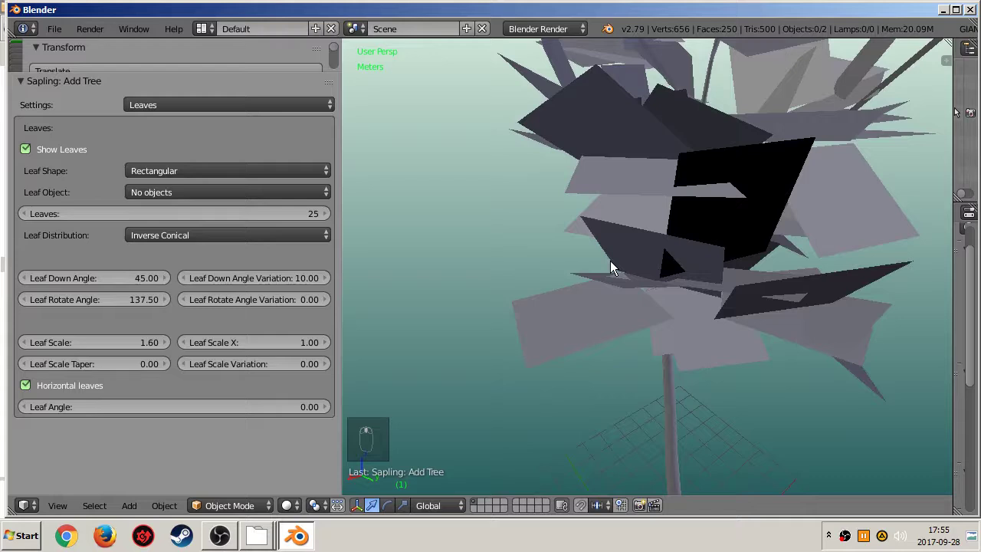
# Raise the leaf count to 30 with down angle 7.47 and rotate angle 107.89.
pyautogui.middleClick(595, 158)
pyautogui.moveTo(322, 219); pyautogui.dragTo(183, 322)
pyautogui.moveTo(674, 300); pyautogui.dragTo(183, 322)
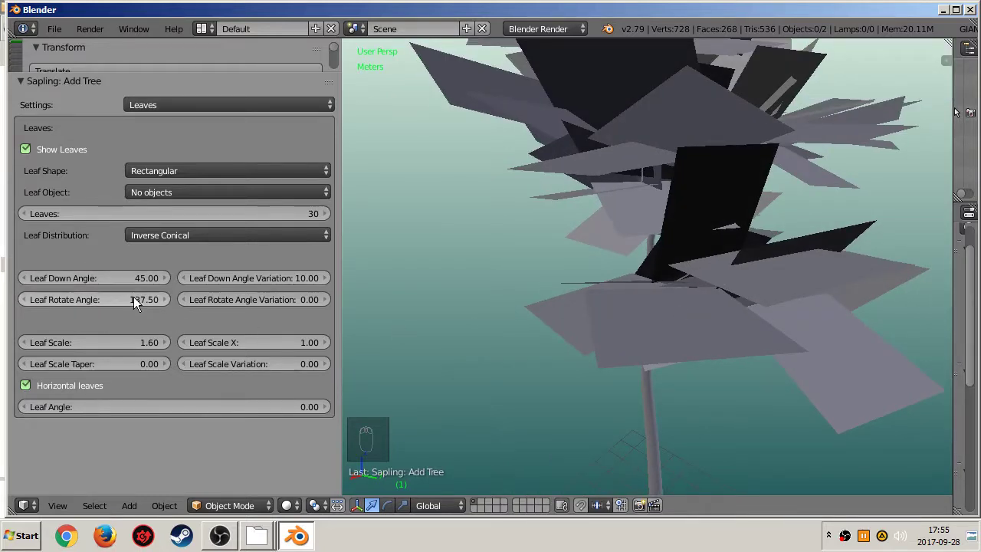
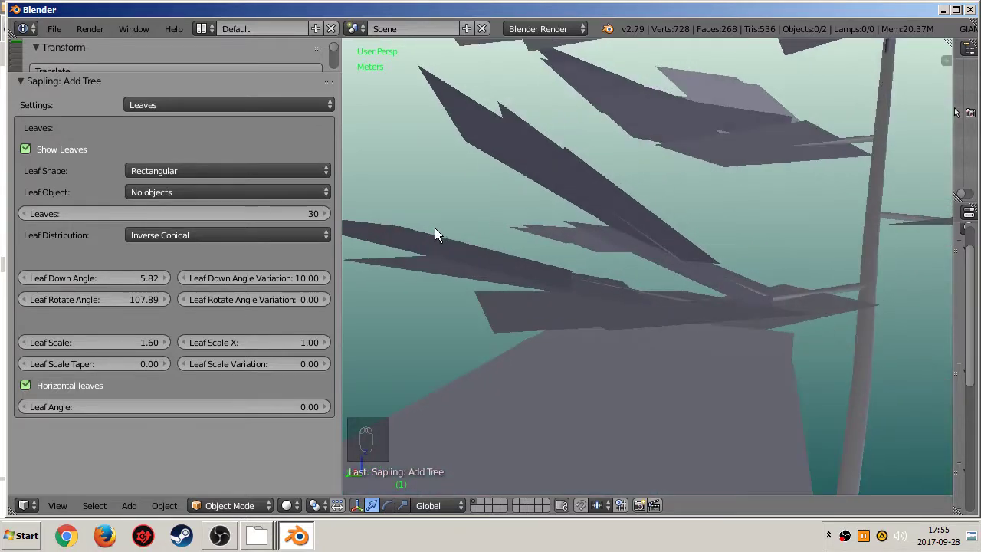
# Set down angle 5.70 with variation 23.65 and rotate angle 4.23 for the leaves.
pyautogui.middleClick(625, 301)
pyautogui.middleClick(539, 291)
pyautogui.middleClick(630, 302)
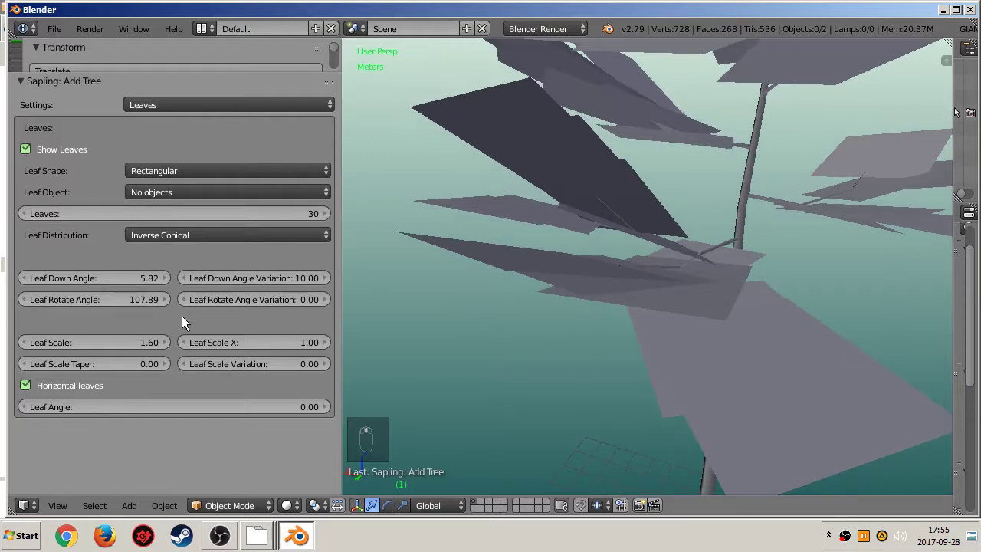
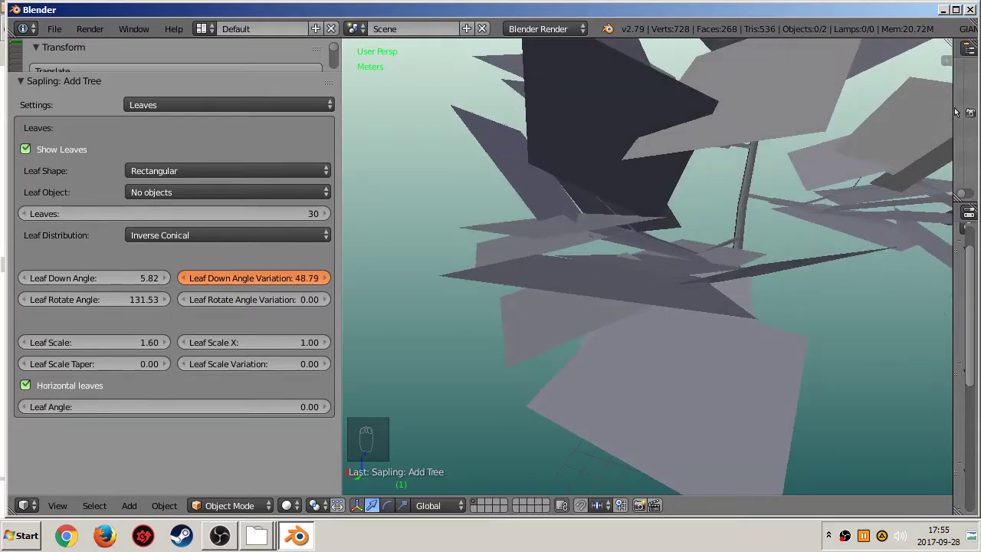
pyautogui.moveTo(270, 306); pyautogui.dragTo(597, 265)
pyautogui.middleClick(597, 264)
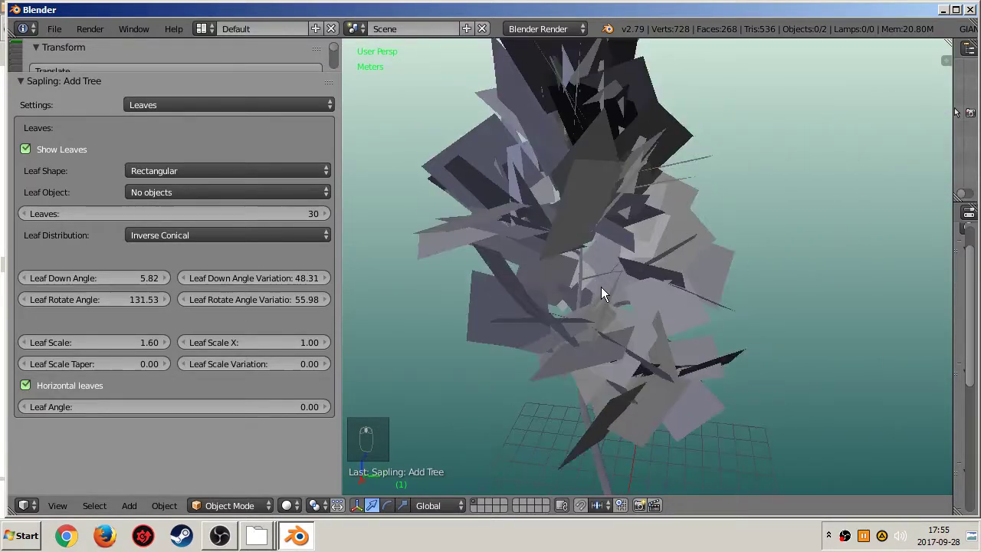
pyautogui.middleClick(601, 350)
pyautogui.middleClick(583, 312)
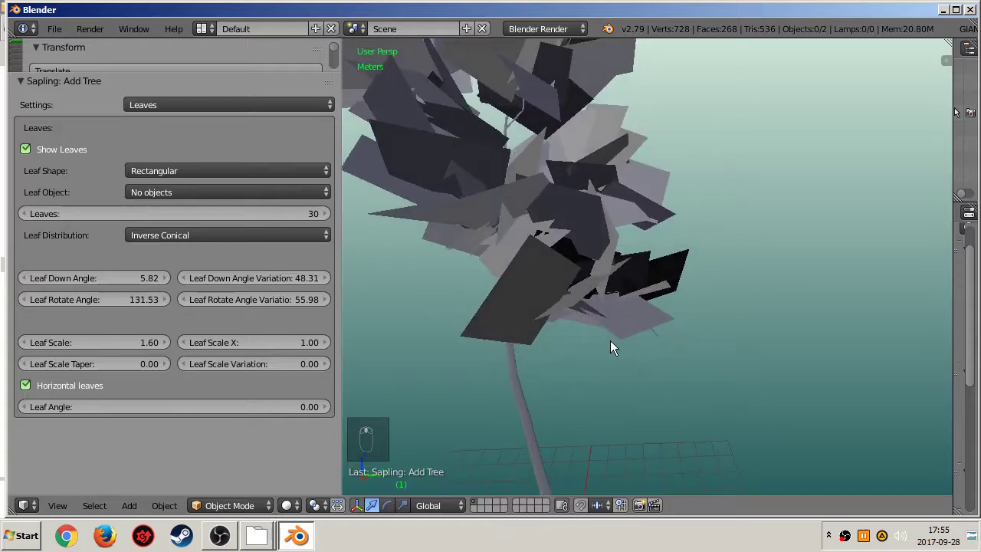
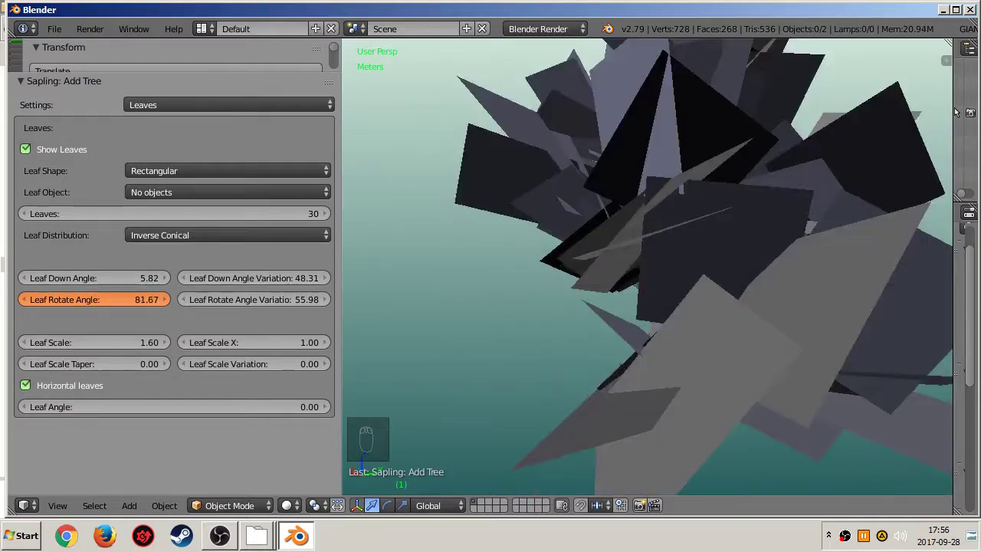
pyautogui.moveTo(129, 311); pyautogui.dragTo(645, 347)
# Raise rotate angle variation to about 152.61 so leaves twist randomly.
pyautogui.middleClick(753, 296)
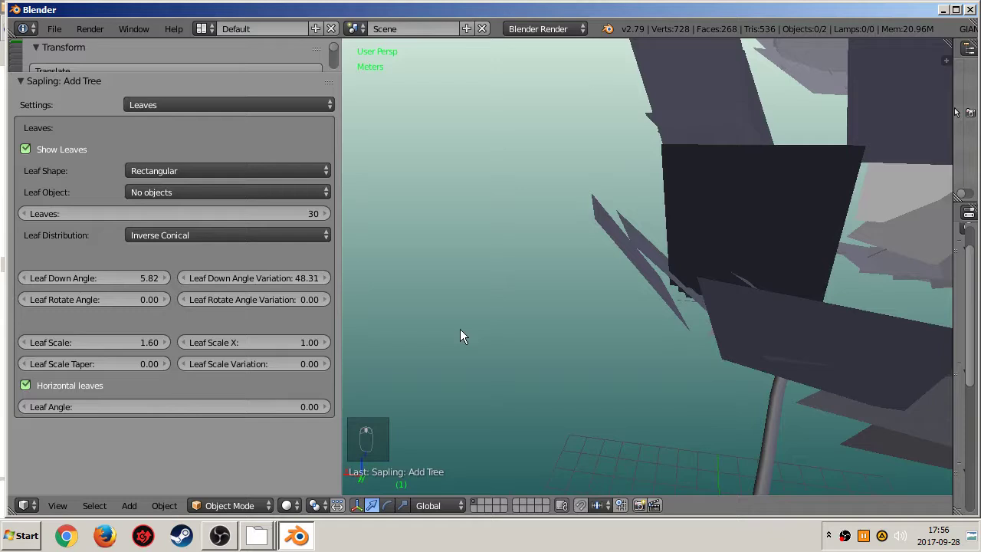
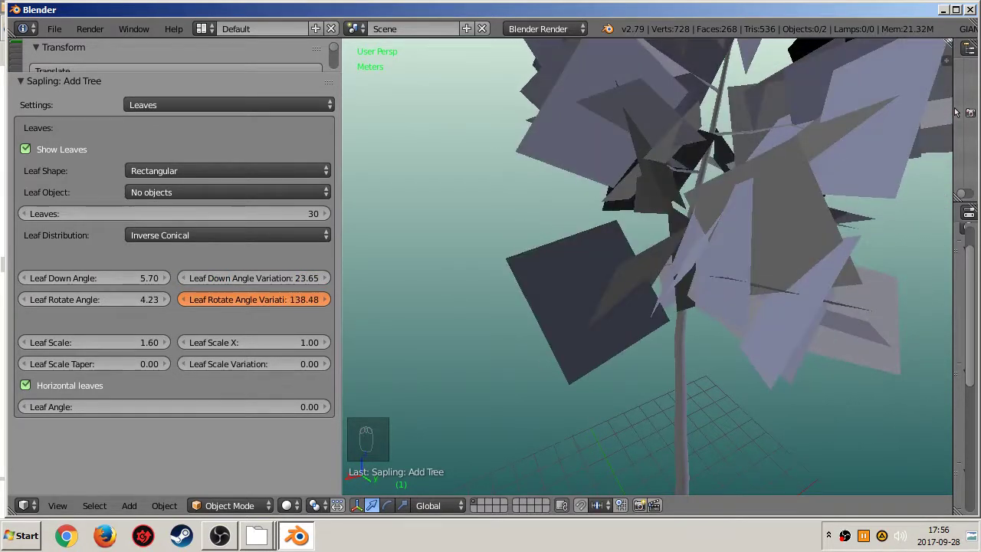
pyautogui.moveTo(539, 333); pyautogui.dragTo(623, 280)
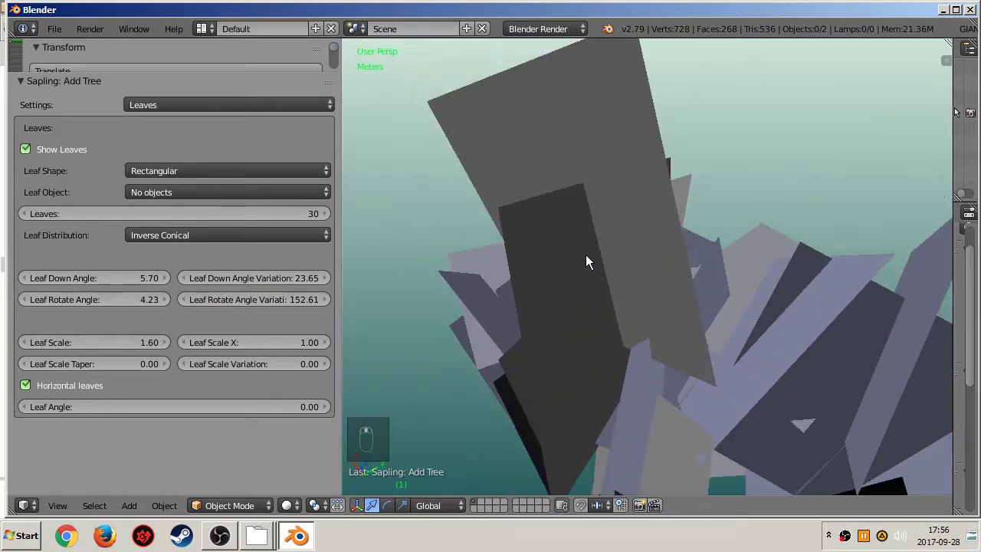
pyautogui.moveTo(612, 305); pyautogui.dragTo(443, 464)
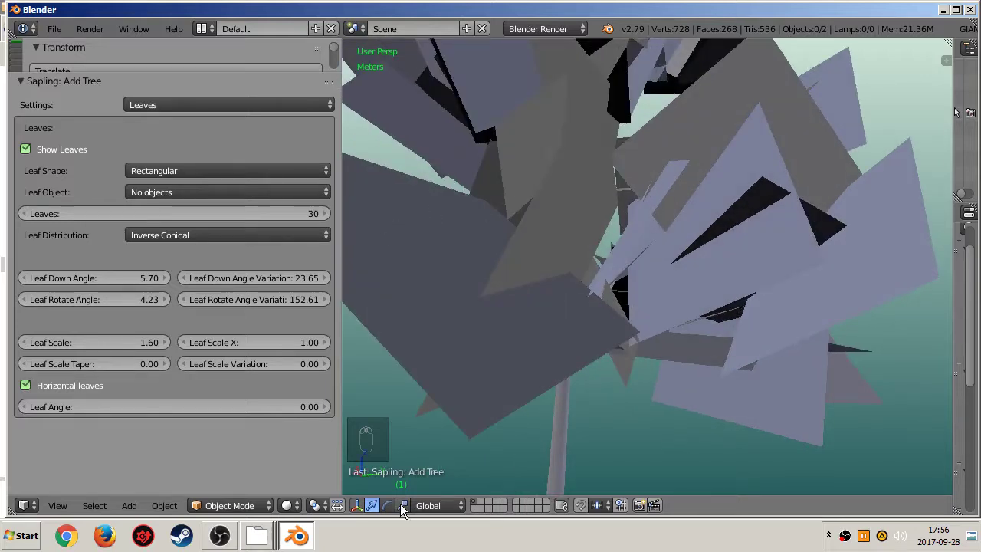
pyautogui.middleClick(537, 361)
pyautogui.moveTo(266, 225); pyautogui.dragTo(101, 228)
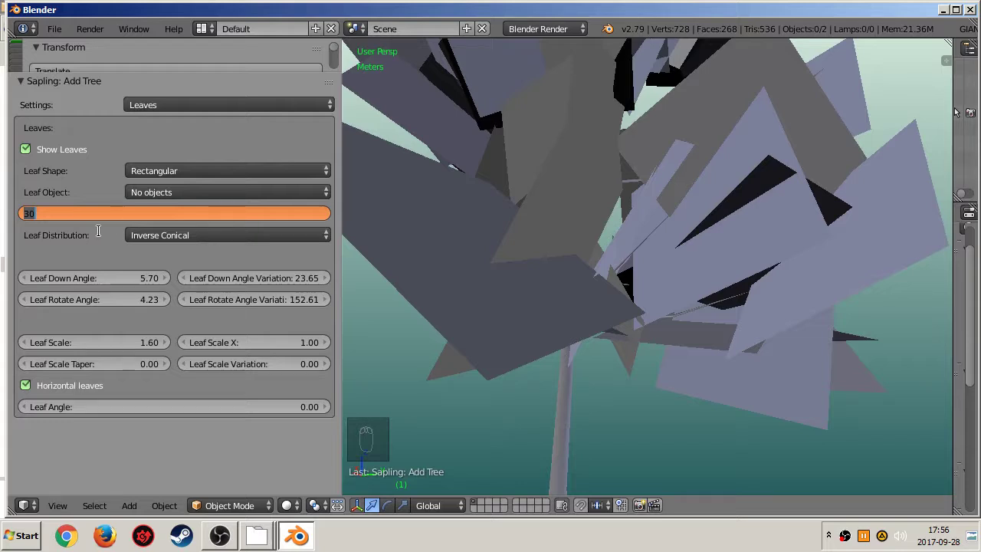
# Set the leaf count to 55 and look over the denser crown.
pyautogui.press('5')
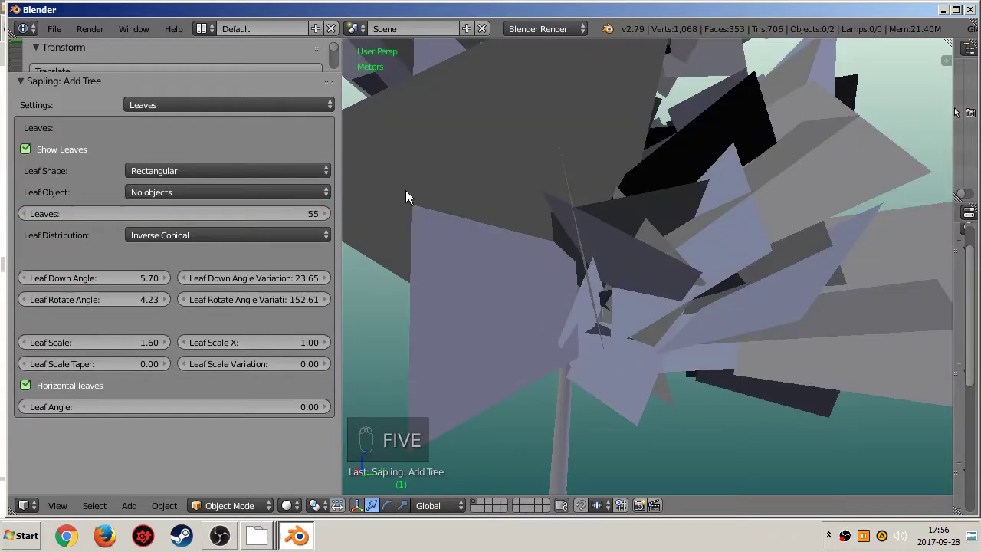
pyautogui.click(720, 297)
pyautogui.middleClick(652, 309)
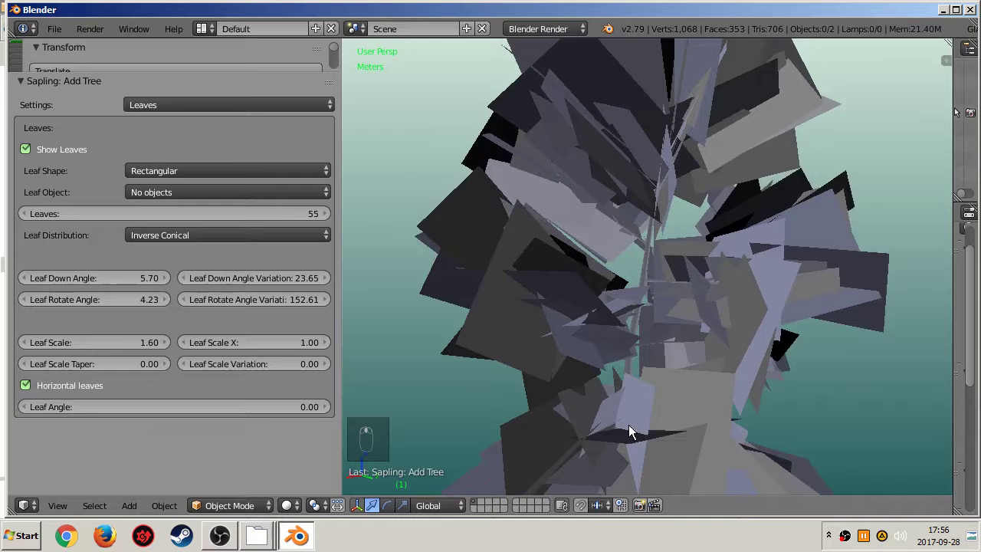
pyautogui.moveTo(503, 155); pyautogui.dragTo(448, 211)
# Zoom out to frame the whole tree and hide the tool shelf.
pyautogui.middleClick(668, 198)
pyautogui.middleClick(580, 278)
pyautogui.middleClick(510, 270)
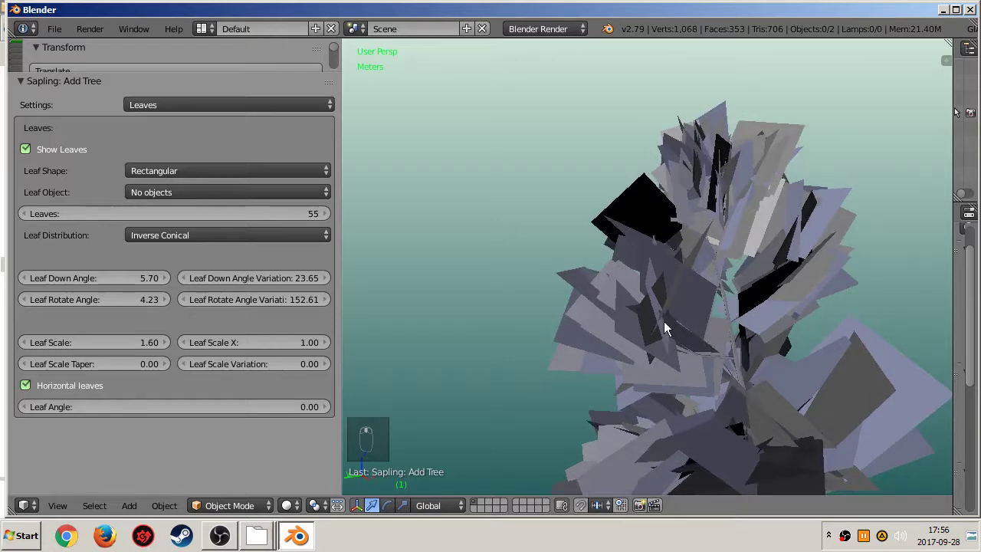
pyautogui.moveTo(730, 390); pyautogui.dragTo(687, 352)
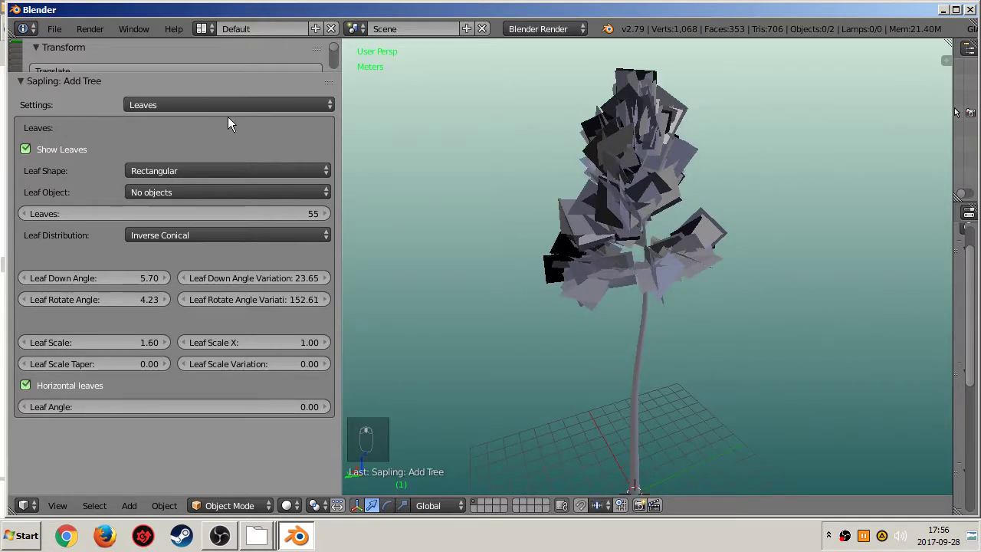
pyautogui.press('t')
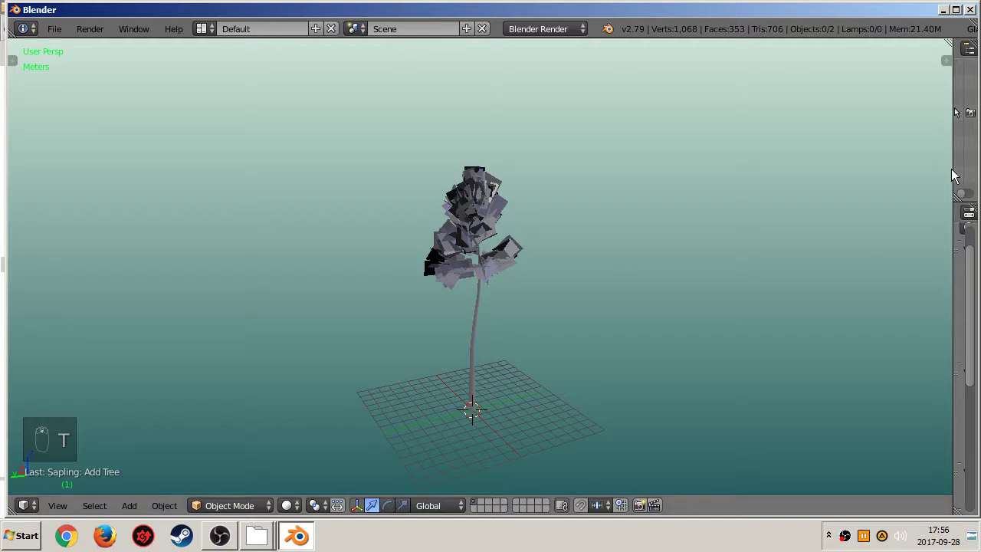
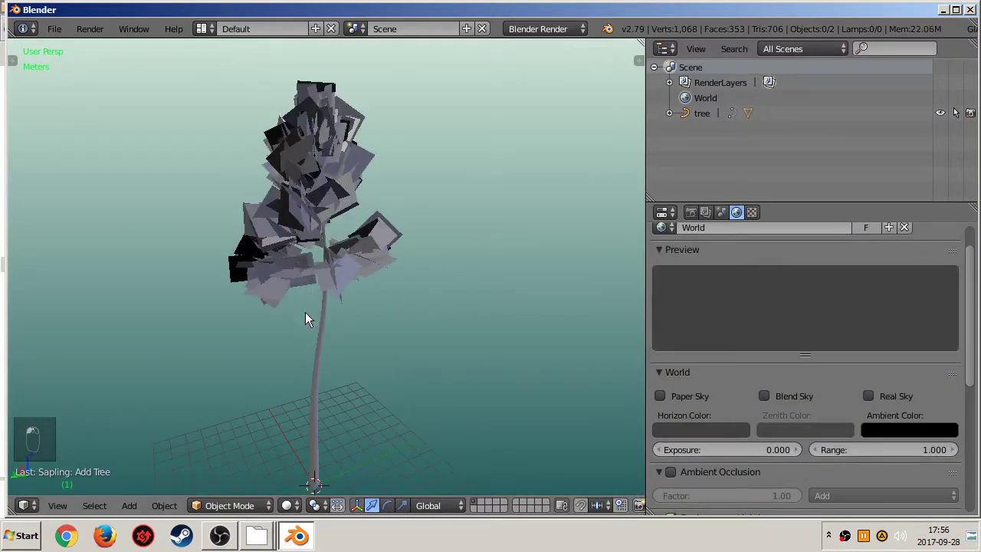
# Reveal the Outliner with the leaves' LISCIE material and set the render engine to Blender Game.
pyautogui.moveTo(673, 119); pyautogui.dragTo(731, 152)
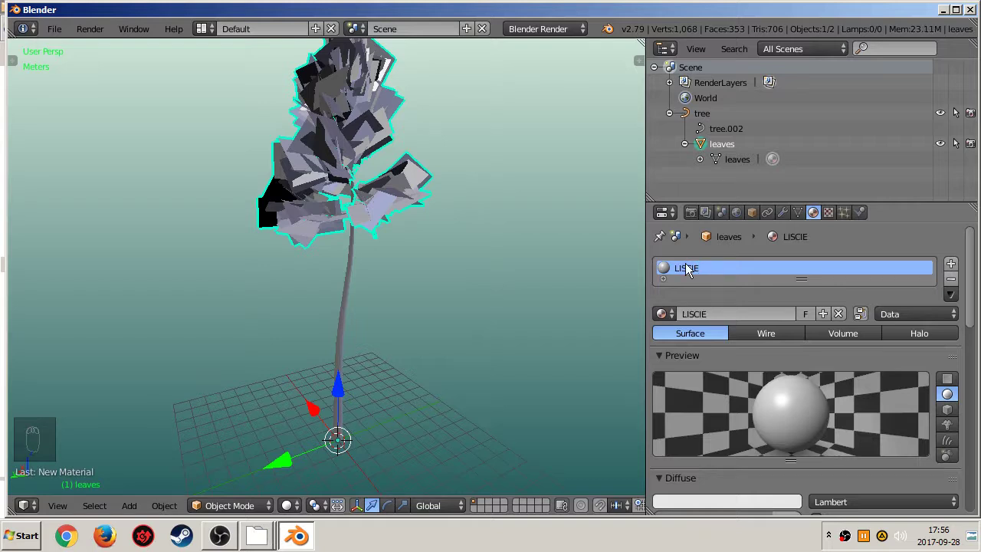
pyautogui.moveTo(715, 439); pyautogui.dragTo(600, 97)
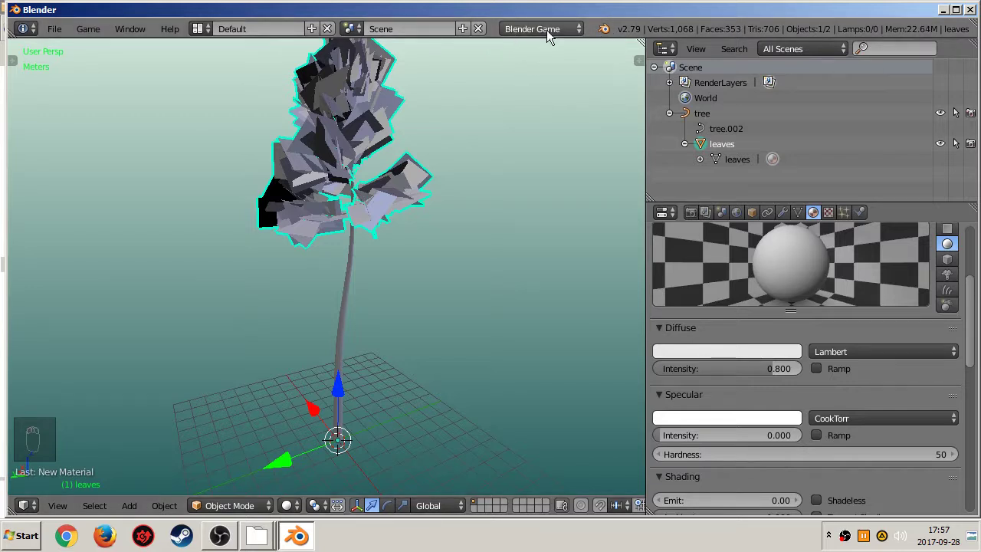
# Make the LISCIE leaf texture influence colour and alpha.
pyautogui.middleClick(784, 450)
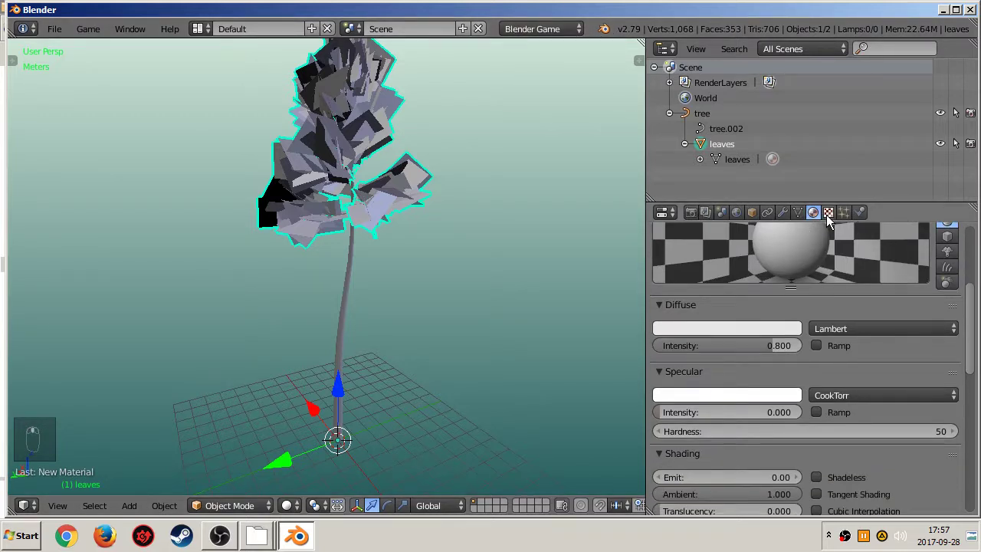
pyautogui.moveTo(832, 222); pyautogui.dragTo(700, 280)
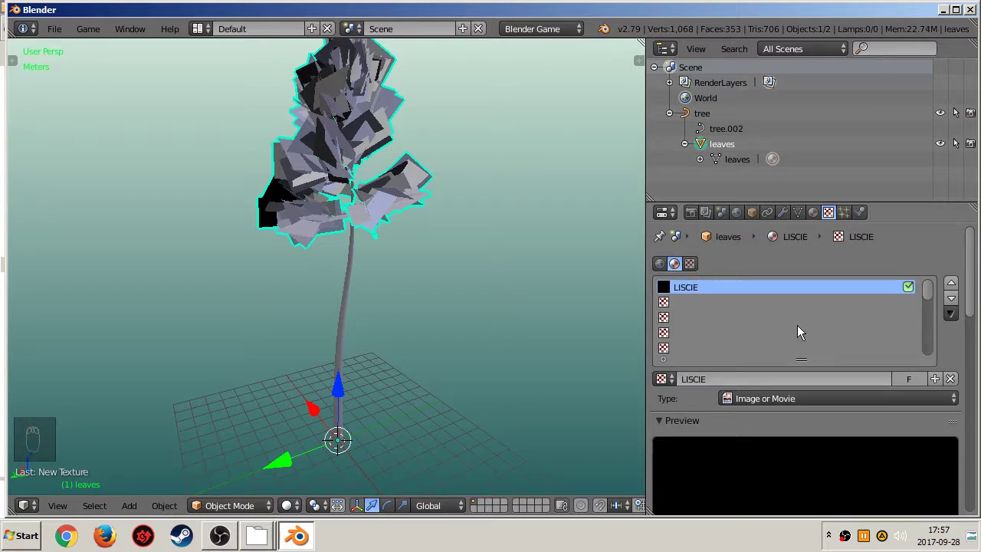
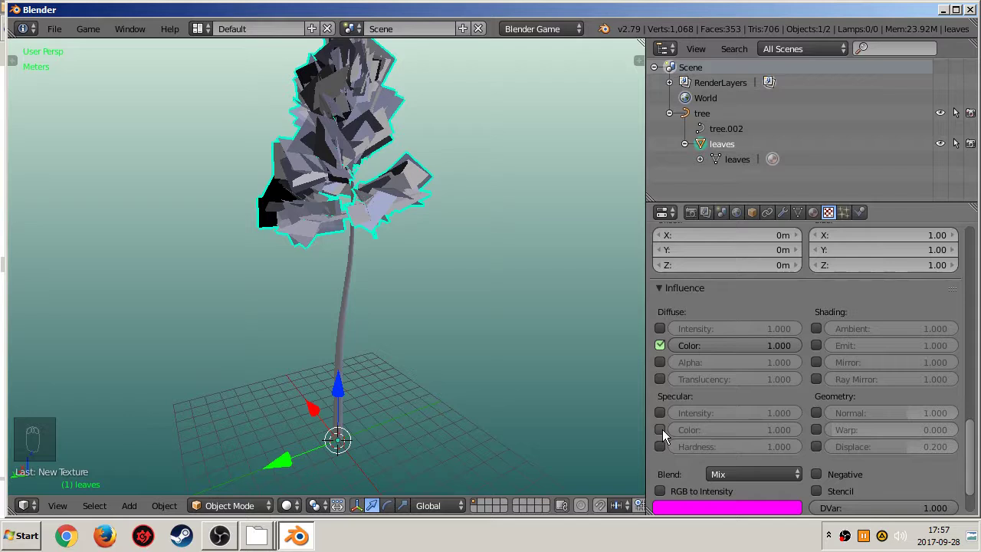
pyautogui.moveTo(664, 370); pyautogui.dragTo(793, 419)
# Turn off backface culling, choose Alpha Blend and enable Z Transparency for the leaves.
pyautogui.moveTo(793, 419); pyautogui.dragTo(657, 289)
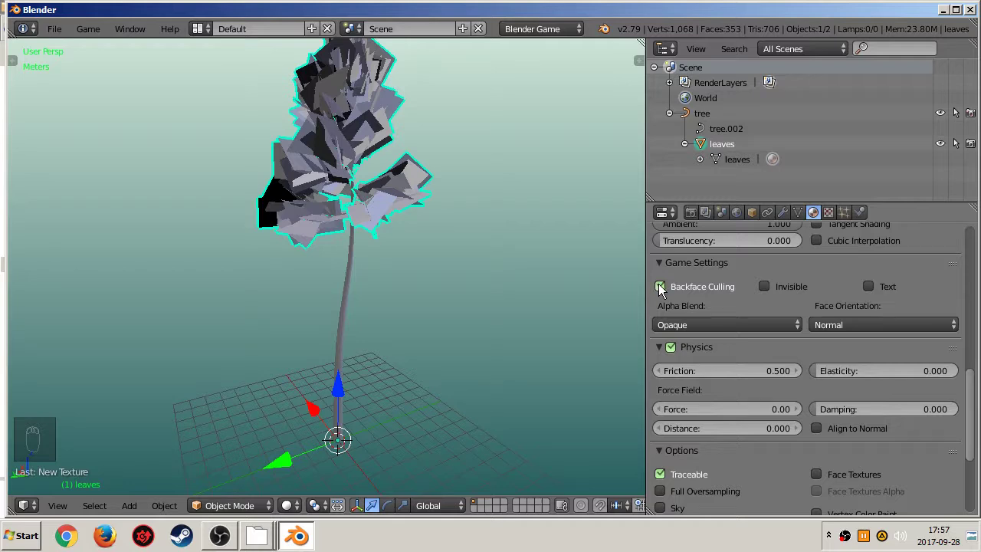
pyautogui.moveTo(663, 291); pyautogui.dragTo(734, 253)
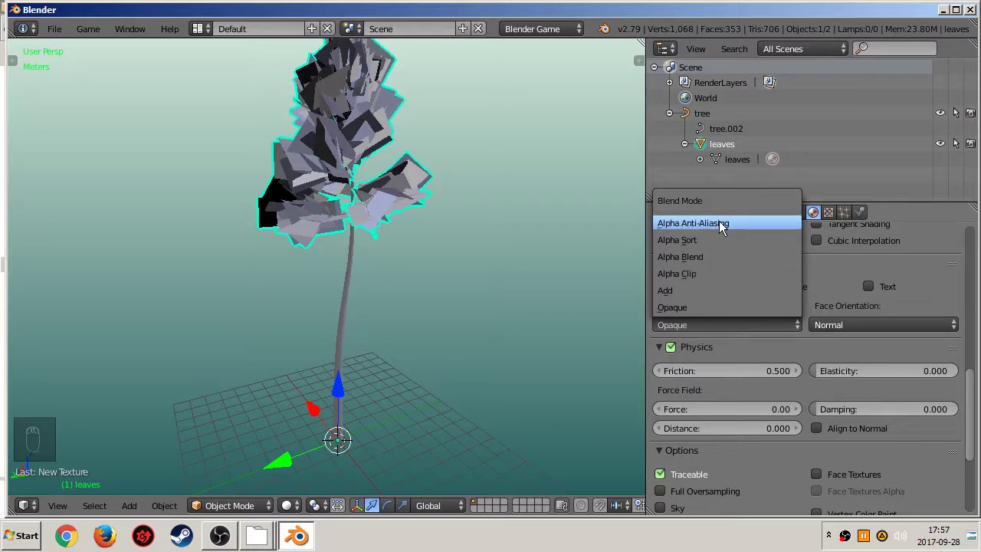
pyautogui.middleClick(723, 476)
pyautogui.scroll(-3)
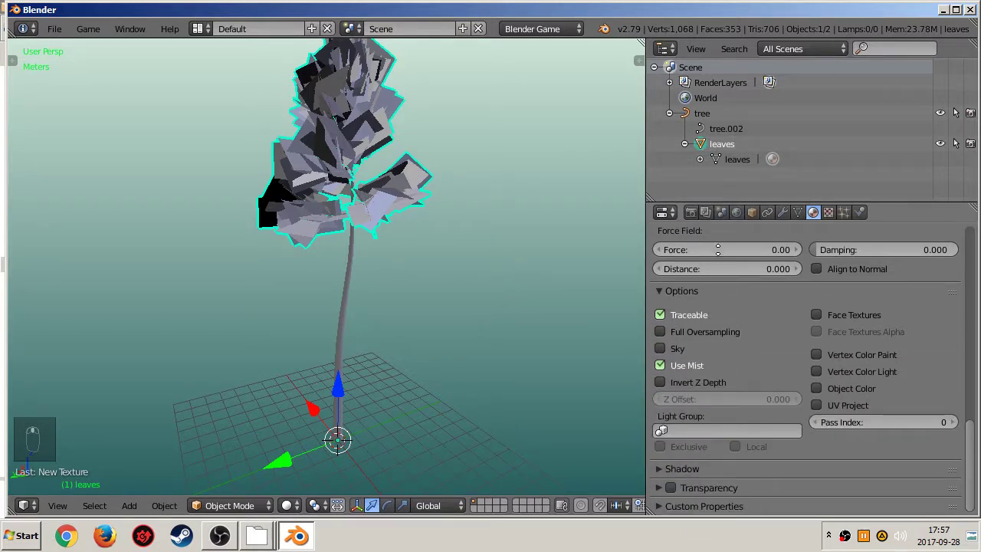
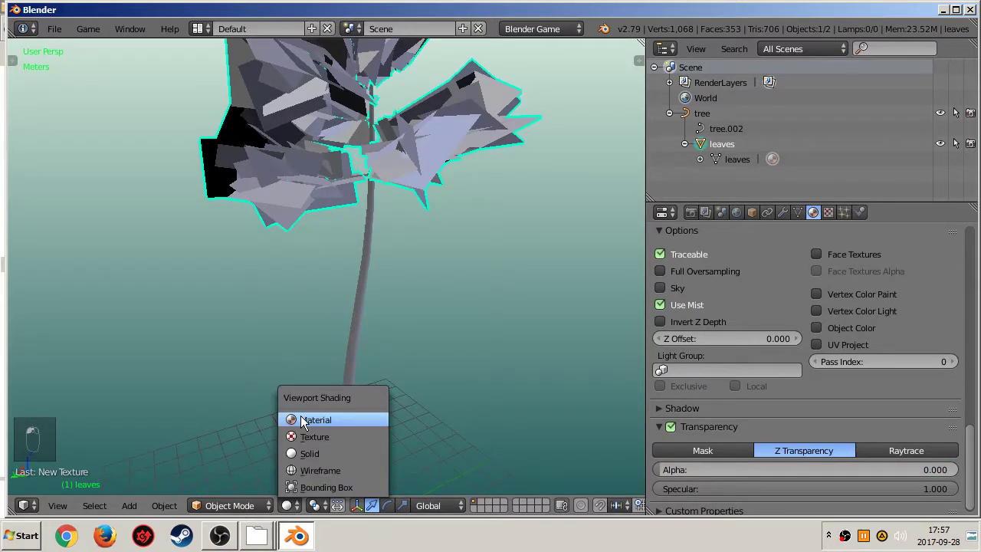
# Set material alpha to 0, verify textured leaves with see-through gaps, and deselect.
pyautogui.middleClick(479, 407)
pyautogui.middleClick(426, 291)
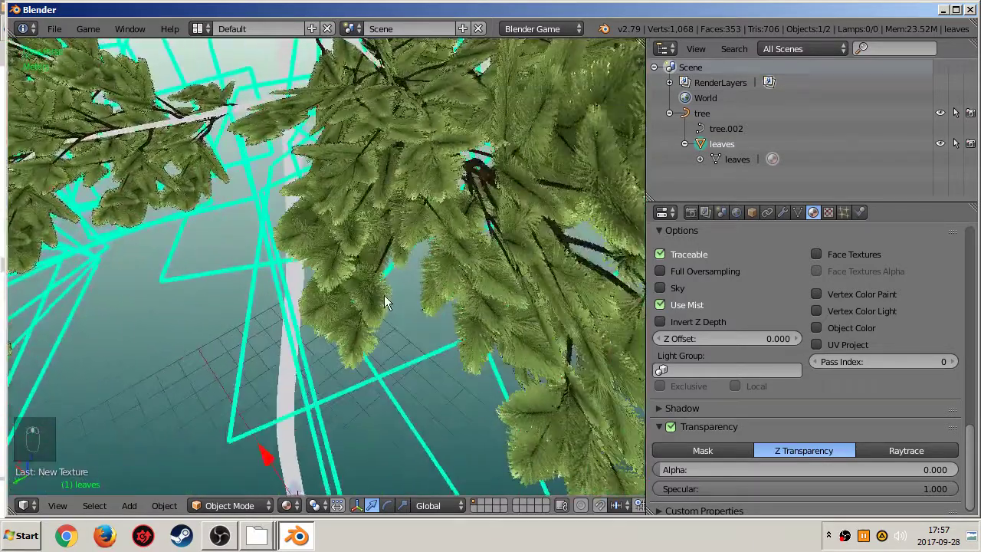
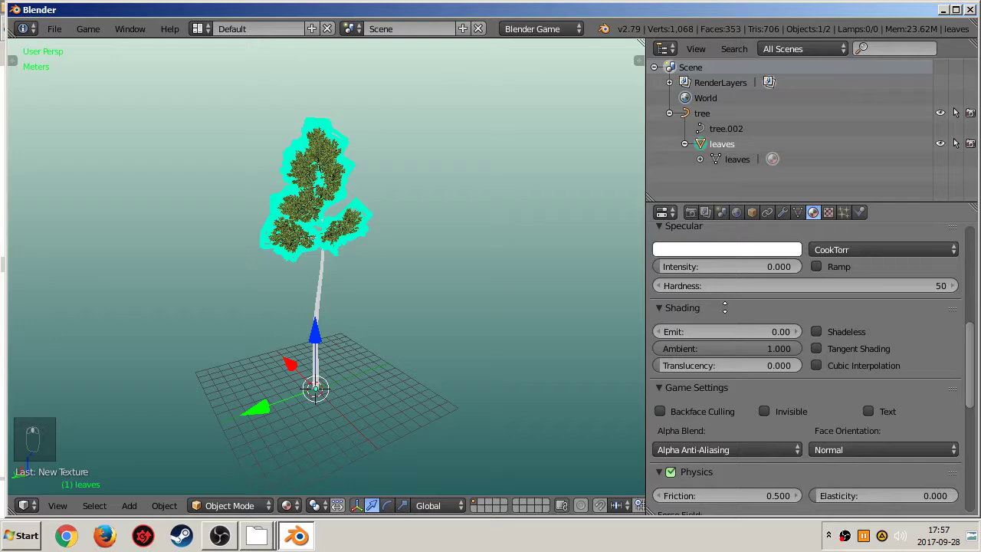
pyautogui.press('a')
pyautogui.moveTo(373, 327); pyautogui.dragTo(247, 284)
pyautogui.moveTo(321, 381); pyautogui.dragTo(548, 286)
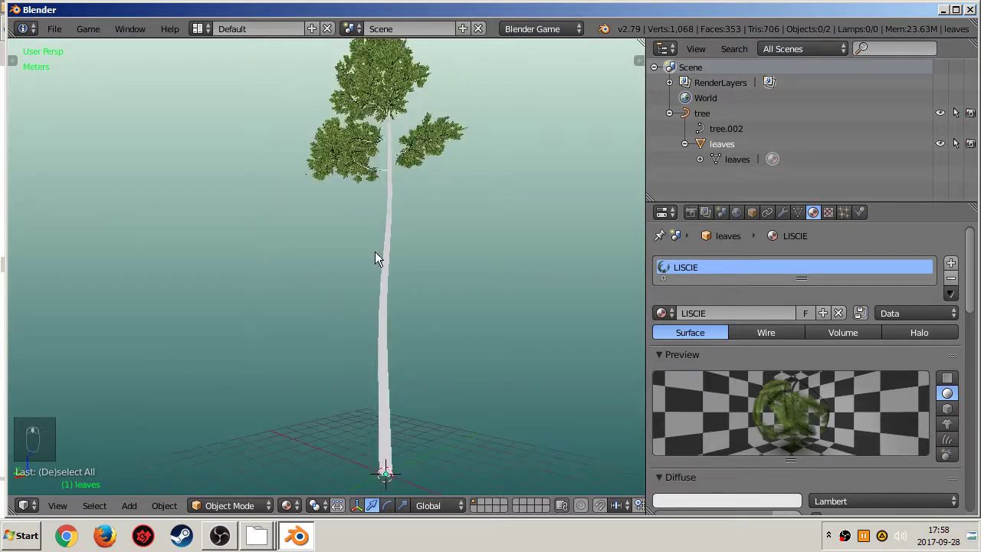
# Select the tree's branch curve and enter Edit Mode on its points.
pyautogui.click(702, 119)
pyautogui.moveTo(378, 353); pyautogui.dragTo(404, 187)
pyautogui.press('Tab')
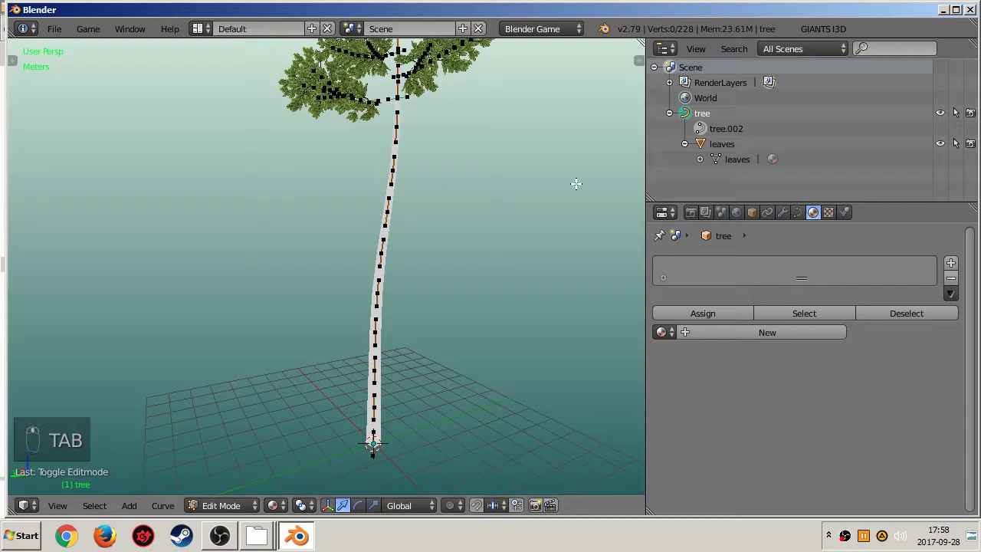
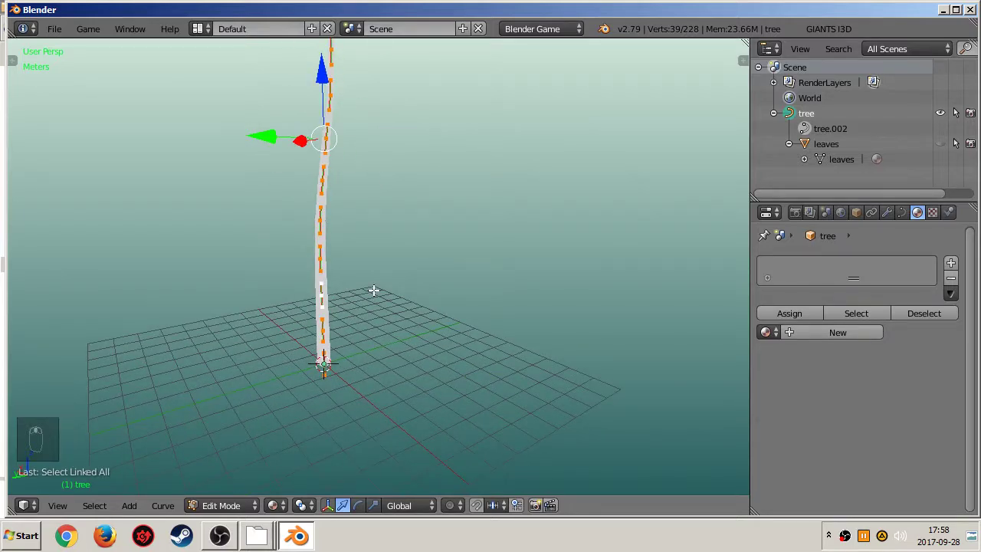
# Separate the selected trunk points into a new curve object and select tree.001.
pyautogui.press('p')
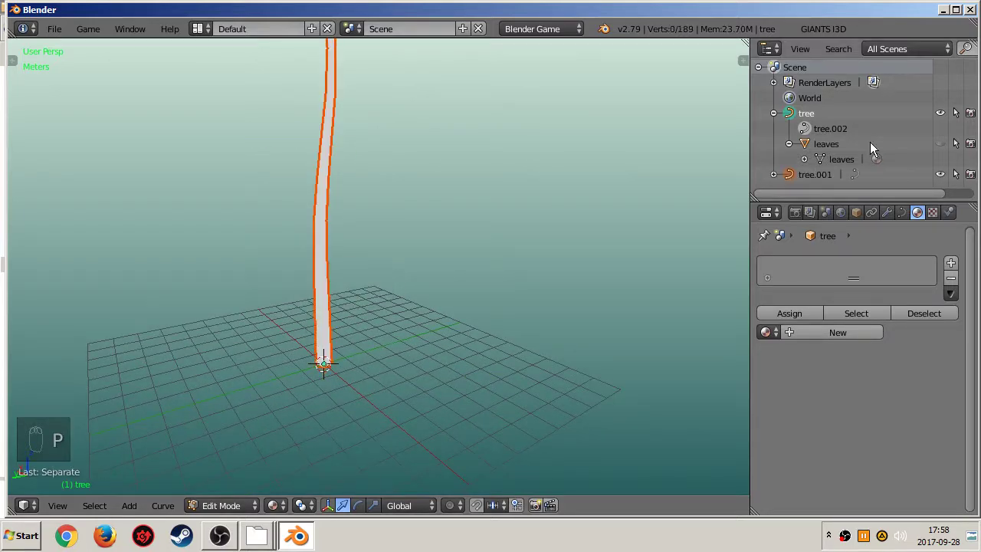
pyautogui.moveTo(793, 185); pyautogui.dragTo(911, 222)
pyautogui.click(911, 222)
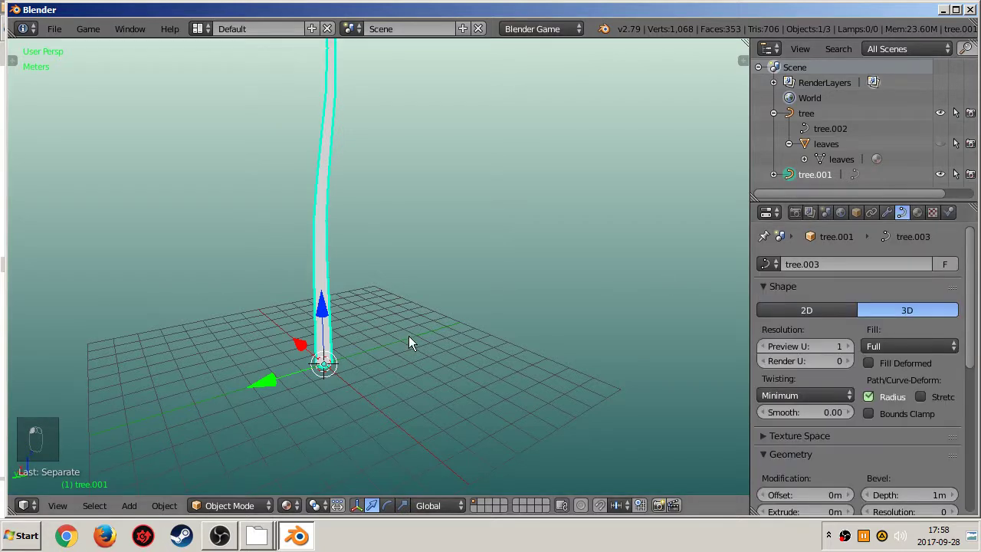
# Set the trunk's bevel resolution to 2 and convert the trunk curve to a mesh (Alt+C).
pyautogui.middleClick(334, 332)
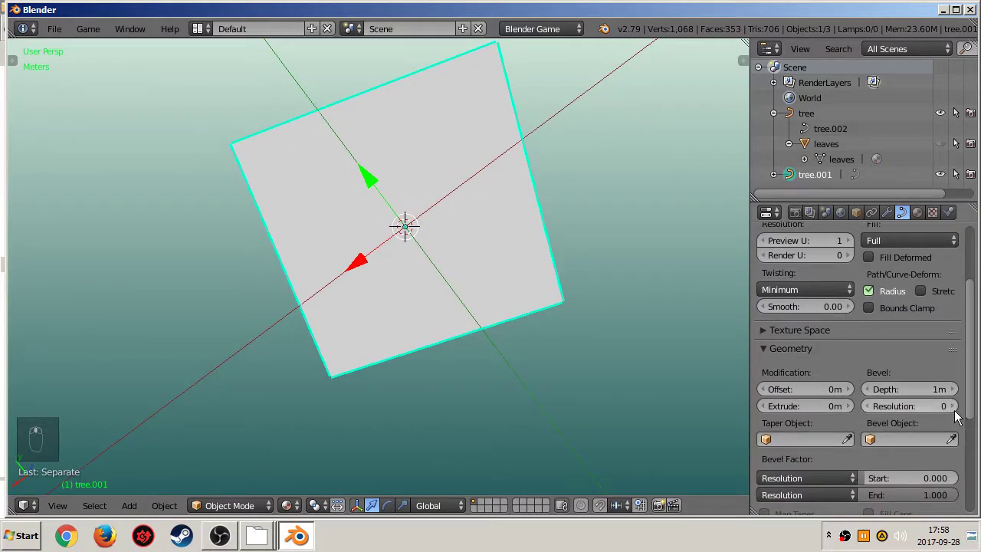
pyautogui.moveTo(959, 413); pyautogui.dragTo(760, 40)
pyautogui.middleClick(387, 230)
pyautogui.middleClick(370, 241)
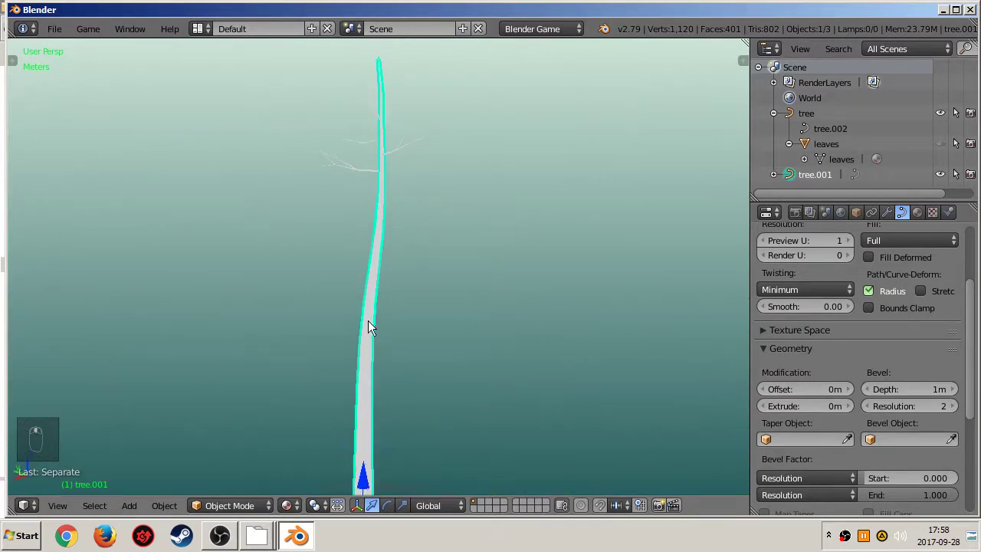
pyautogui.moveTo(379, 322); pyautogui.dragTo(376, 290)
pyautogui.press('alt+c')
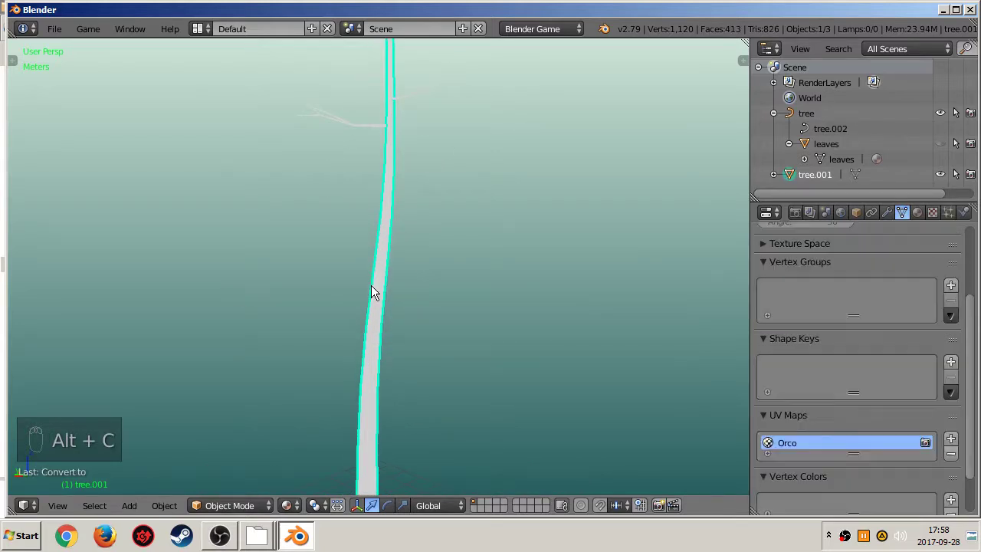
# Select the branch curve and bring up its Alt+C conversion options.
pyautogui.middleClick(396, 238)
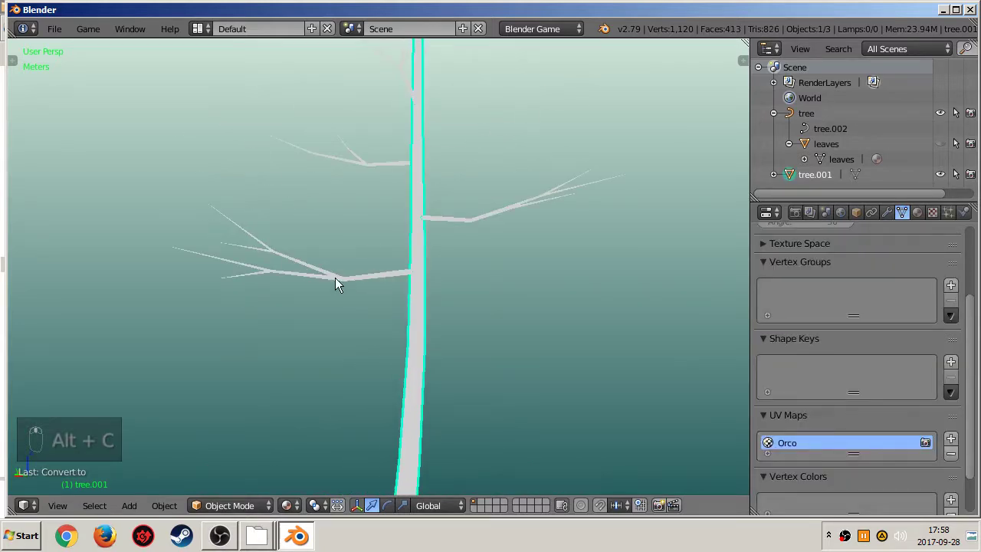
pyautogui.moveTo(339, 283); pyautogui.dragTo(339, 282)
pyautogui.press('alt+c')
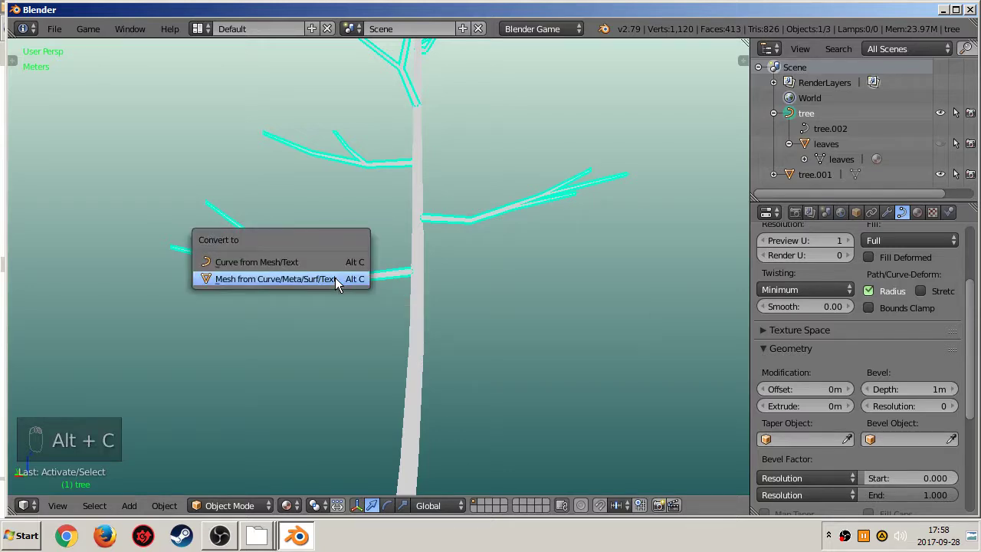
# Convert the branch curve to a mesh and join the trunk into it as one tree object.
pyautogui.press('b')
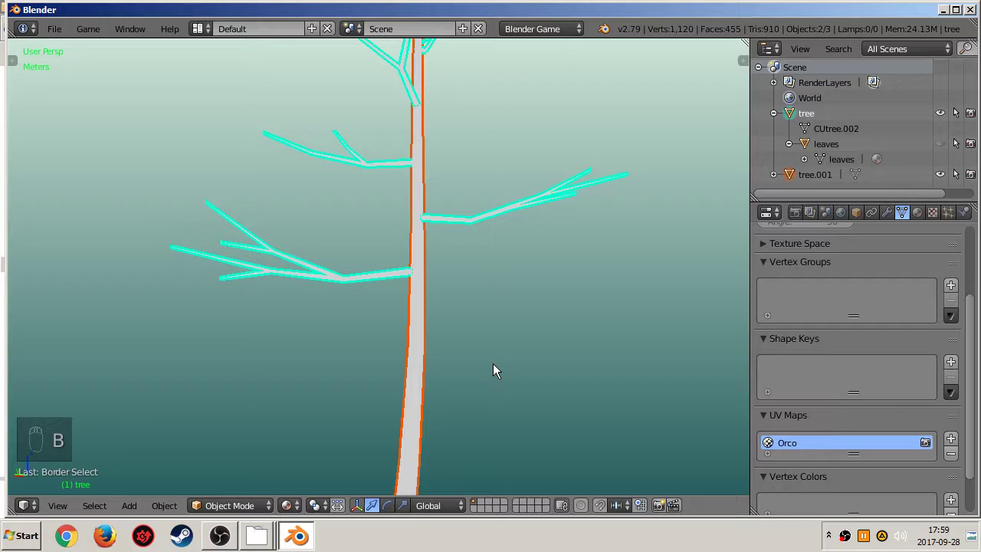
pyautogui.press('ctrl+j')
pyautogui.moveTo(389, 270); pyautogui.dragTo(400, 338)
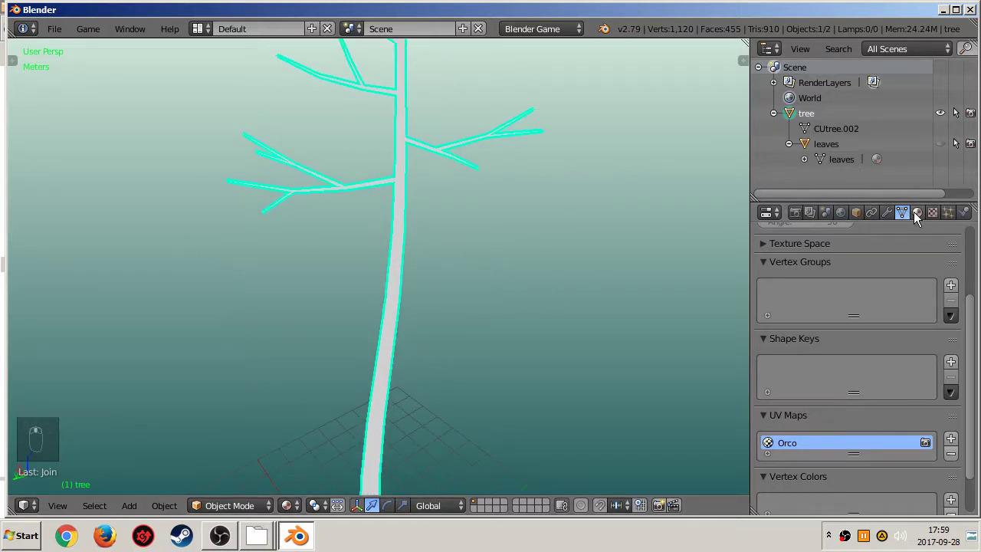
# Add a new KORA material with an image-type texture slot to the tree mesh.
pyautogui.moveTo(918, 217); pyautogui.dragTo(810, 274)
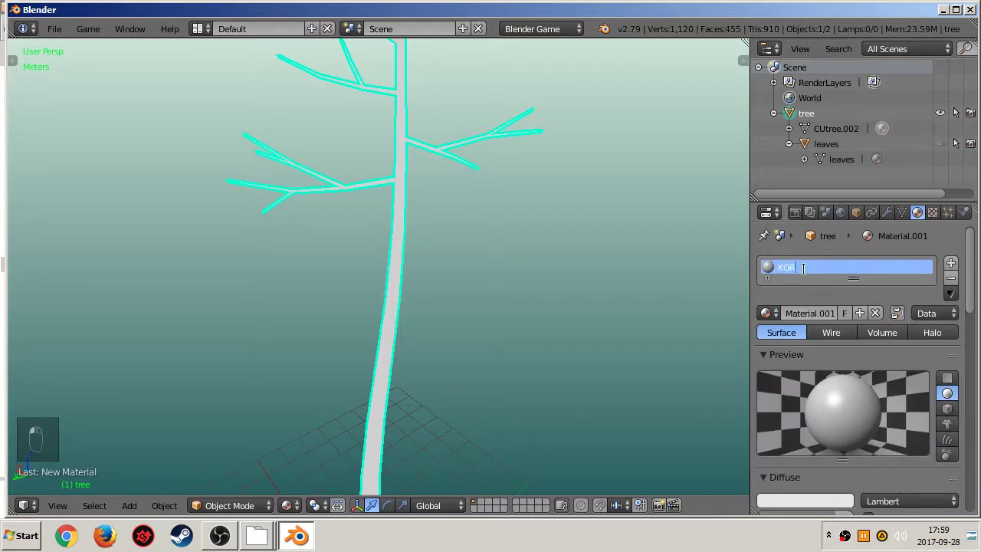
pyautogui.moveTo(858, 271); pyautogui.dragTo(806, 297)
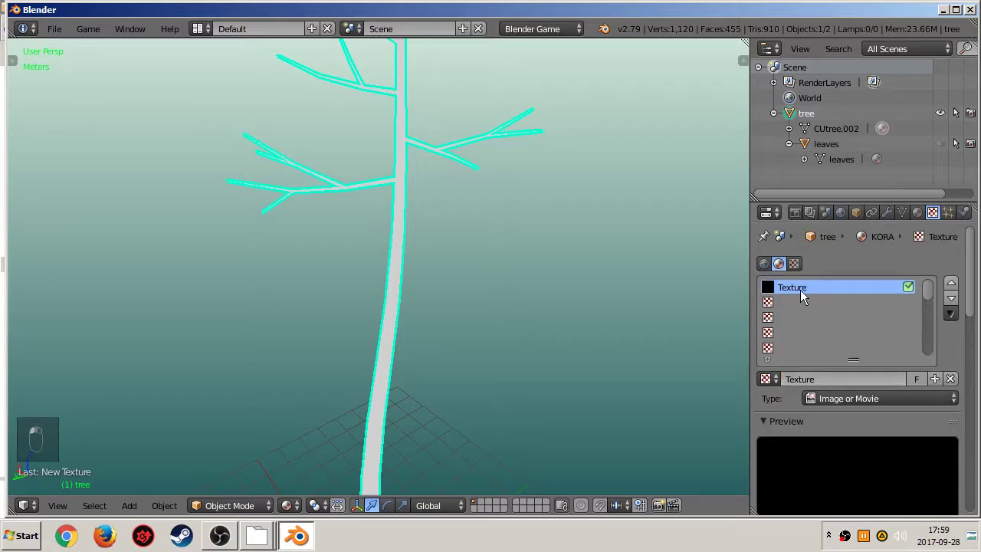
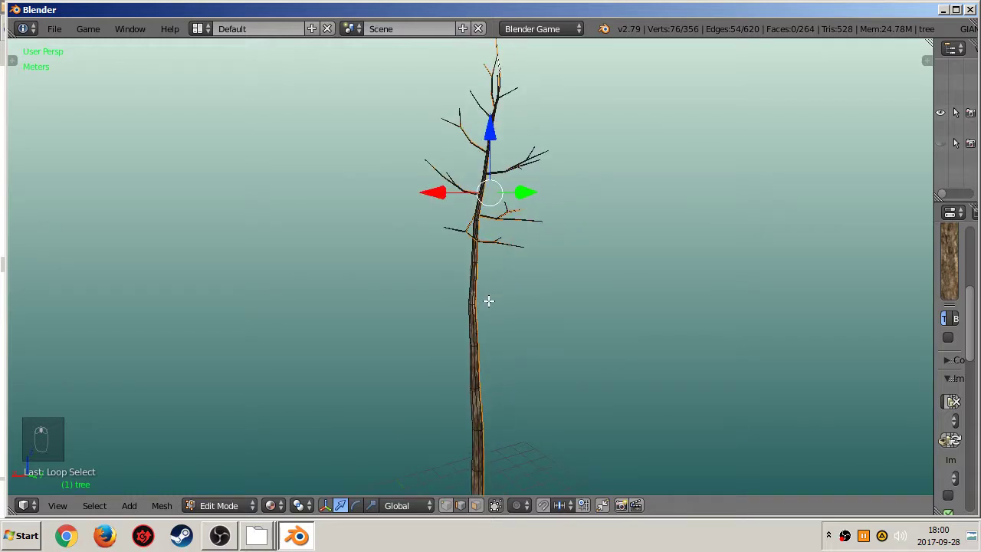
# Run Mark Seam from the command search, select all geometry and unwrap the tree mesh.
pyautogui.press('space')
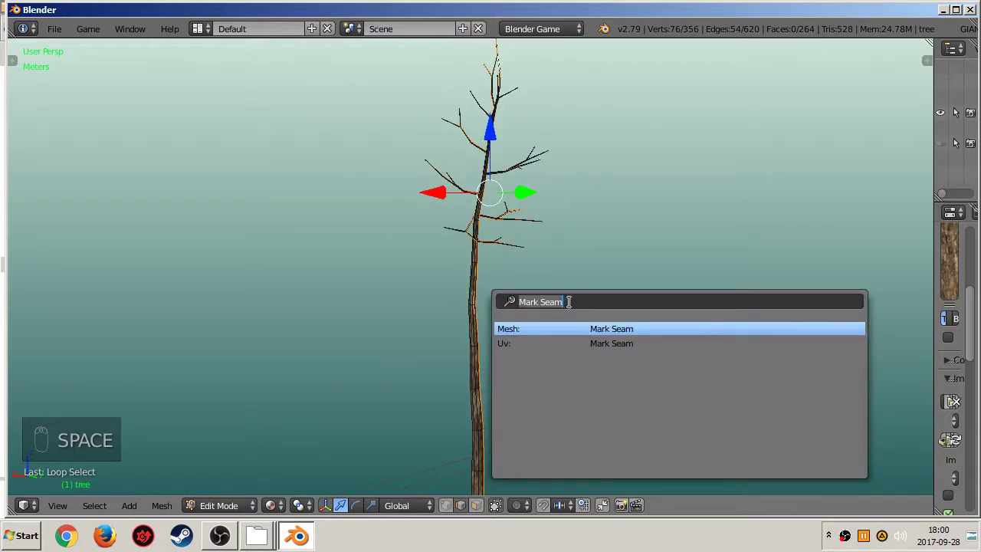
pyautogui.press('BackSpace')
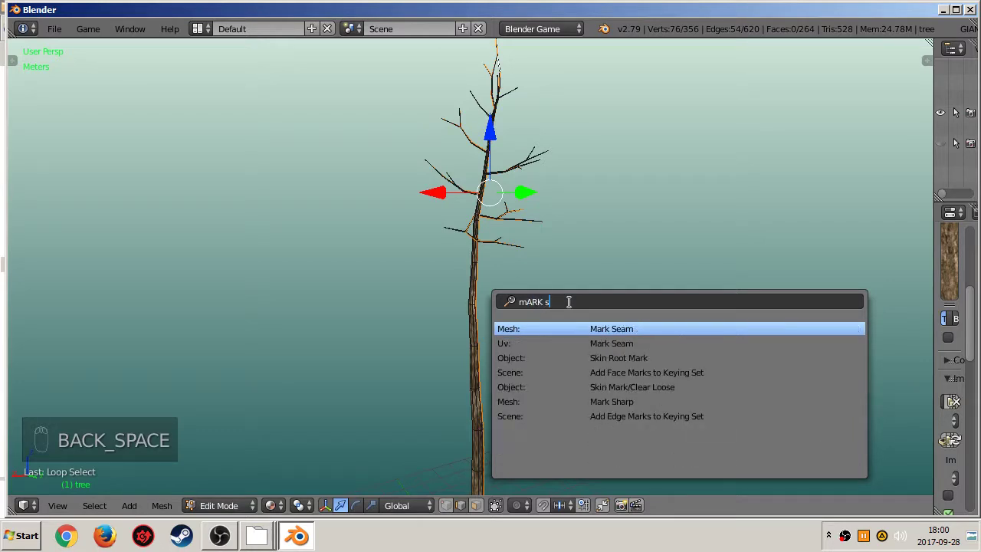
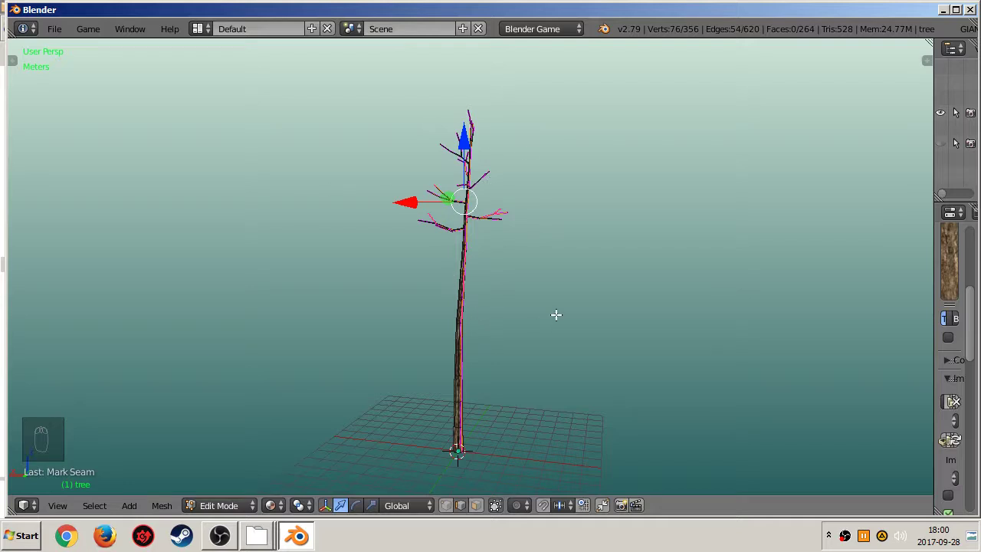
pyautogui.press('a')
pyautogui.press('a')
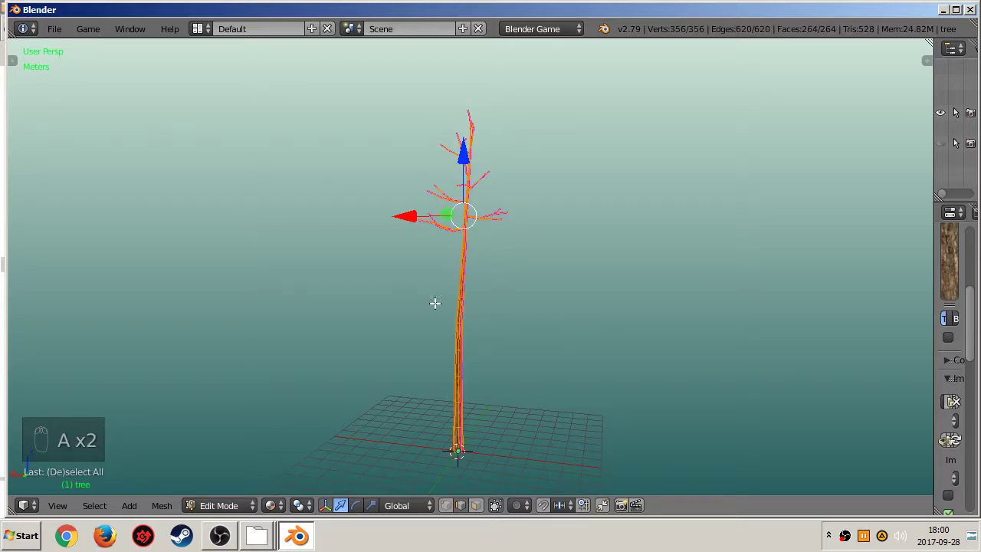
pyautogui.press('u')
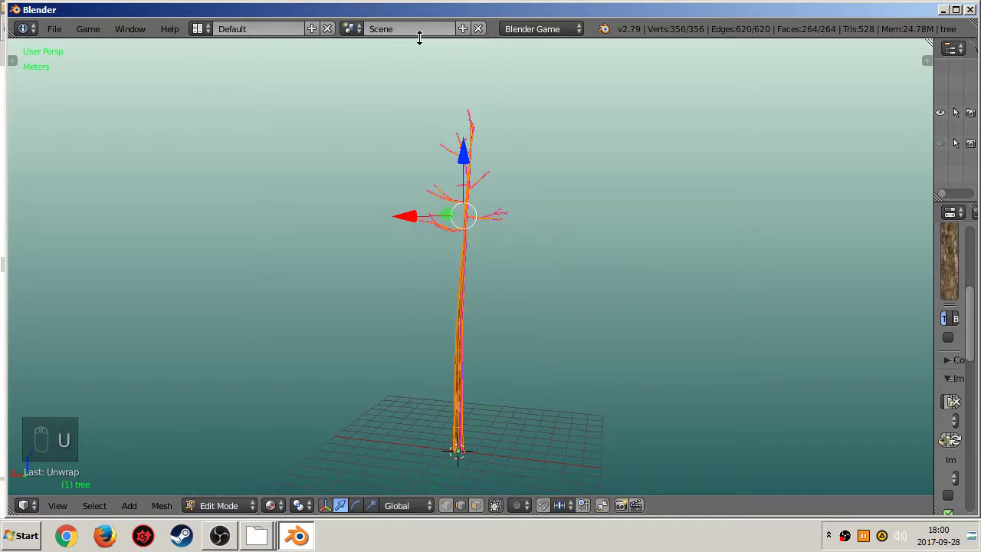
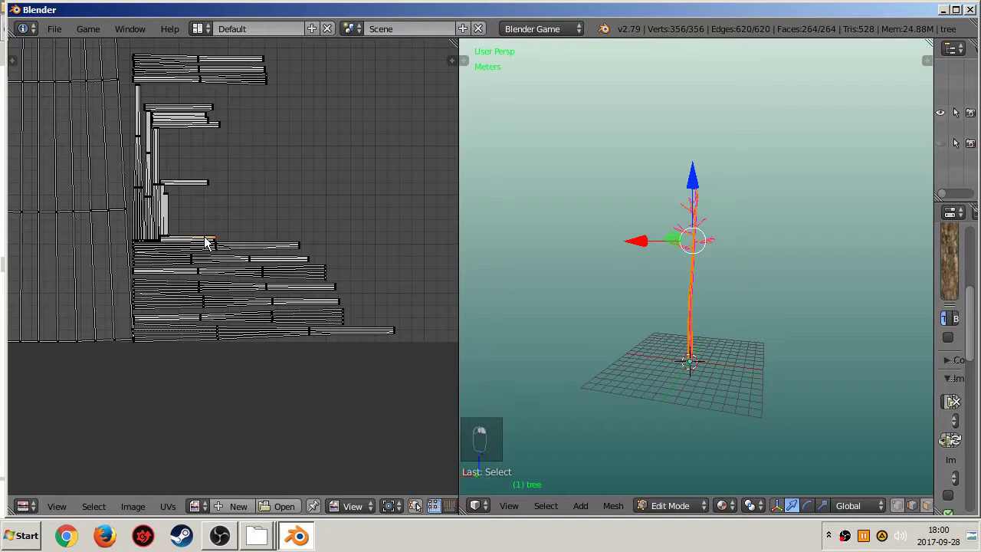
# Select the branch UV islands one by one in the UV editor and rotate them upright.
pyautogui.middleClick(400, 512)
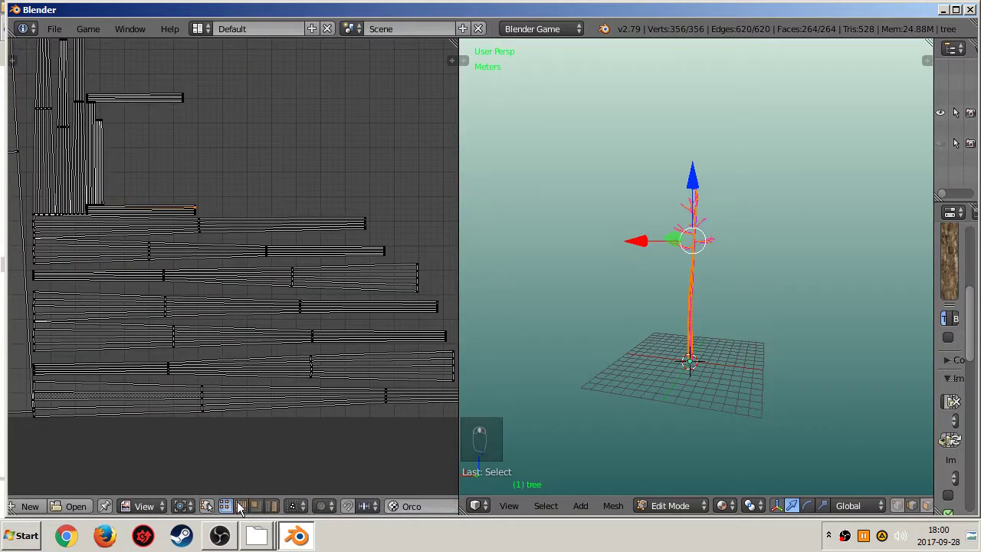
pyautogui.moveTo(261, 514); pyautogui.dragTo(175, 217)
pyautogui.moveTo(175, 217); pyautogui.dragTo(358, 287)
pyautogui.press('b')
pyautogui.press('b')
pyautogui.press('b')
pyautogui.press('b')
pyautogui.press('b')
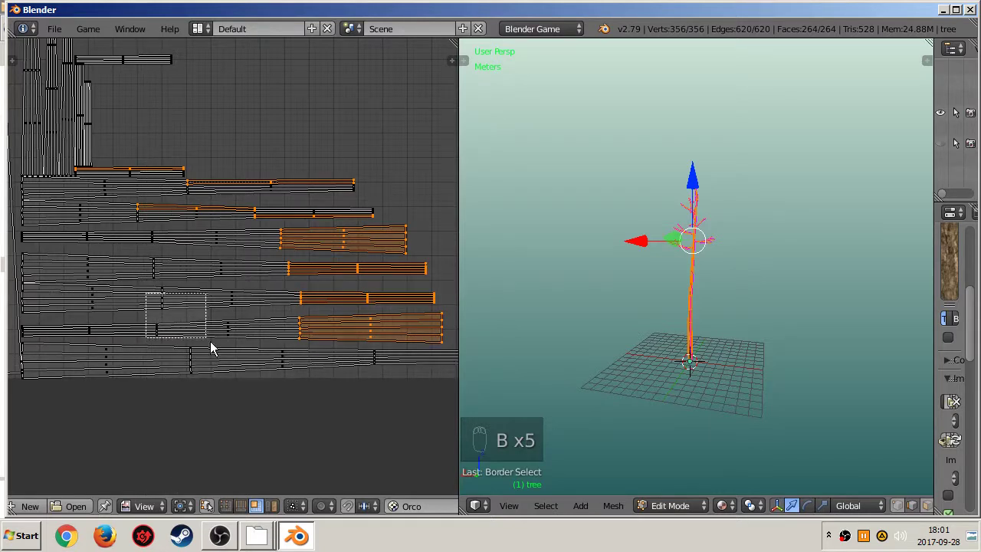
pyautogui.click(354, 409)
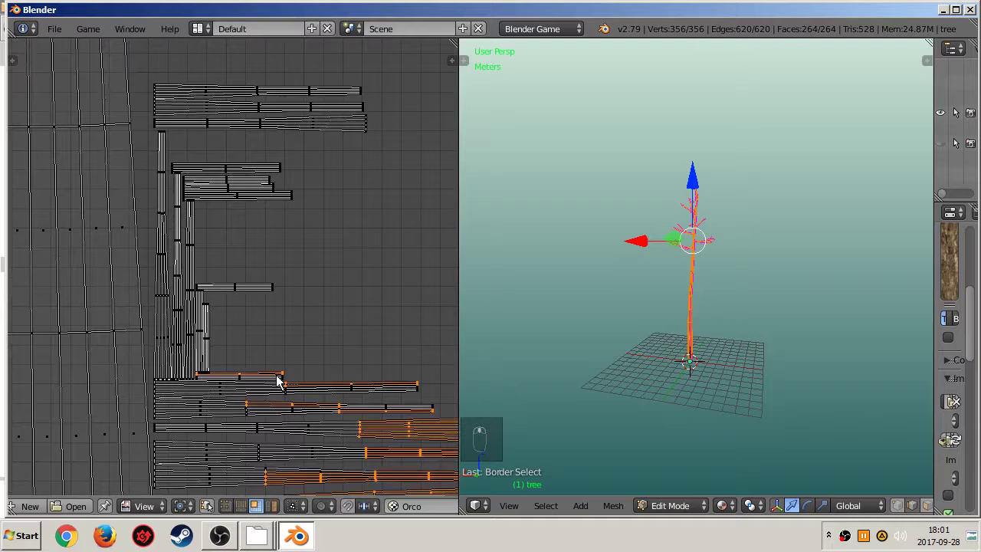
pyautogui.press('b')
pyautogui.press('b')
pyautogui.press('b')
pyautogui.press('b')
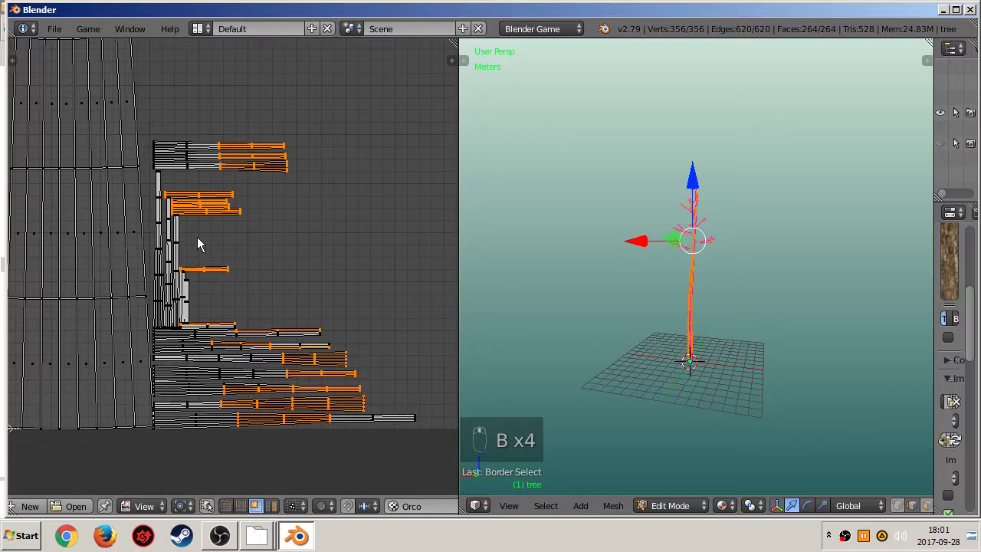
pyautogui.press('ctrl+l')
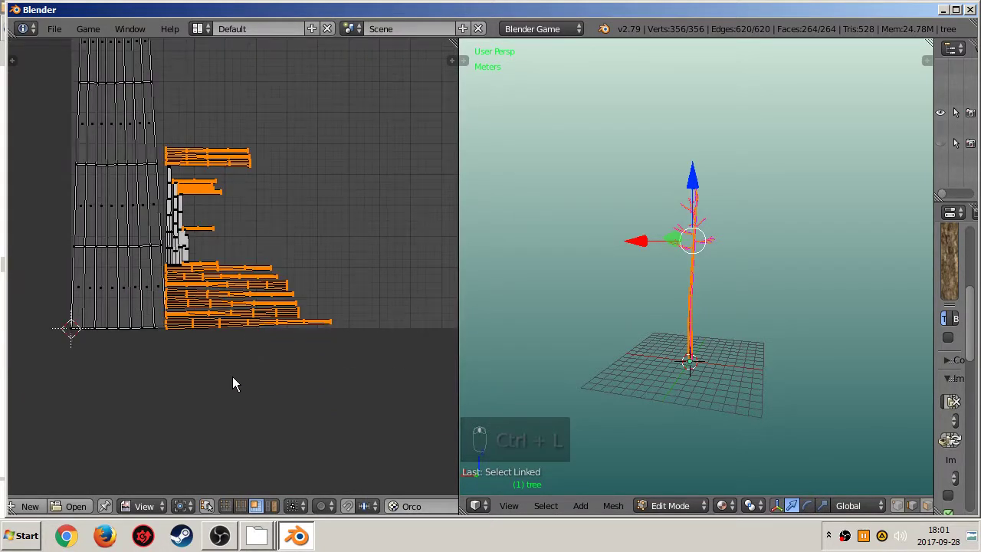
pyautogui.press('r')
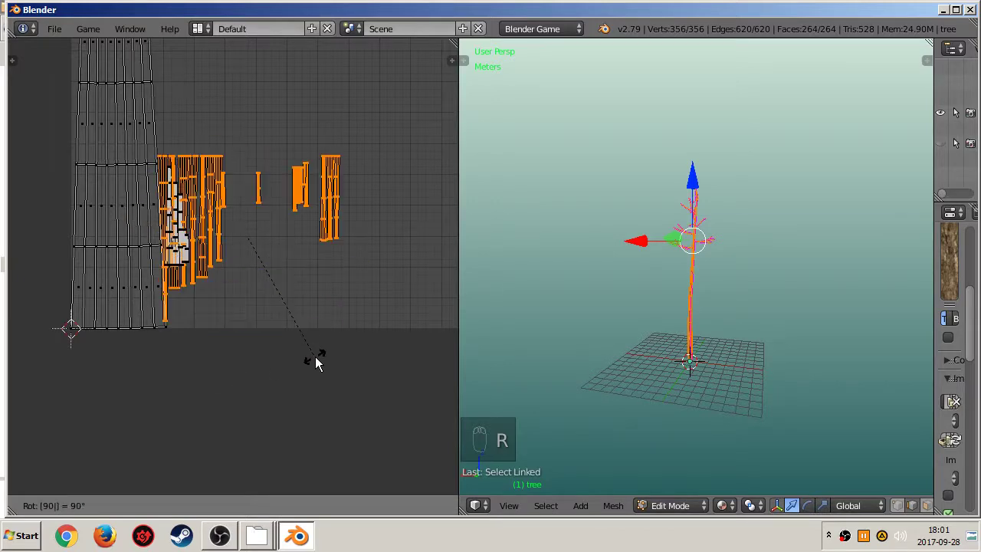
# Move individual branch islands to gather them with the other branch pieces.
pyautogui.press('b')
pyautogui.press('g')
pyautogui.press('b')
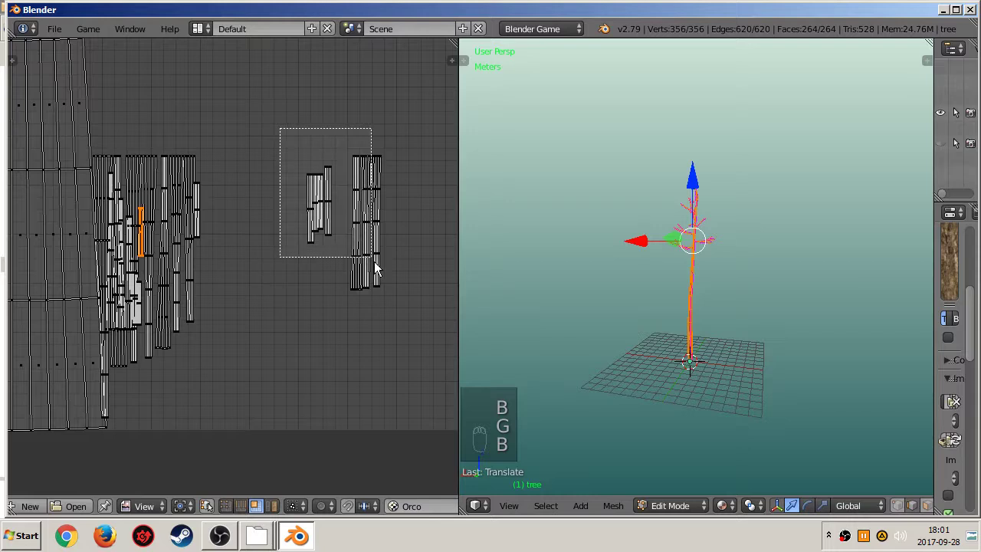
pyautogui.press('g')
pyautogui.middleClick(160, 348)
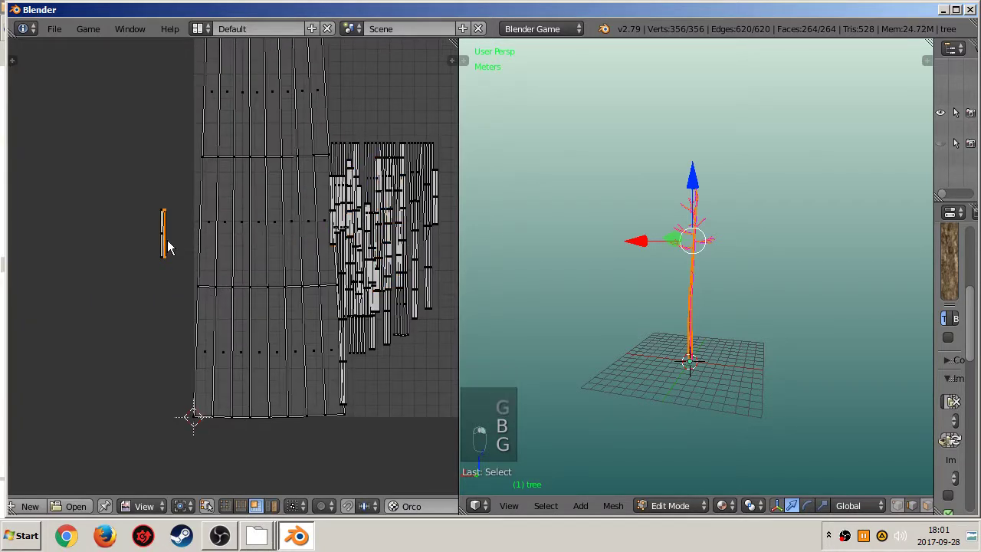
pyautogui.press('b')
pyautogui.press('g')
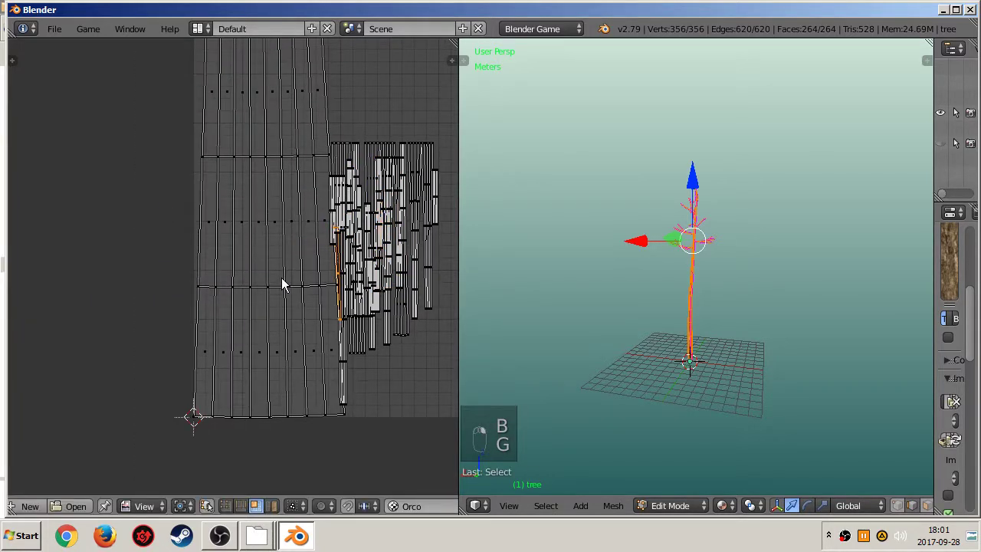
# Scale and reposition the trunk and branch islands, placing the branches beside the trunk.
pyautogui.press('ctrl+l')
pyautogui.press('s')
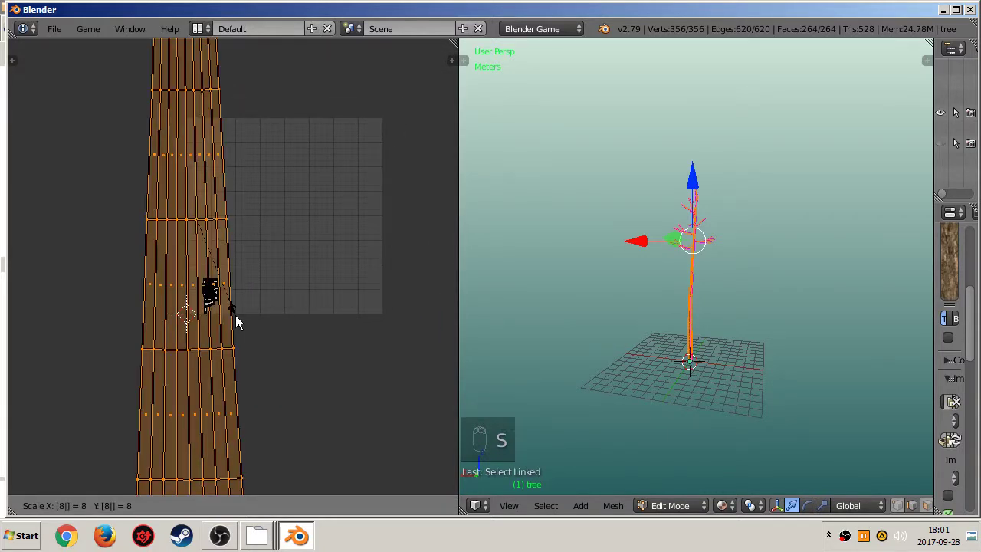
pyautogui.press('g')
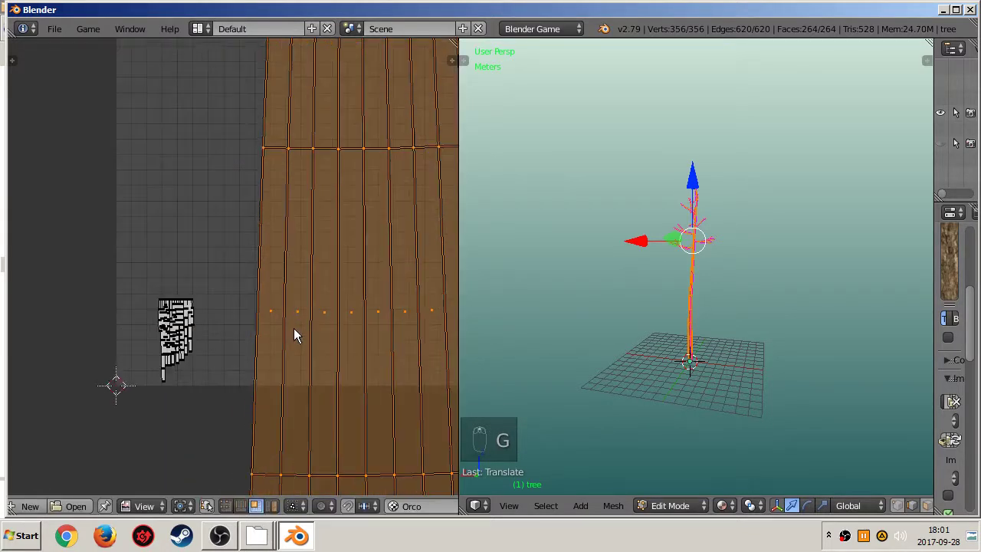
pyautogui.press('ctrl+i')
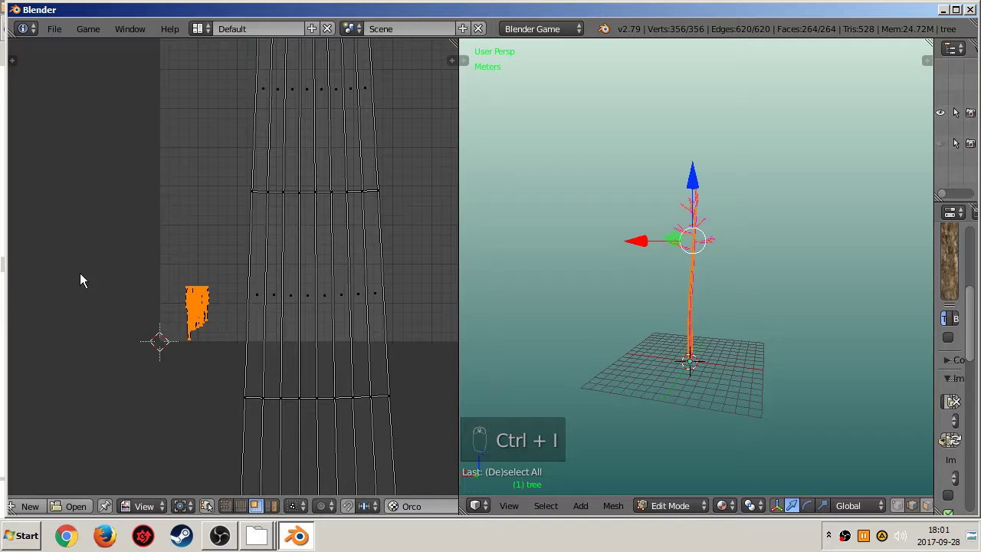
pyautogui.press('g')
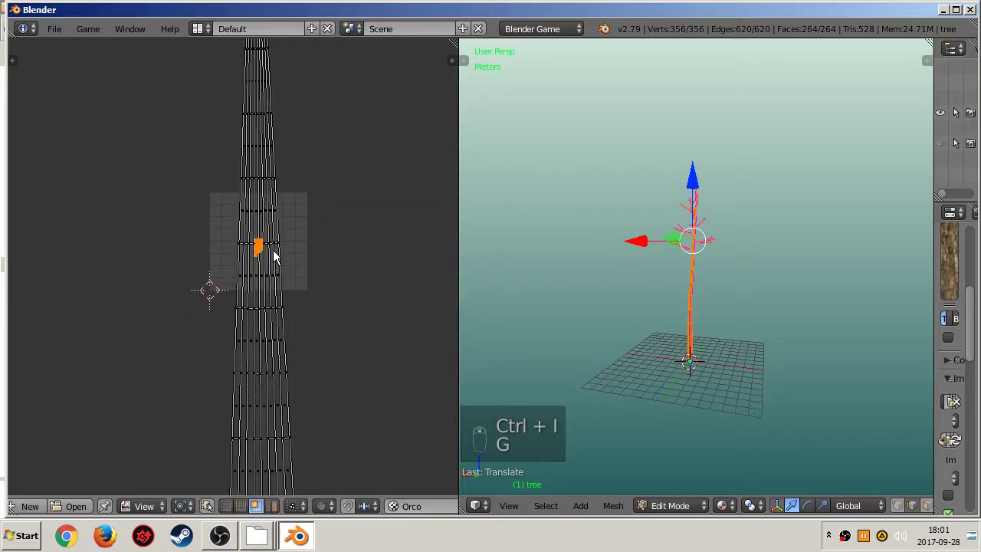
pyautogui.press('s')
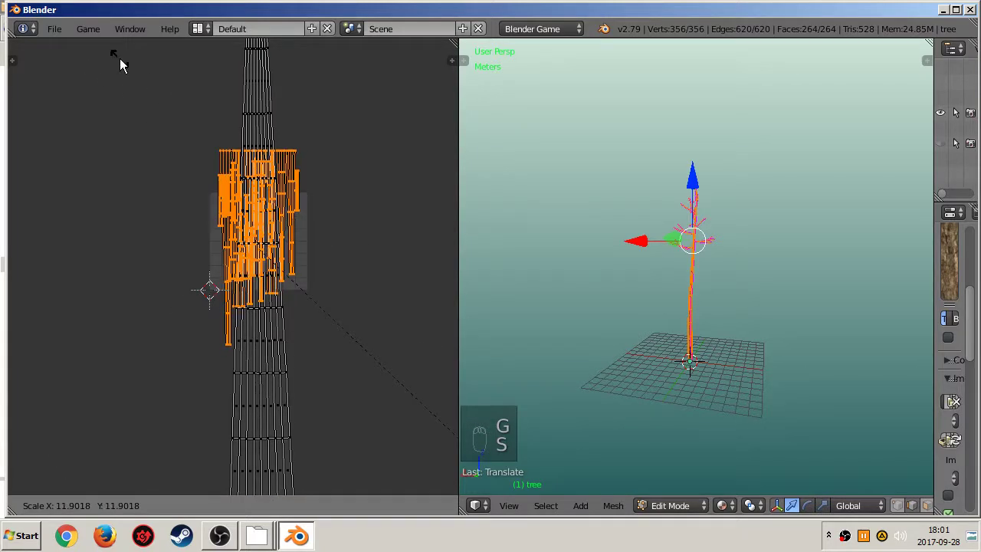
pyautogui.press('g')
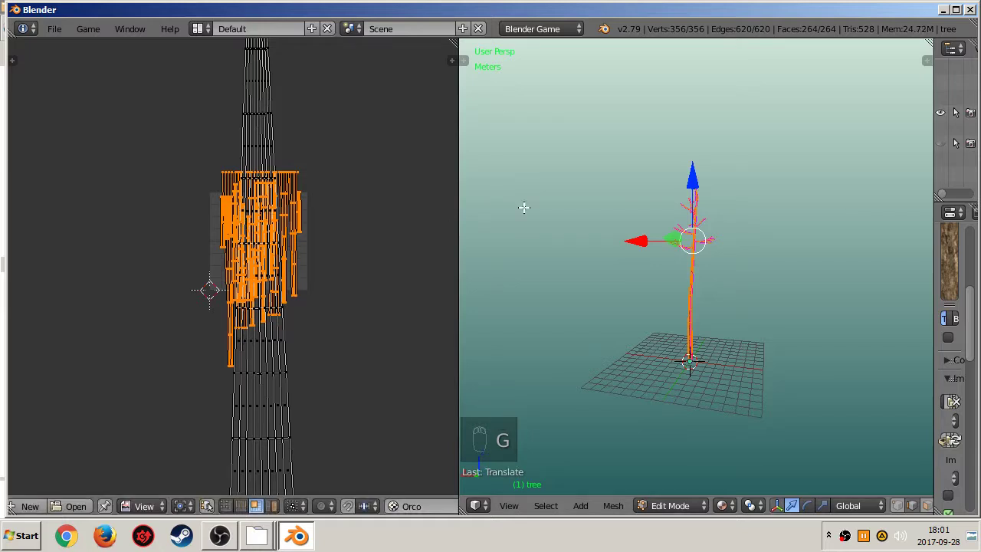
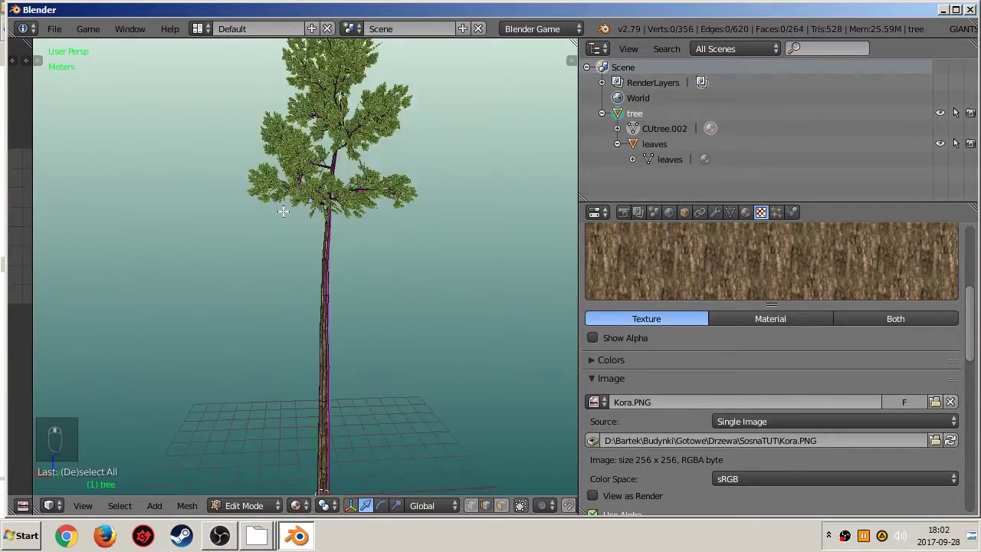
# Rename the tree object Sosna_032 and the leaves object liscie in the Outliner.
pyautogui.moveTo(659, 146); pyautogui.dragTo(634, 111)
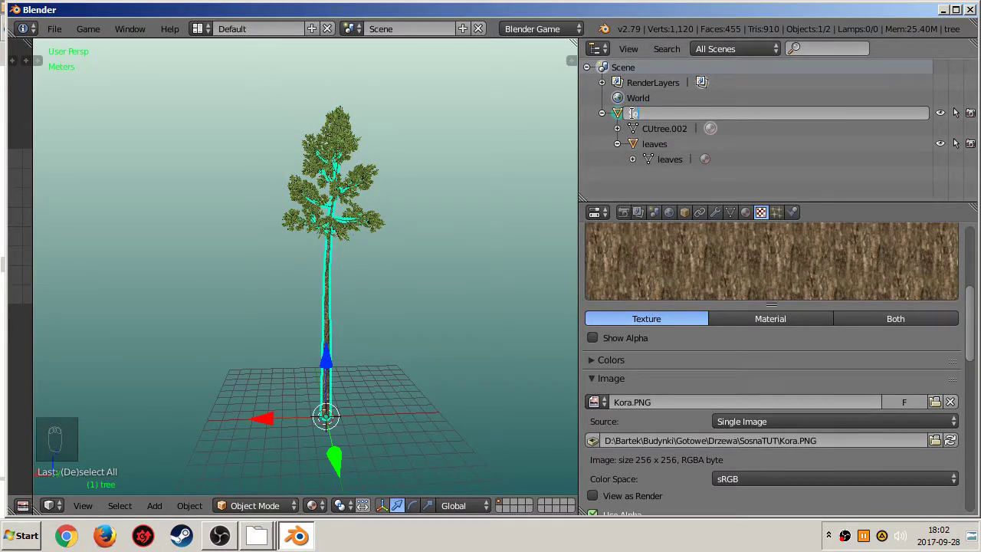
pyautogui.press('BackSpace')
pyautogui.moveTo(647, 140); pyautogui.dragTo(632, 181)
pyautogui.moveTo(360, 322); pyautogui.dragTo(400, 217)
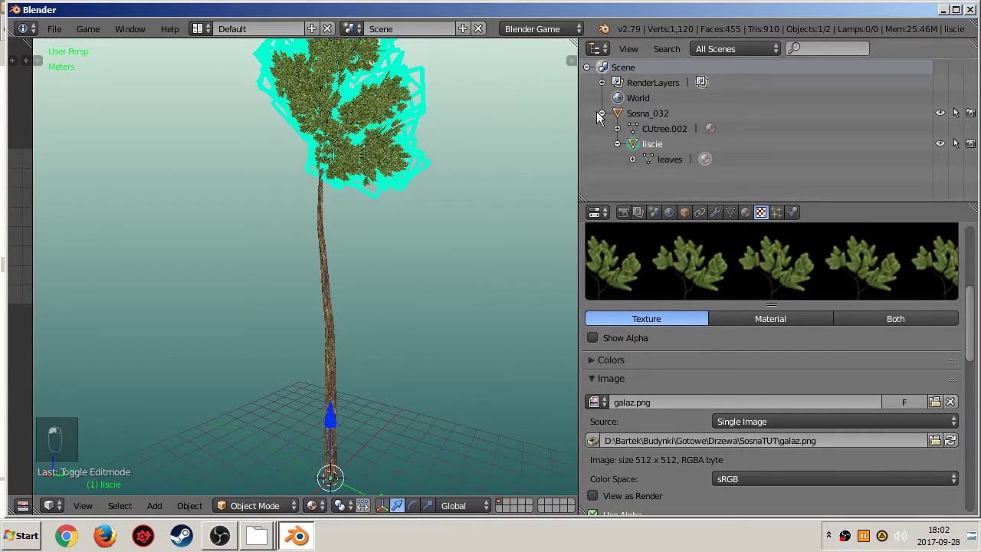